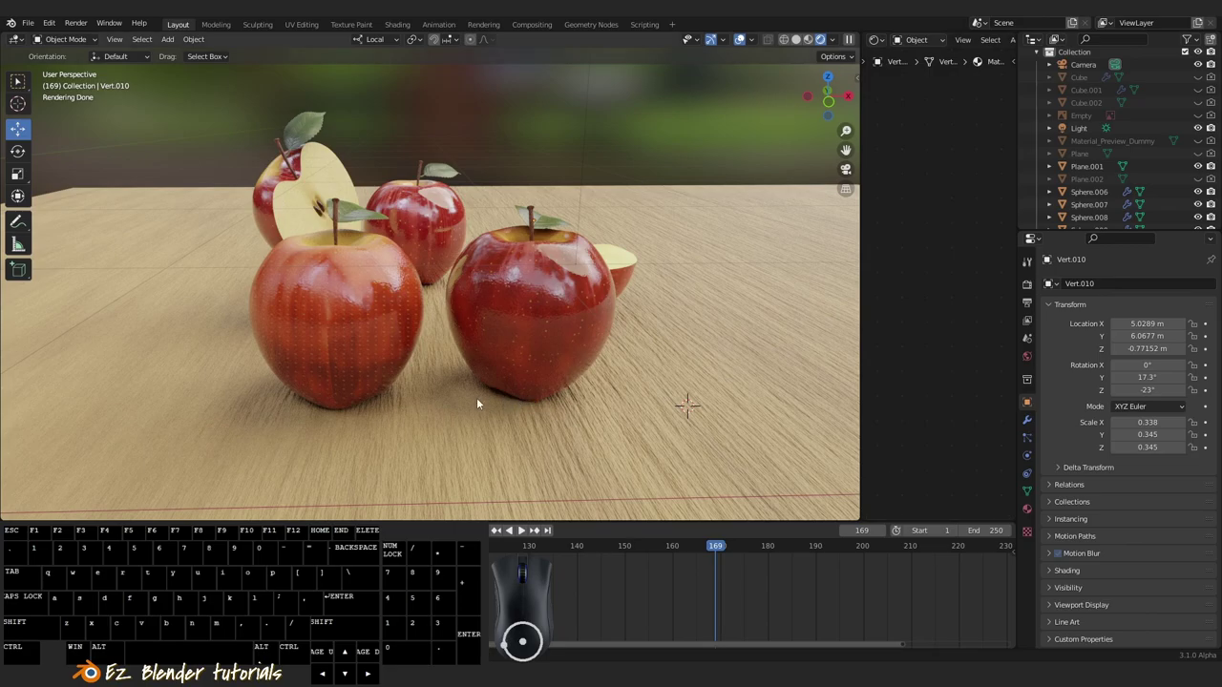
Orbit and zoom the rendered viewport to inspect the apples on the wooden table from several angles.
drag(444, 399, 496, 413)
middle_click(513, 419)
drag(539, 393, 637, 381)
drag(622, 381, 513, 378)
middle_click(540, 391)
right_click(416, 344)
drag(462, 344, 489, 342)
drag(589, 368, 610, 381)
key(a)
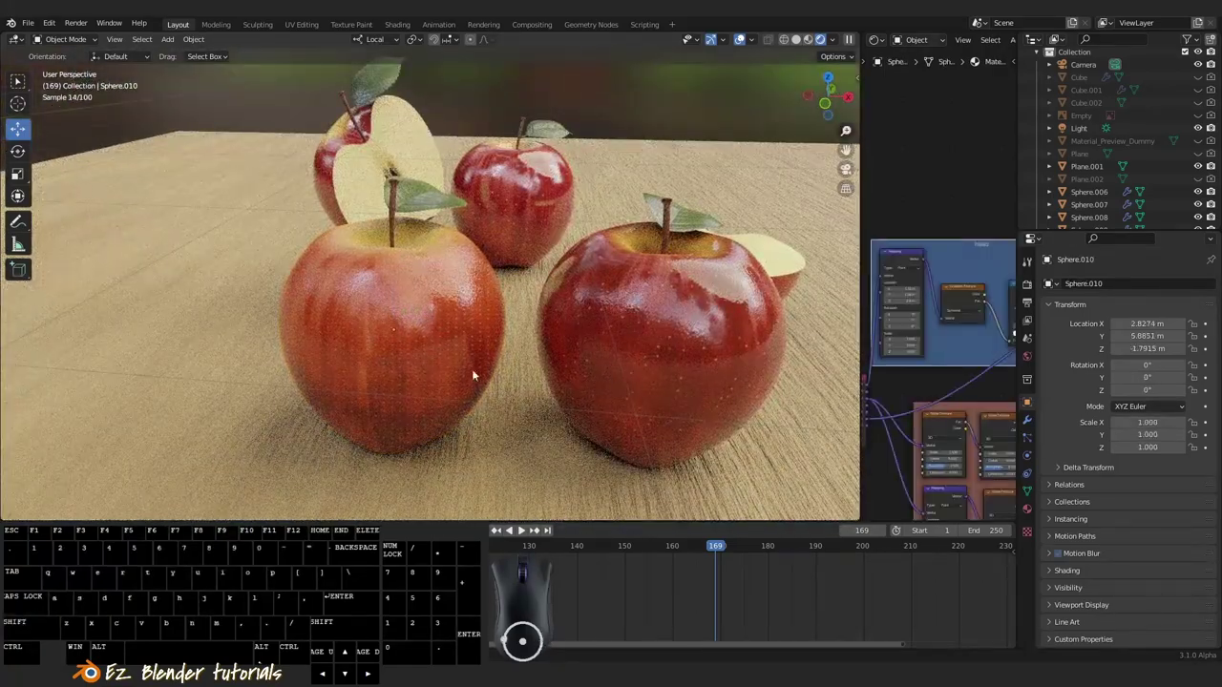
drag(477, 359, 530, 381)
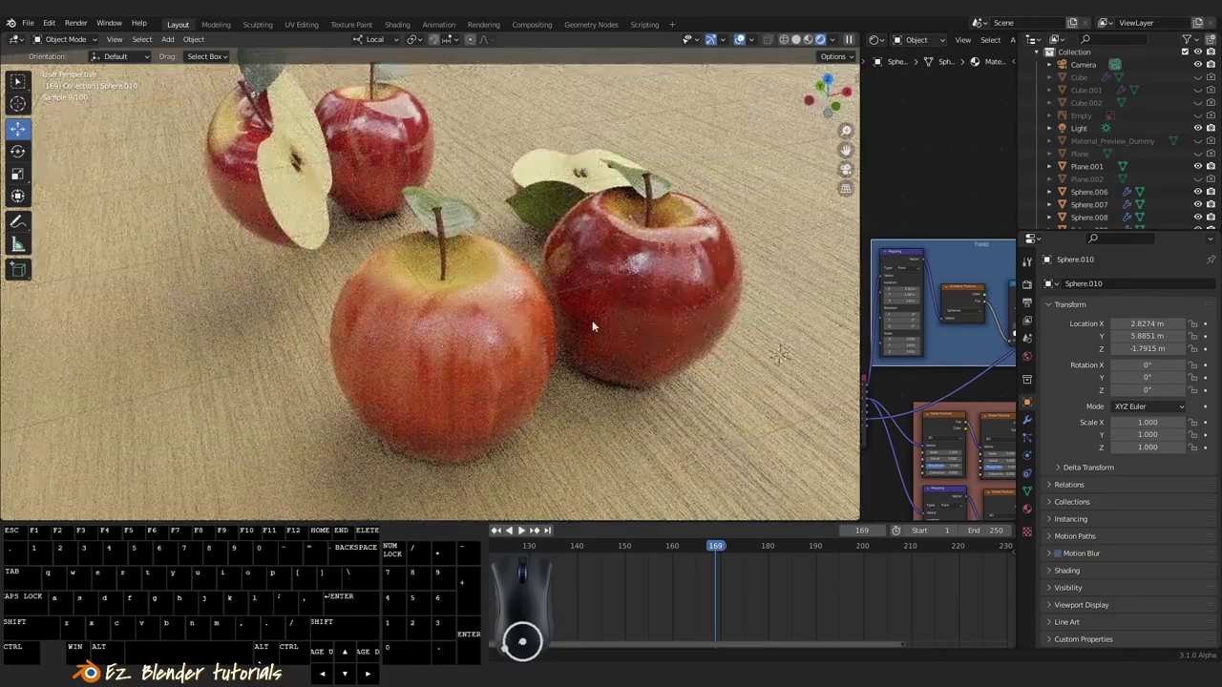
scroll(down, 3)
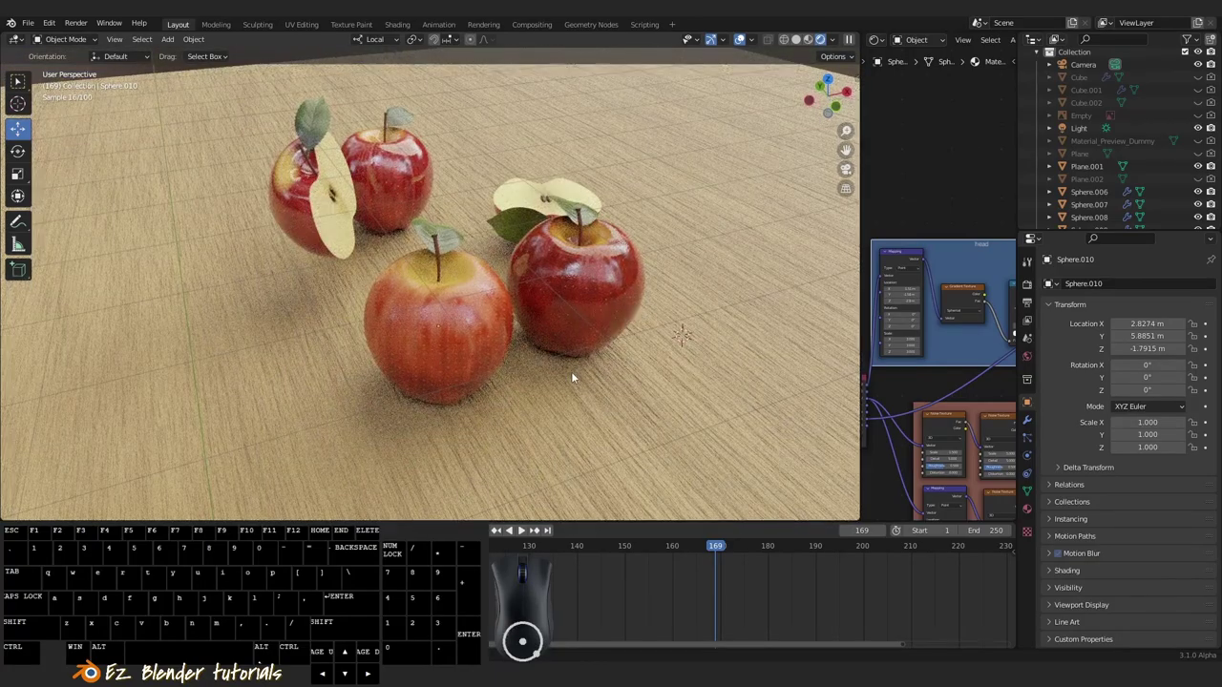
middle_click(561, 350)
drag(568, 353, 497, 346)
middle_click(493, 355)
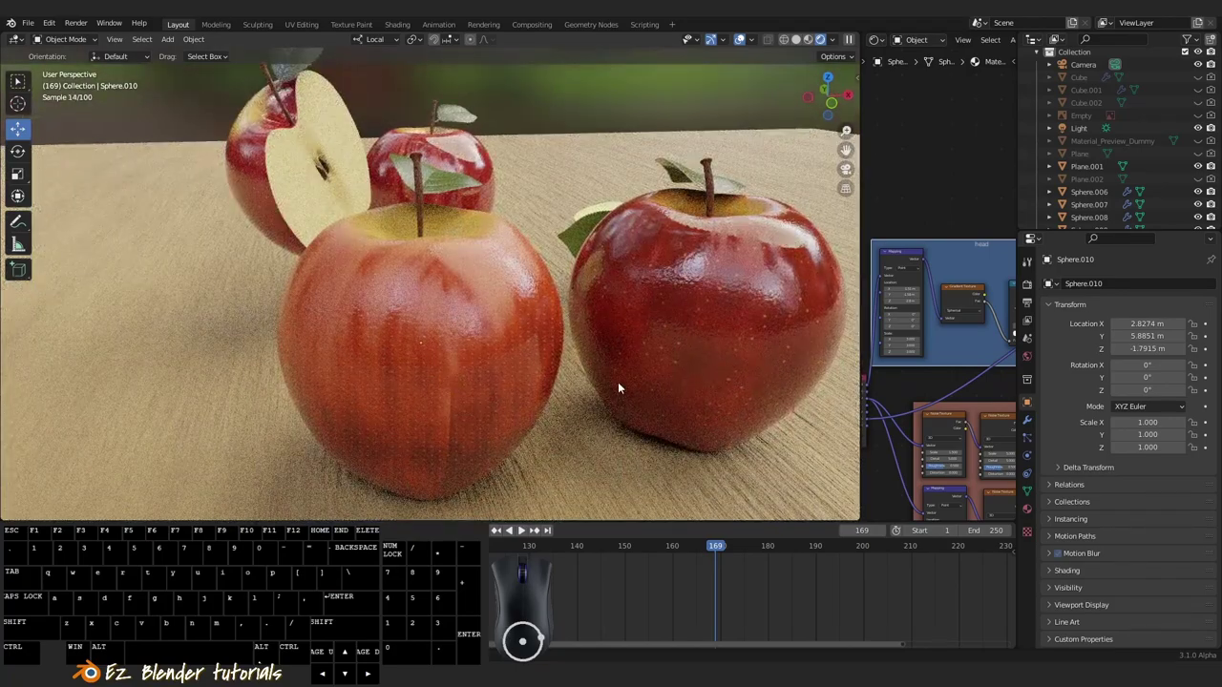
drag(680, 360, 595, 354)
scroll(down, 3)
drag(642, 382, 535, 383)
right_click(304, 340)
key(KP_Decimal)
drag(545, 296, 376, 330)
scroll(down, 3)
drag(445, 327, 380, 313)
middle_click(481, 365)
middle_click(476, 363)
middle_click(440, 385)
middle_click(440, 386)
scroll(down, 3)
drag(457, 334, 525, 334)
Switch the right-hand area to the Shader Editor, enlarge it, and view the apples from above.
right_click(269, 270)
right_click(554, 308)
drag(607, 338, 574, 330)
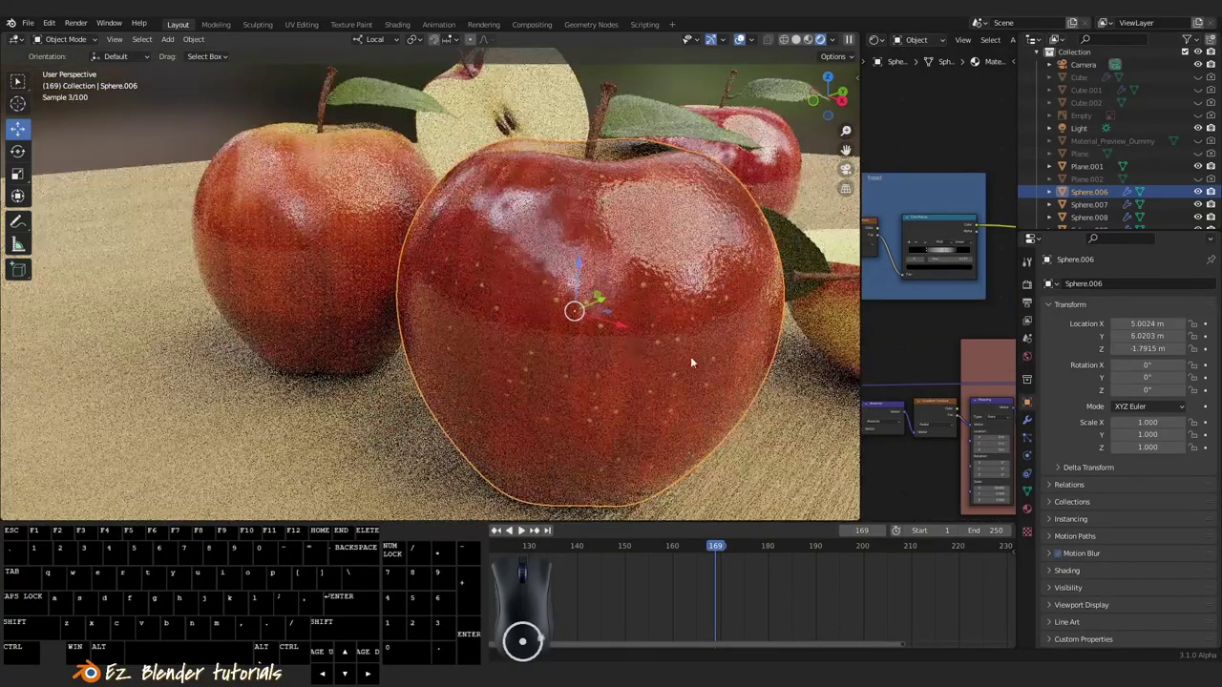
drag(643, 357, 607, 368)
middle_click(475, 407)
drag(521, 398, 594, 393)
drag(583, 320, 629, 333)
key(a)
drag(526, 300, 559, 339)
drag(597, 328, 651, 358)
drag(570, 344, 511, 338)
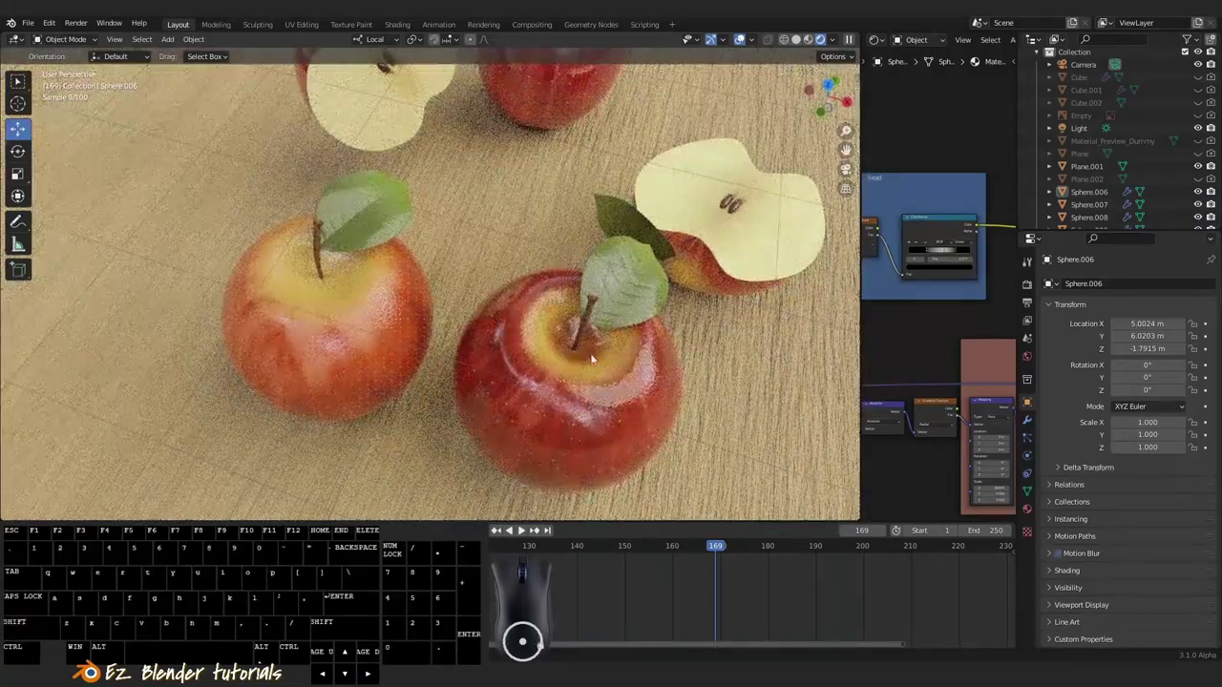
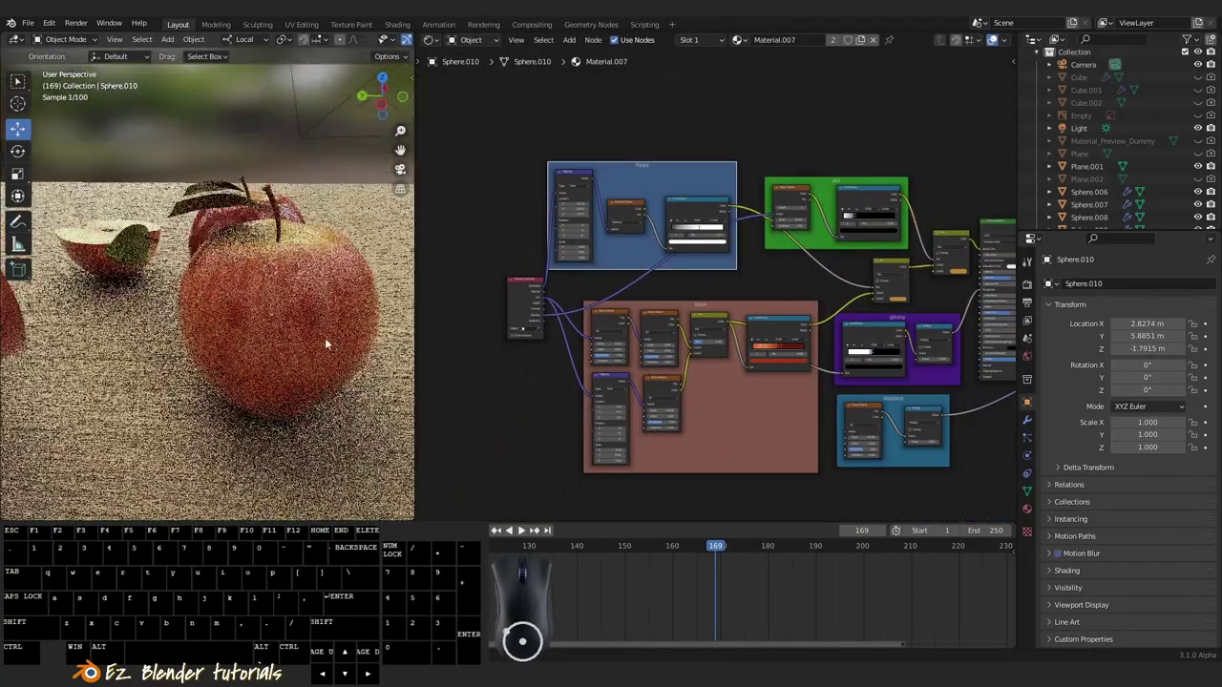
Orbit around the apples and select the apple whose material will be edited.
drag(310, 345, 213, 358)
middle_click(237, 358)
drag(241, 376, 269, 396)
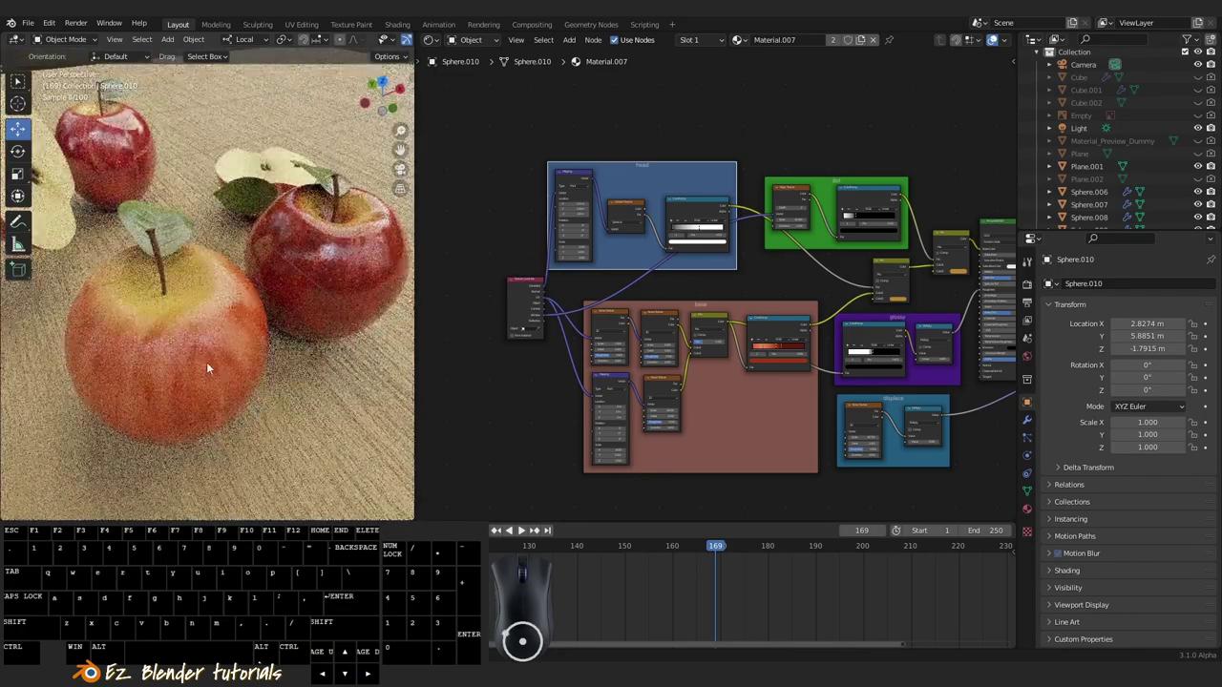
right_click(206, 365)
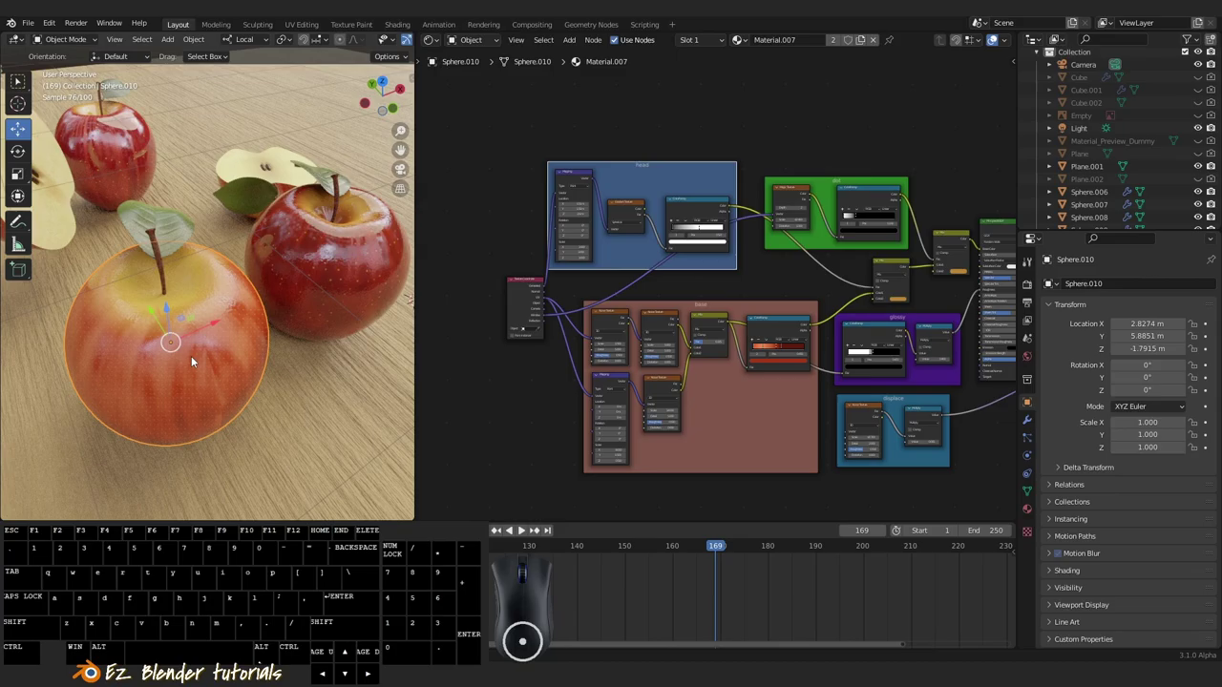
drag(213, 378, 261, 366)
drag(284, 390, 200, 401)
middle_click(233, 398)
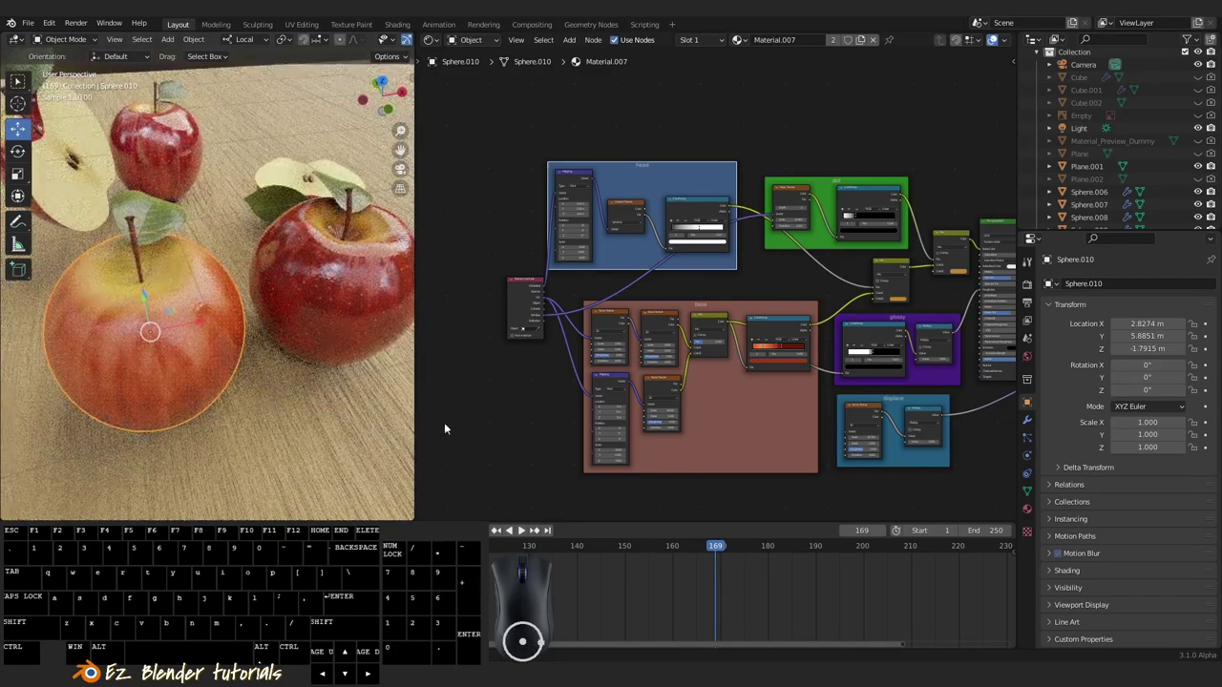
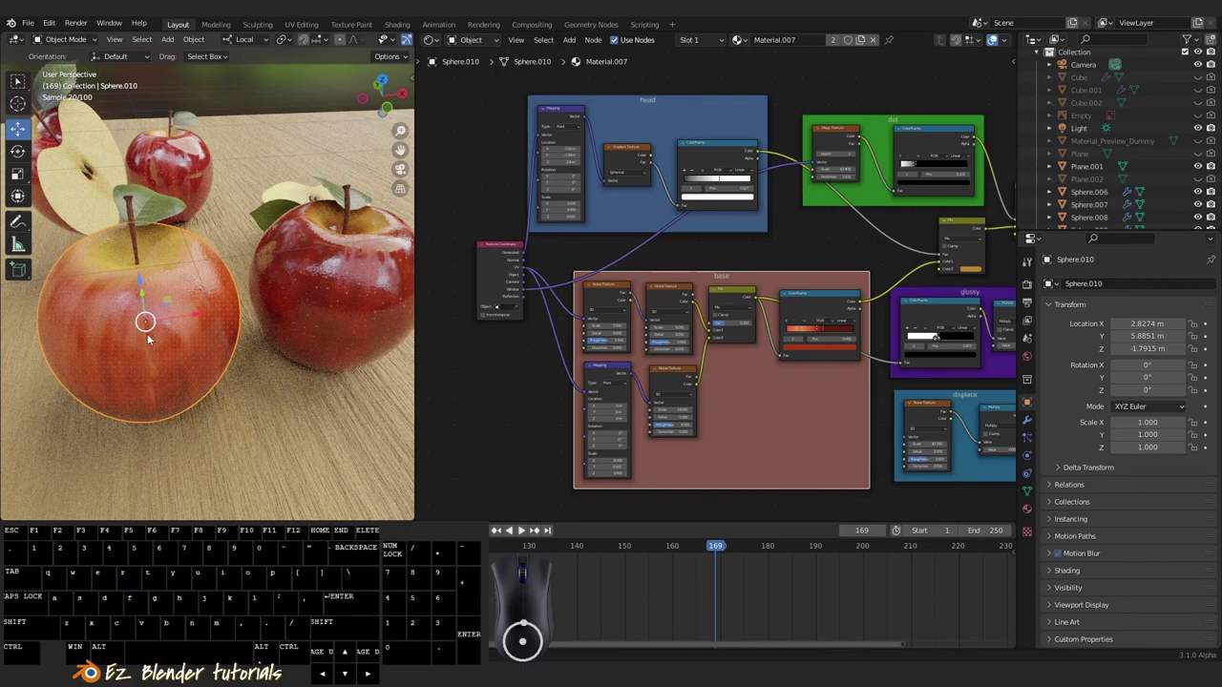
Zoom in on the material's node groups and start the add-node search for a gradient.
key(a)
middle_click(698, 427)
middle_click(747, 416)
middle_click(553, 404)
scroll(up, 3)
scroll(up, 3)
key(shift+a)
Add Gradient Texture, Tangent and Vector Math nodes, with the vector operation set to Absolute.
click(618, 379)
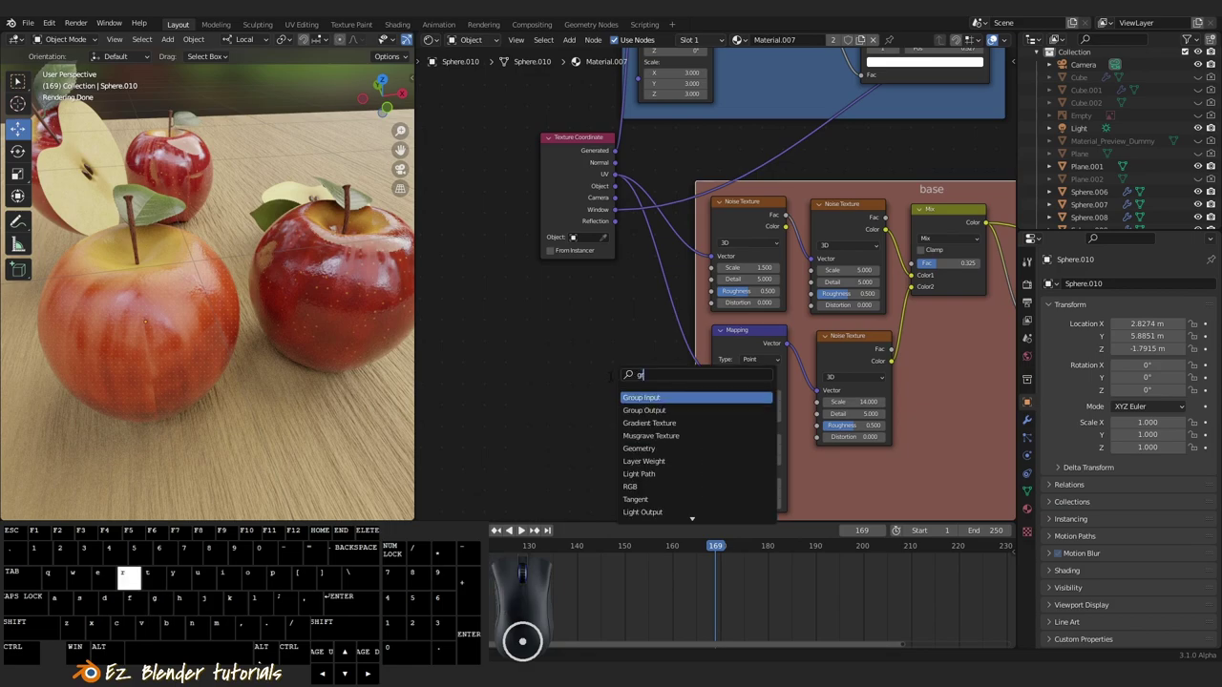
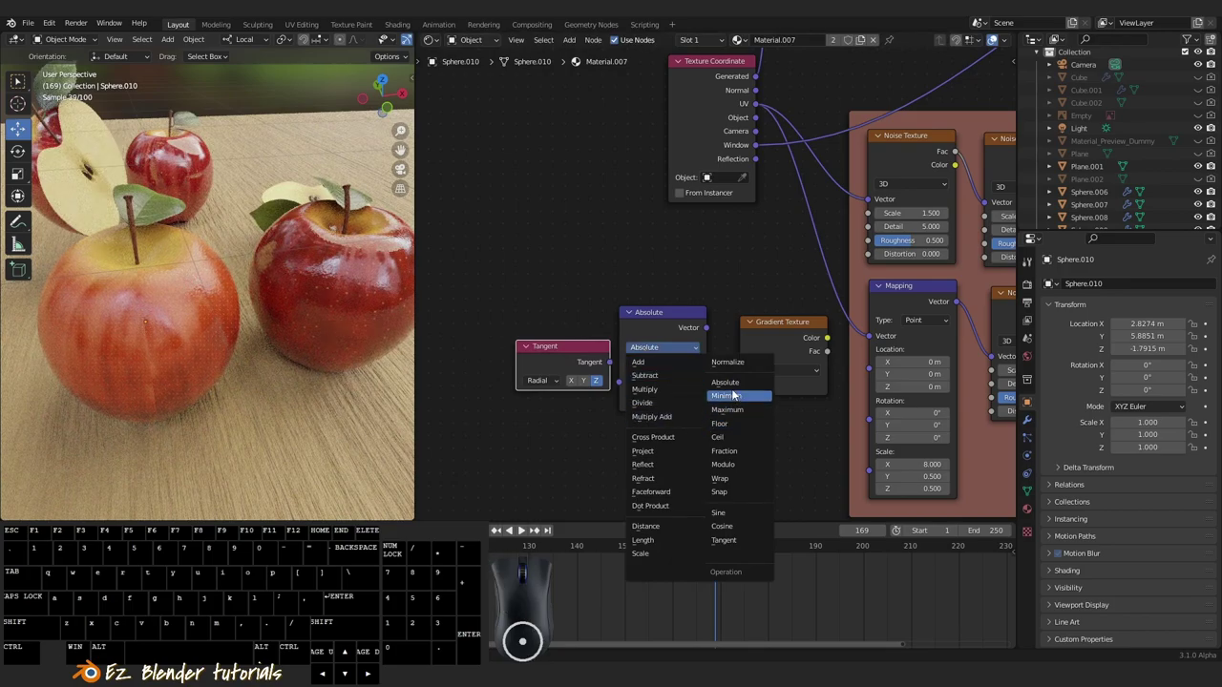
click(734, 388)
click(666, 352)
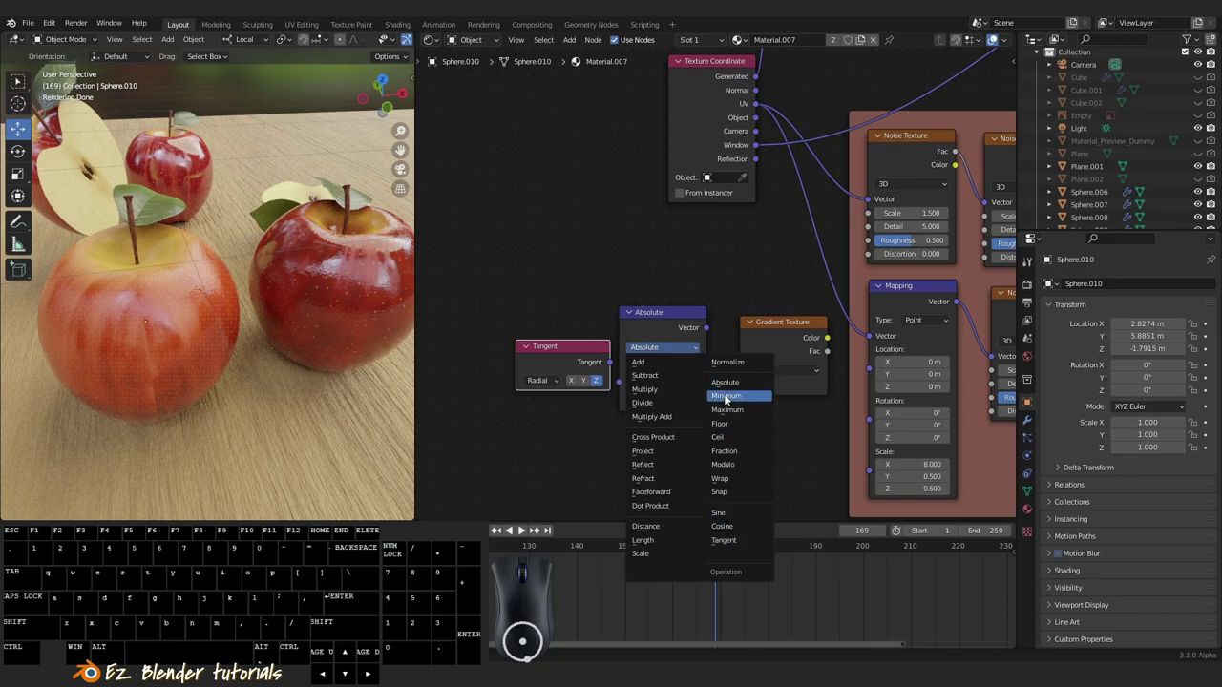
click(729, 389)
click(672, 320)
middle_click(643, 377)
scroll(up, 3)
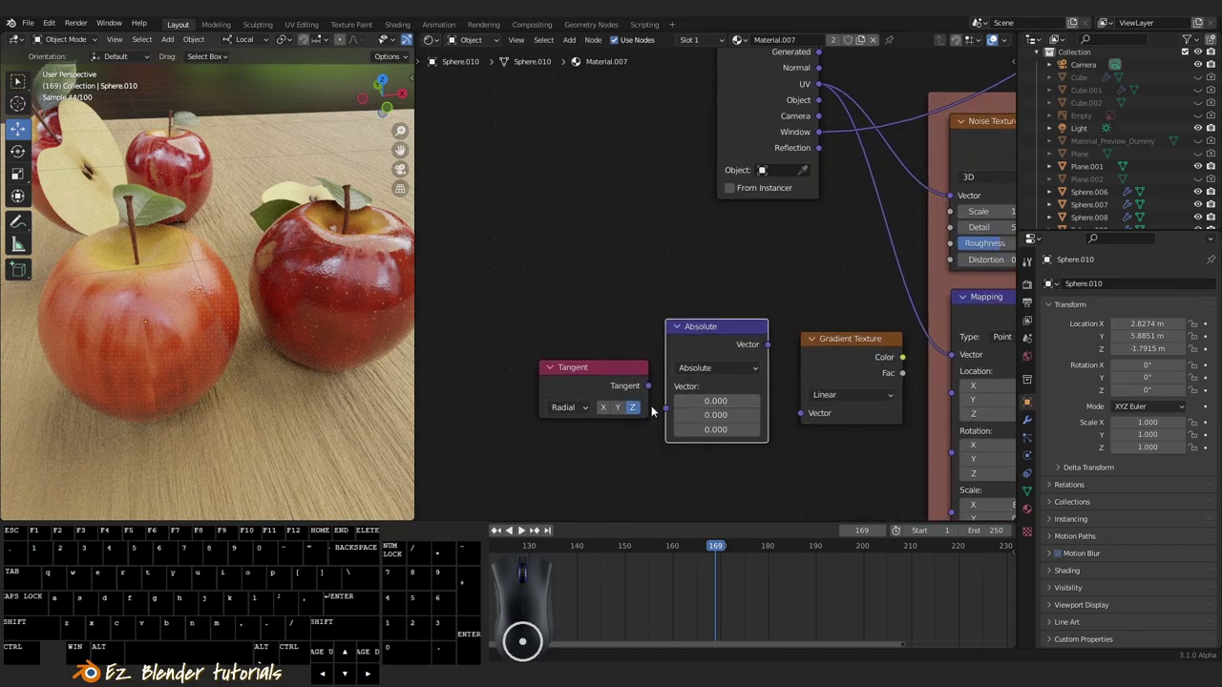
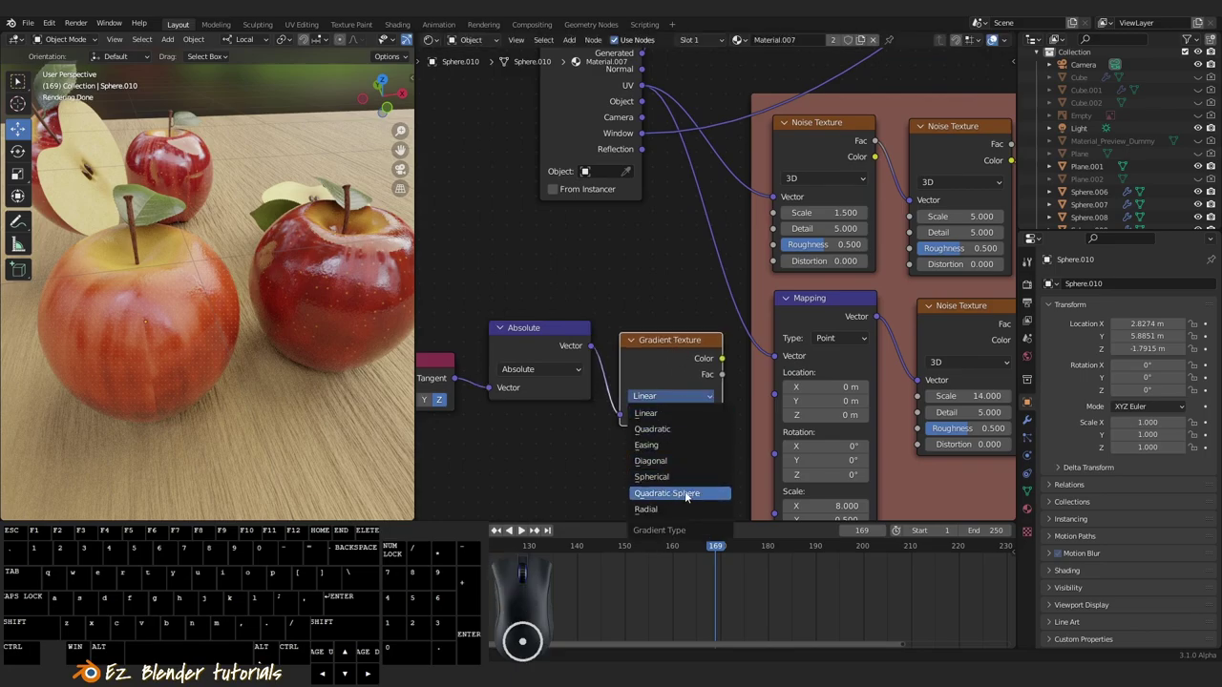
Make the Gradient Texture Radial and feed its Color into the base Mapping node's Vector input.
click(668, 509)
scroll(up, 3)
drag(760, 324, 765, 336)
drag(661, 384, 731, 384)
Orbit and zoom the viewport to inspect the streaked apple skin up close.
middle_click(705, 365)
middle_click(705, 348)
drag(286, 377, 264, 382)
drag(277, 396, 326, 419)
drag(320, 402, 375, 400)
drag(342, 383, 238, 412)
middle_click(307, 396)
drag(304, 376, 279, 416)
middle_click(727, 337)
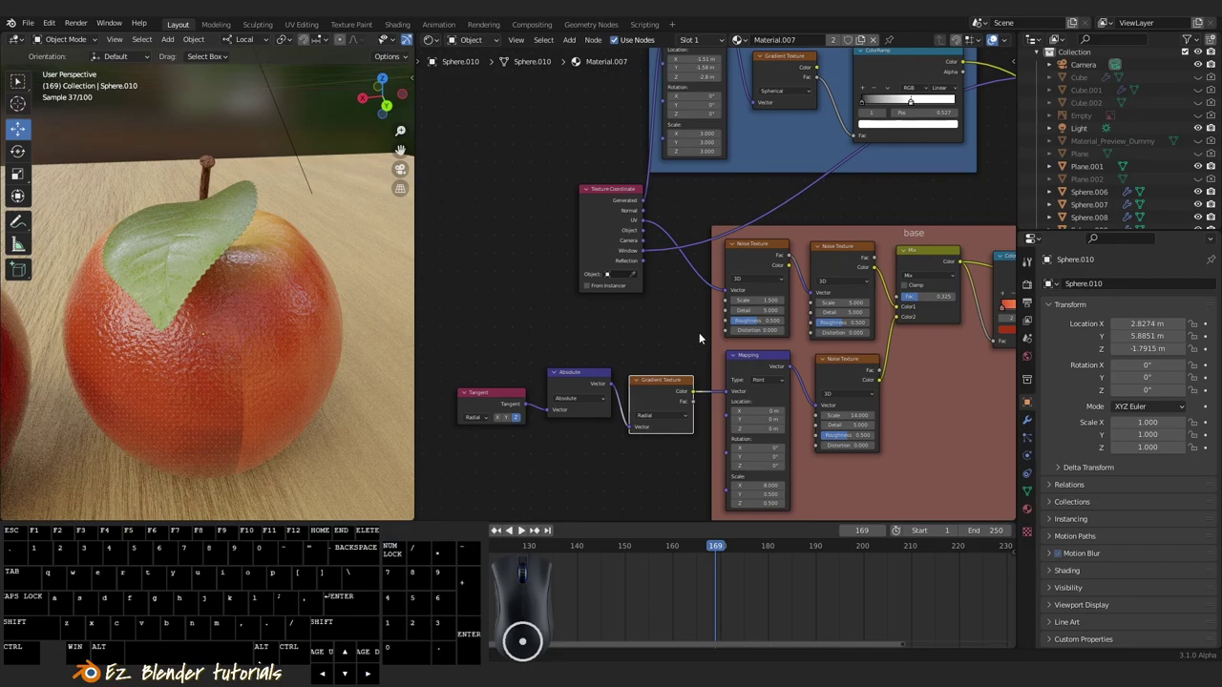
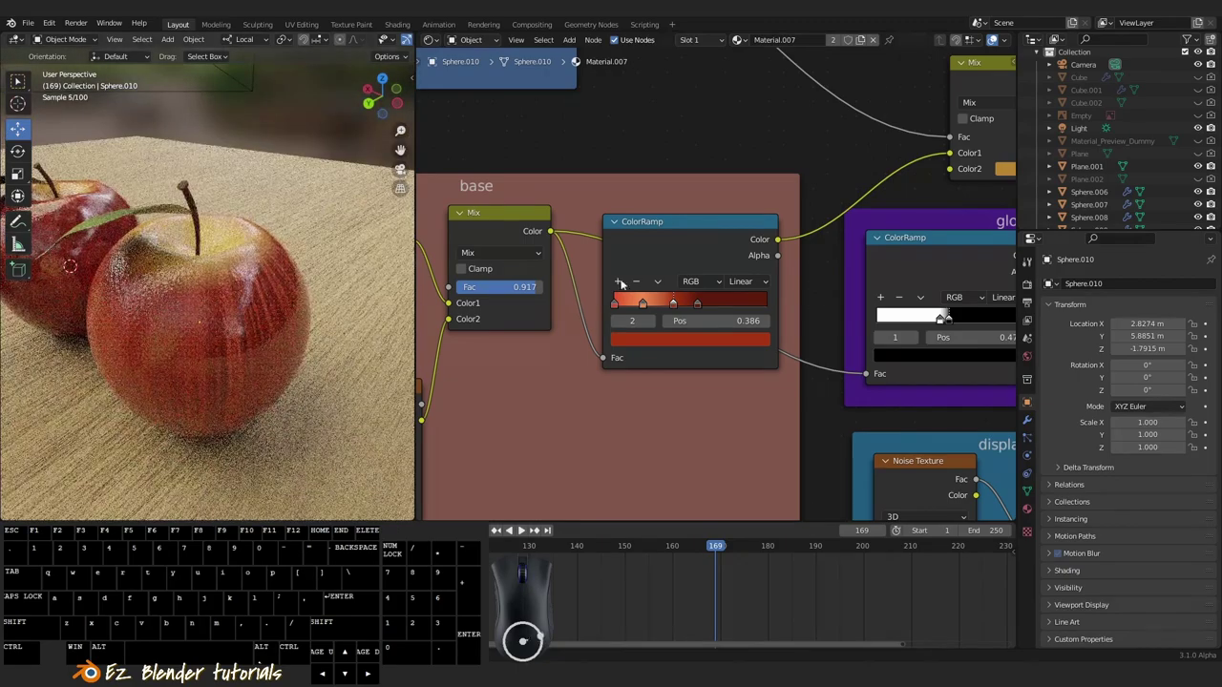
Shift the base ColorRamp stops and noise scales (1.2, 17.8) to reshape the apple's red streaks.
drag(706, 306, 701, 307)
drag(650, 307, 664, 308)
drag(675, 307, 674, 304)
middle_click(155, 327)
middle_click(253, 334)
drag(205, 329, 263, 348)
scroll(up, 3)
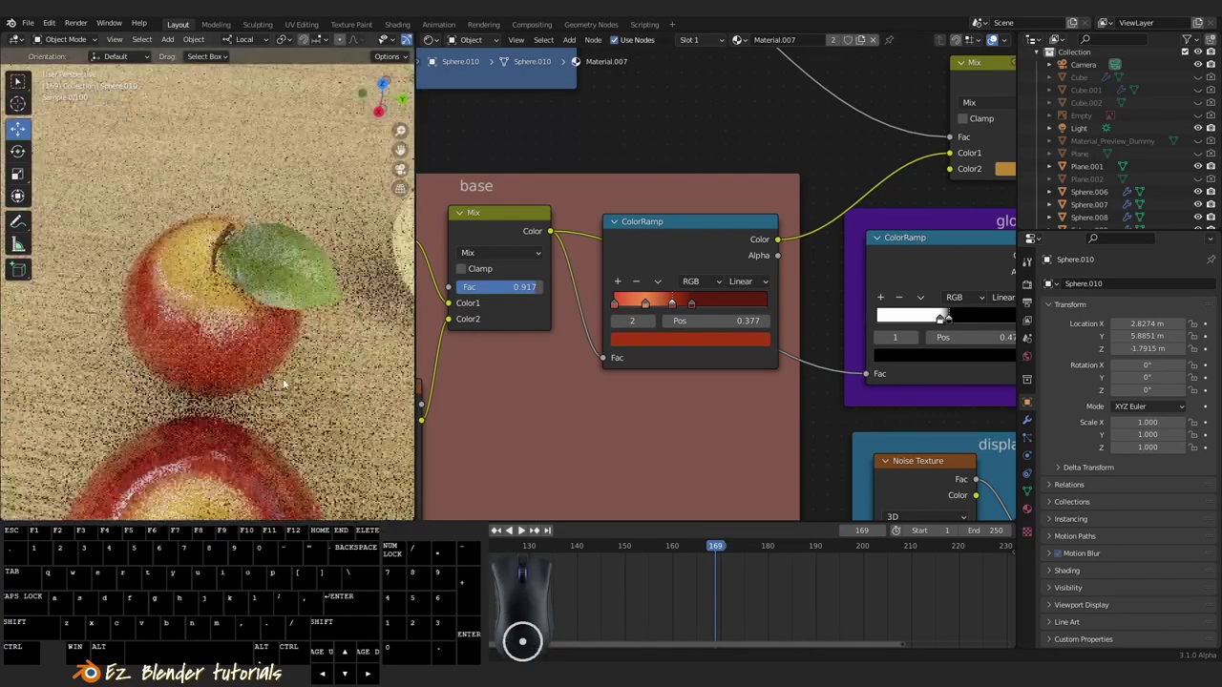
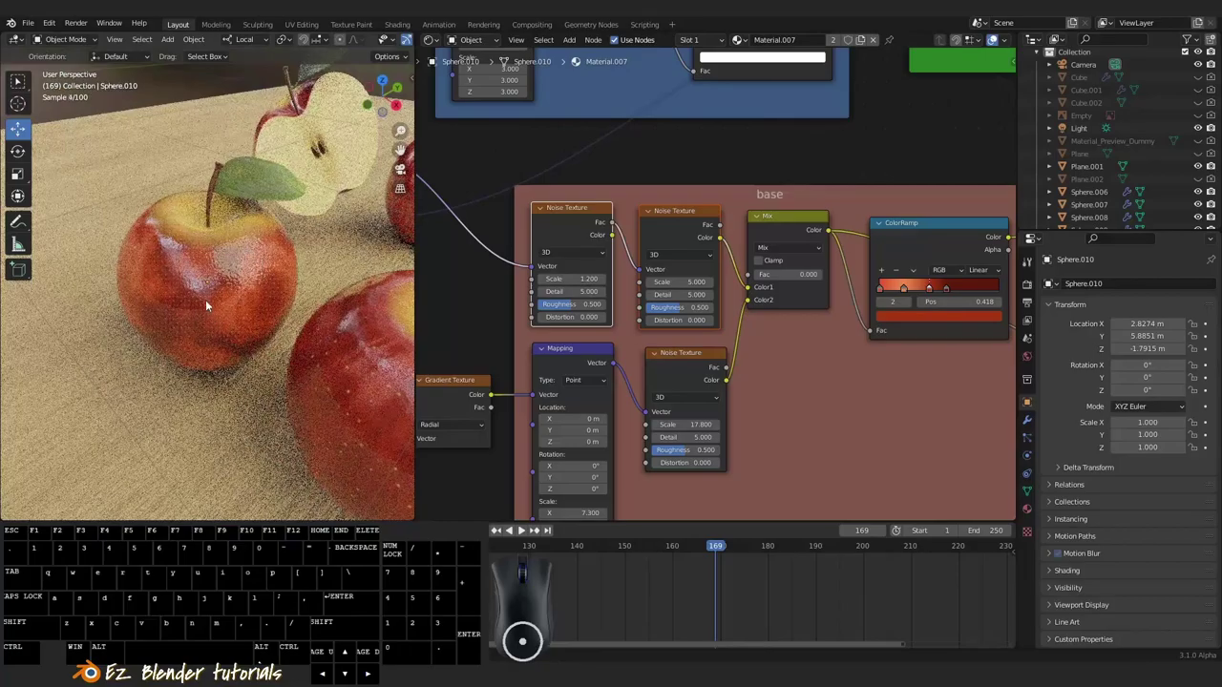
Raise the base Mix node's Fac to 1 so the noises blend at full strength.
drag(263, 318, 391, 317)
middle_click(305, 328)
drag(277, 332, 288, 312)
scroll(up, 3)
drag(766, 280, 827, 281)
scroll(down, 3)
scroll(up, 3)
drag(798, 443, 788, 445)
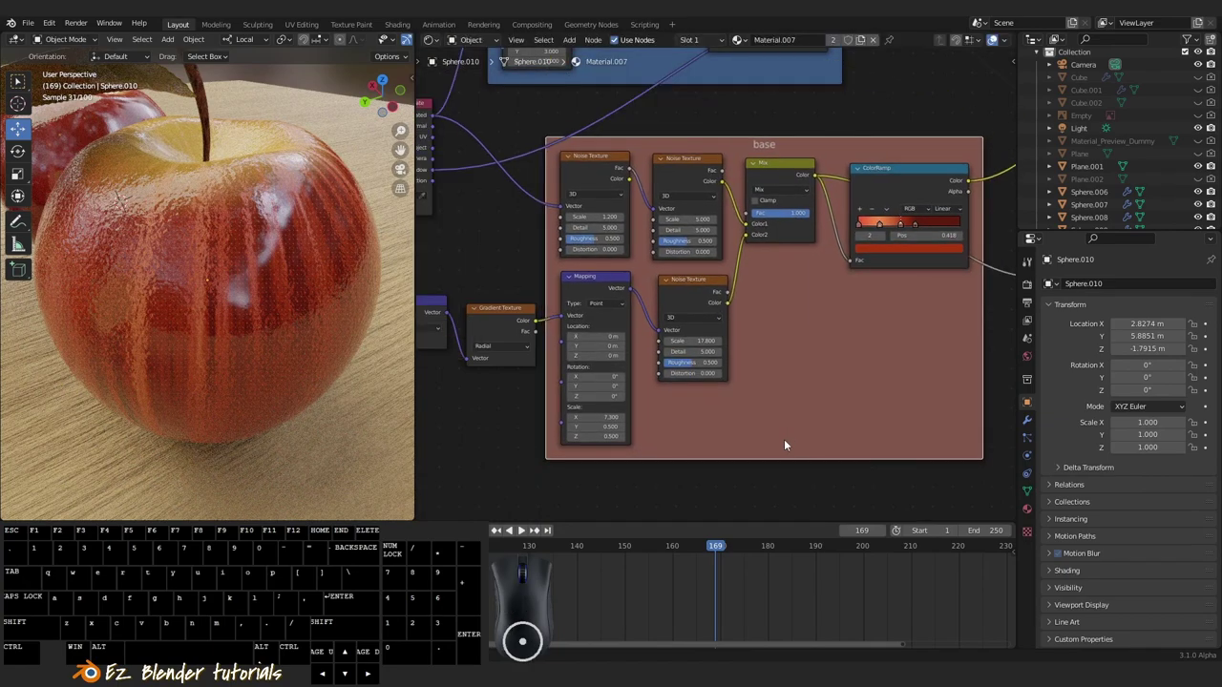
drag(747, 494, 554, 286)
scroll(down, 3)
scroll(down, 3)
scroll(up, 3)
click(511, 290)
Zoom in on the apple to check the bold vertical red streaks.
middle_click(858, 438)
middle_click(735, 443)
drag(281, 327, 162, 344)
drag(345, 337, 222, 350)
scroll(up, 3)
scroll(up, 3)
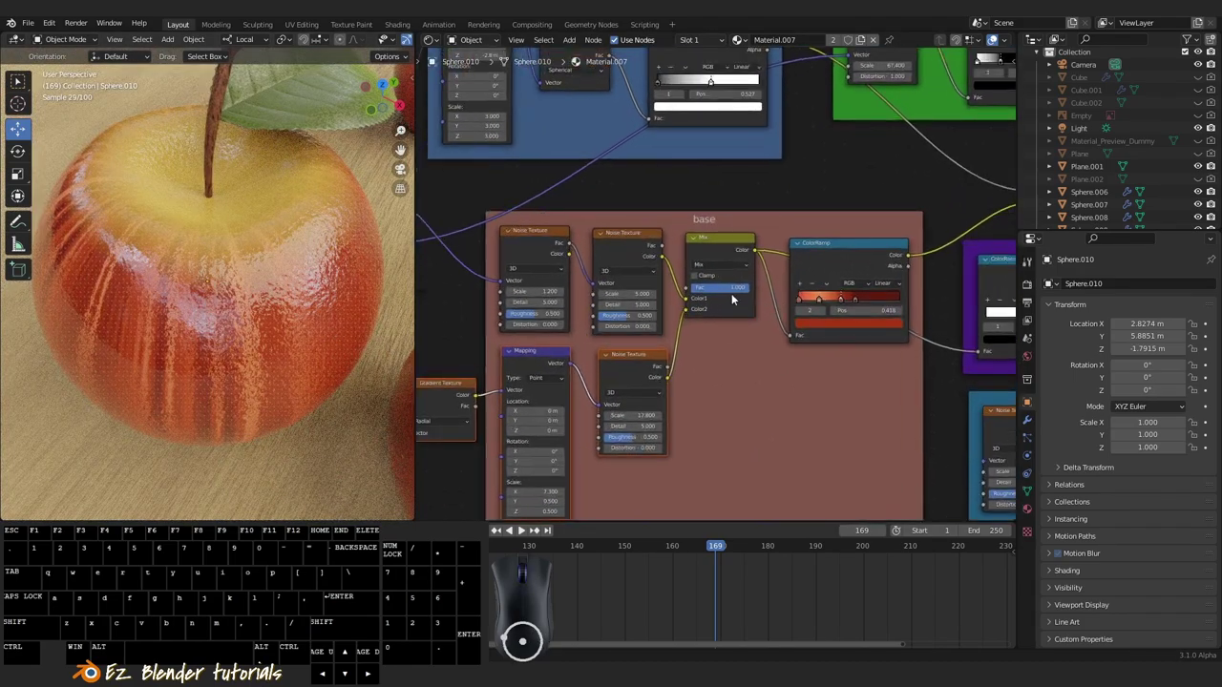
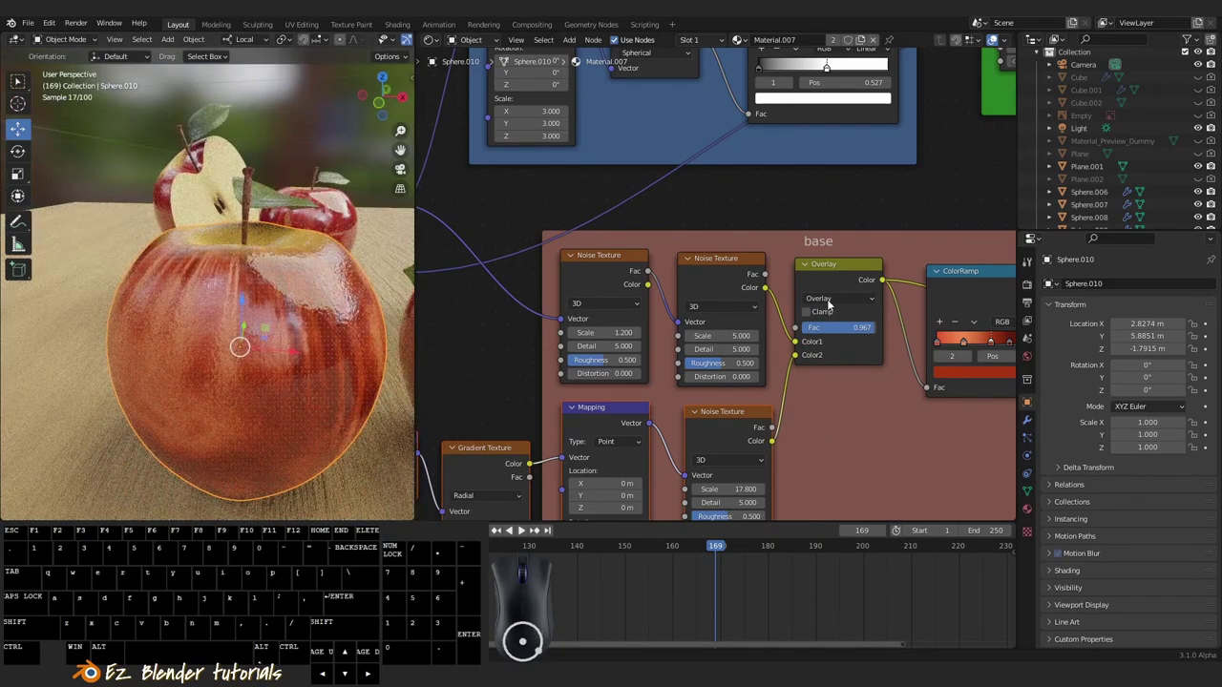
Try Subtract and other blend modes on the base Mix node while adjusting its strength.
click(849, 299)
click(843, 506)
drag(252, 372, 351, 385)
drag(278, 336, 340, 340)
click(859, 329)
click(856, 338)
click(909, 418)
click(839, 292)
click(842, 304)
click(840, 401)
middle_click(293, 315)
click(836, 303)
click(829, 509)
drag(211, 380, 357, 382)
drag(283, 374, 177, 374)
drag(311, 398, 214, 393)
scroll(down, 3)
middle_click(248, 405)
Settle the base Mix node on Darken at about 0.967 strength for a deeper red skin.
click(854, 303)
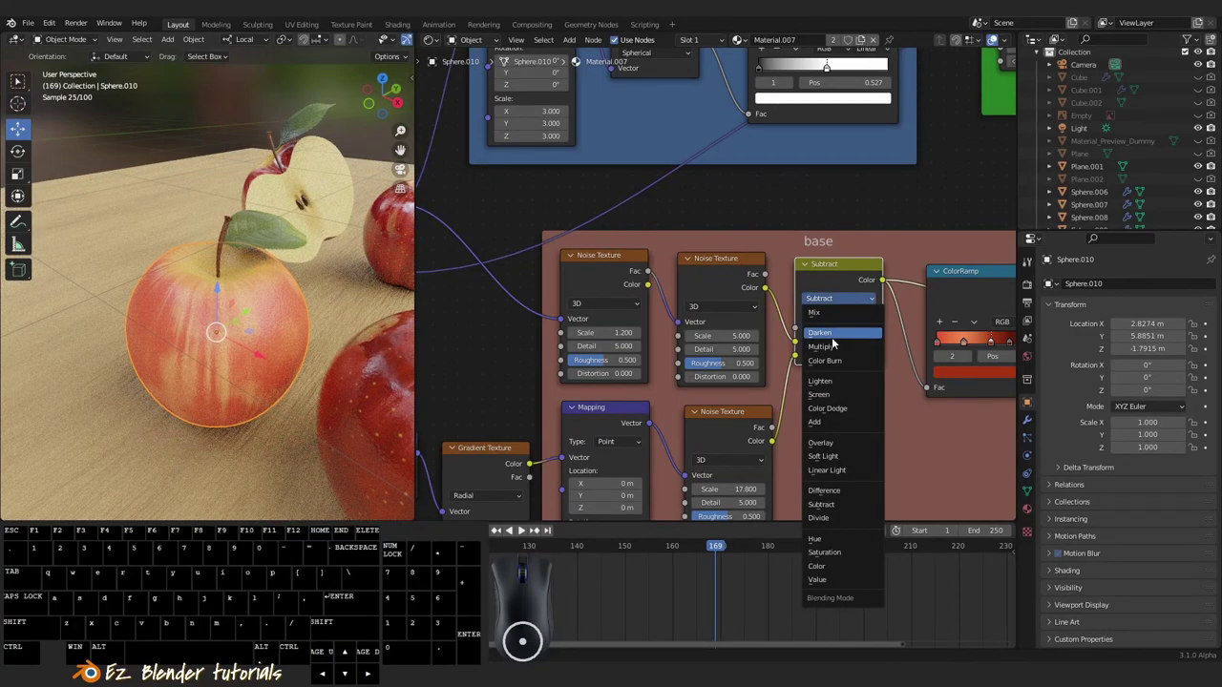
click(833, 324)
scroll(up, 3)
scroll(up, 3)
scroll(down, 3)
scroll(up, 3)
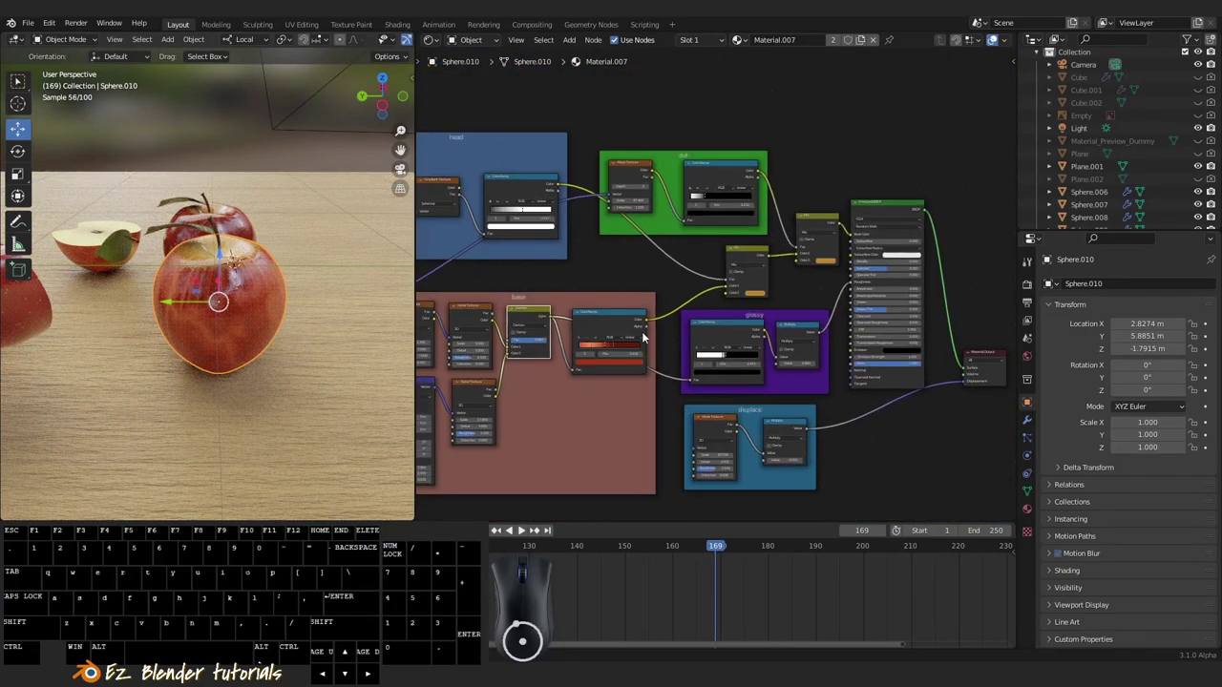
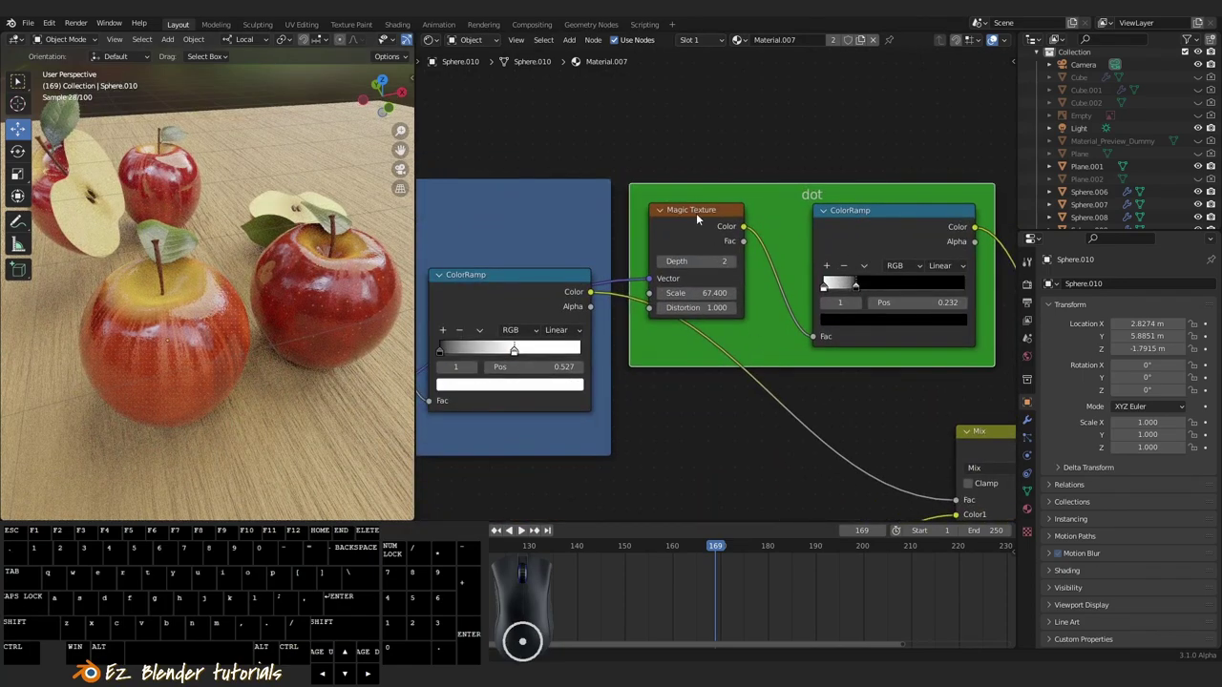
Select the Magic Texture node in the dot frame.
drag(709, 220, 737, 213)
Replace the Magic Texture with a Voronoi Texture at scale about 31 feeding the dot ColorRamp.
key(Delete)
key(shift+a)
click(732, 204)
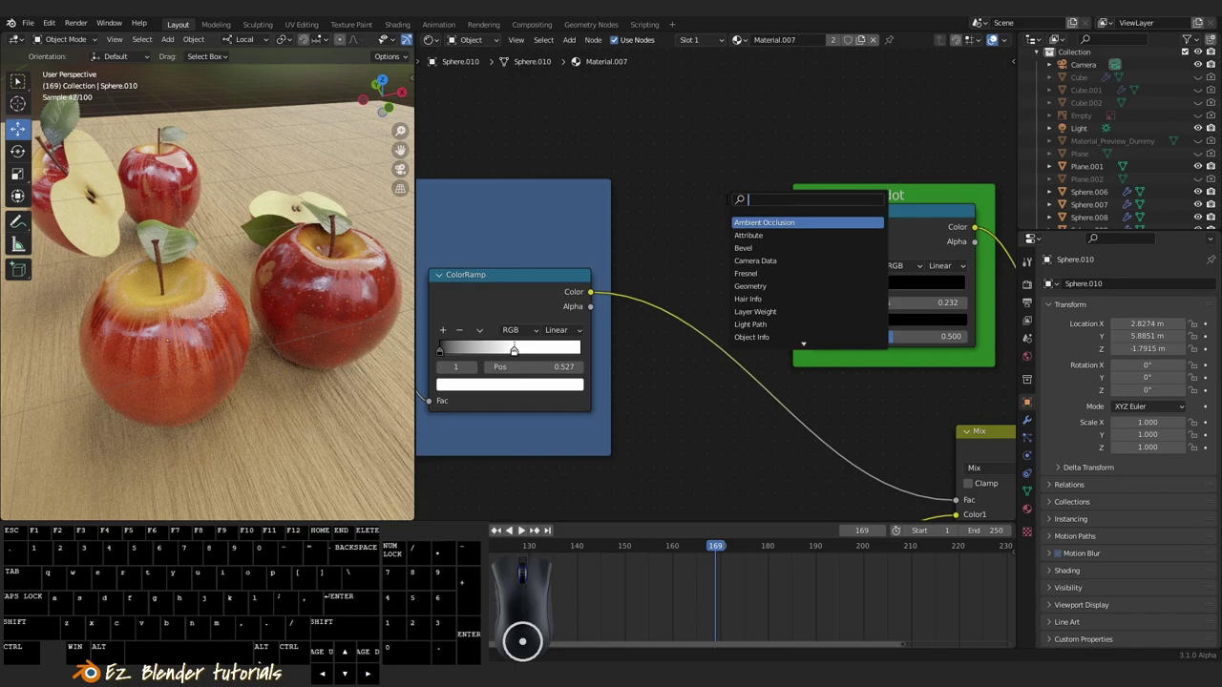
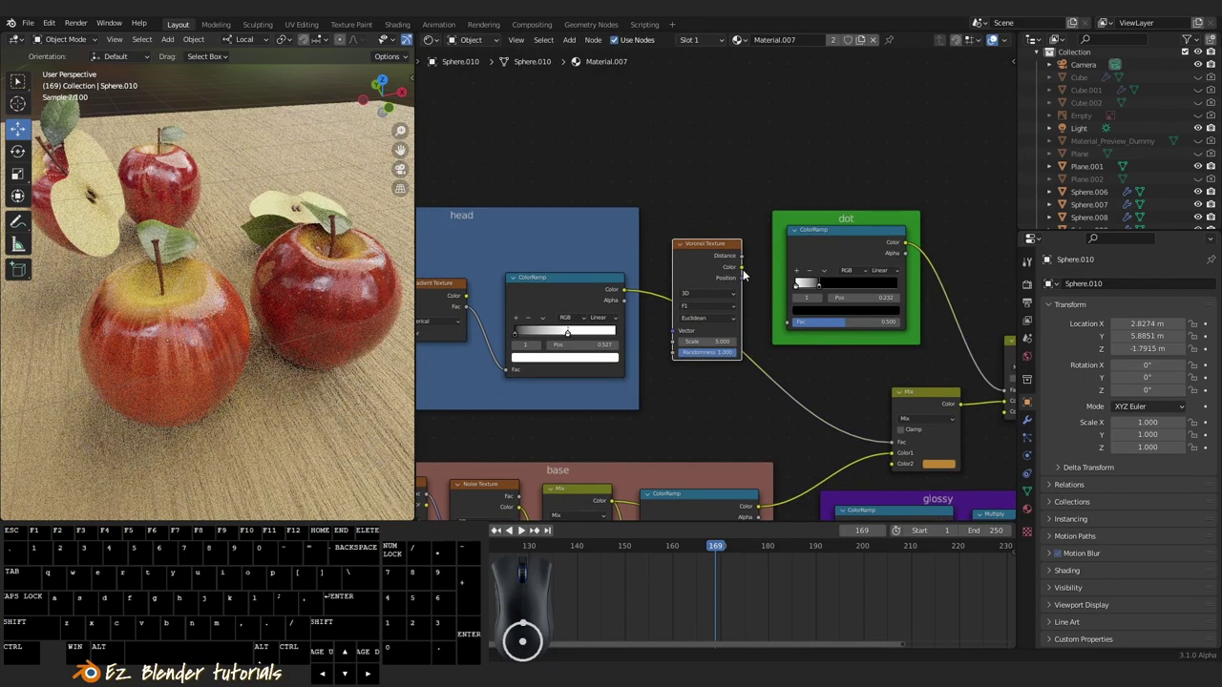
drag(726, 249, 726, 179)
scroll(up, 3)
drag(782, 189, 840, 363)
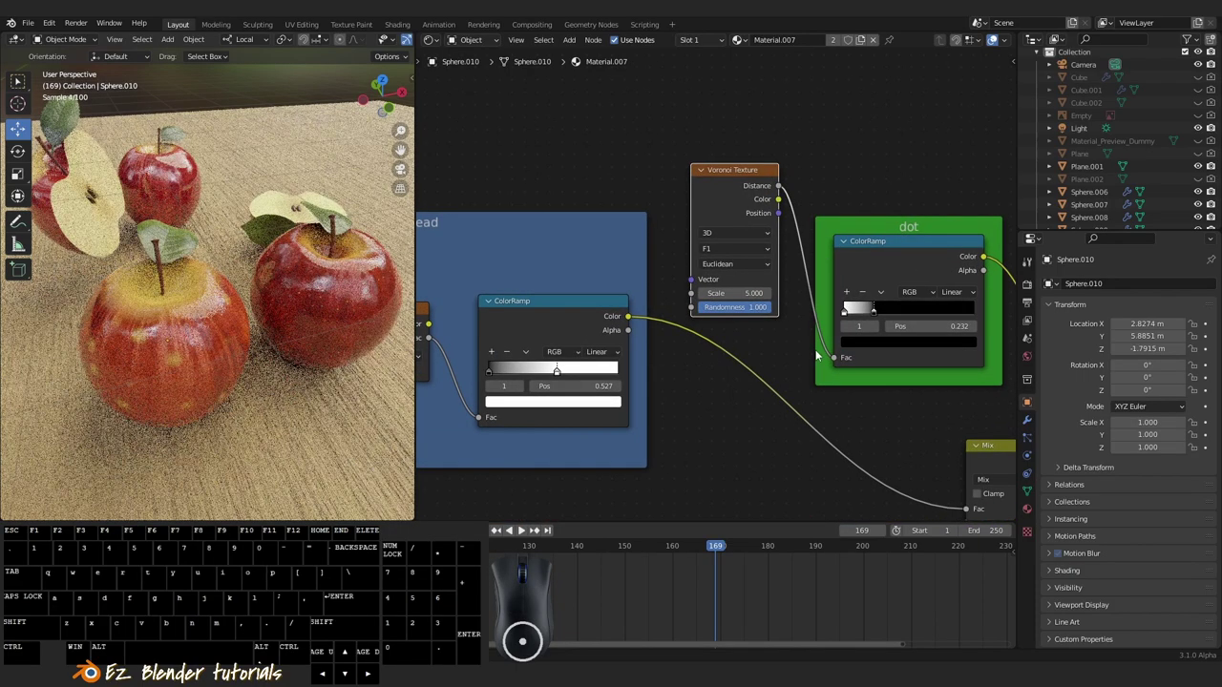
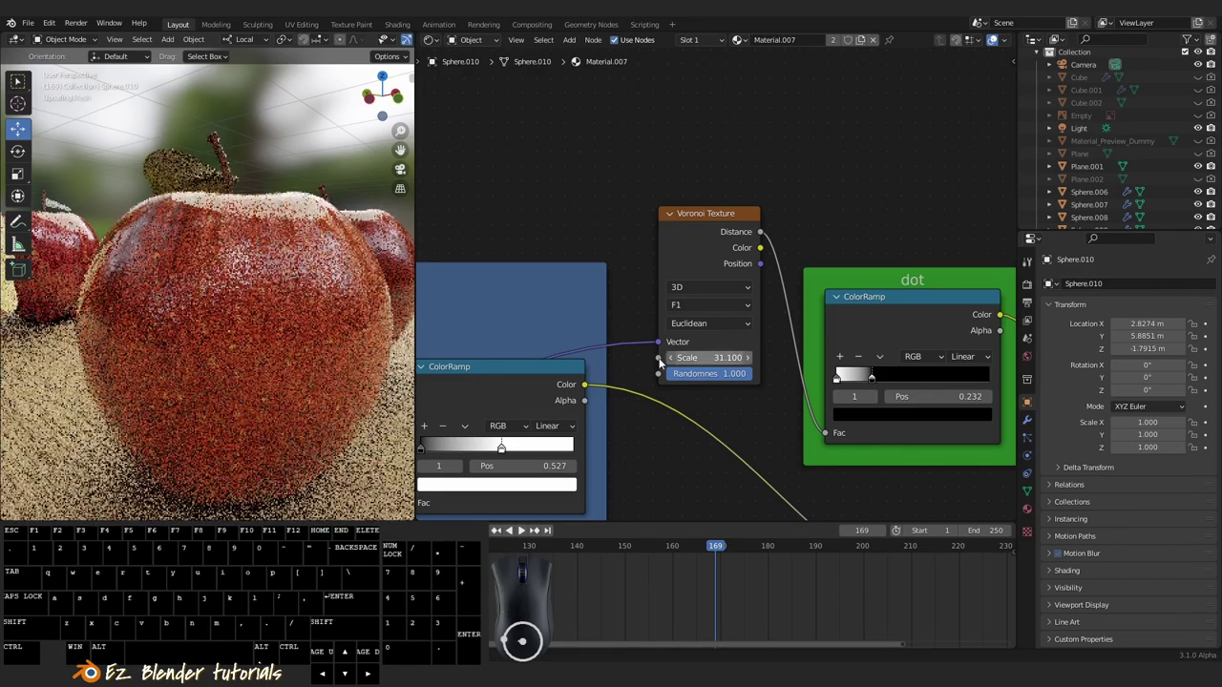
Switch the dot Voronoi feature to Smooth F1, raise its scale to about 39 and set randomness 0.542.
middle_click(280, 342)
drag(214, 367, 242, 377)
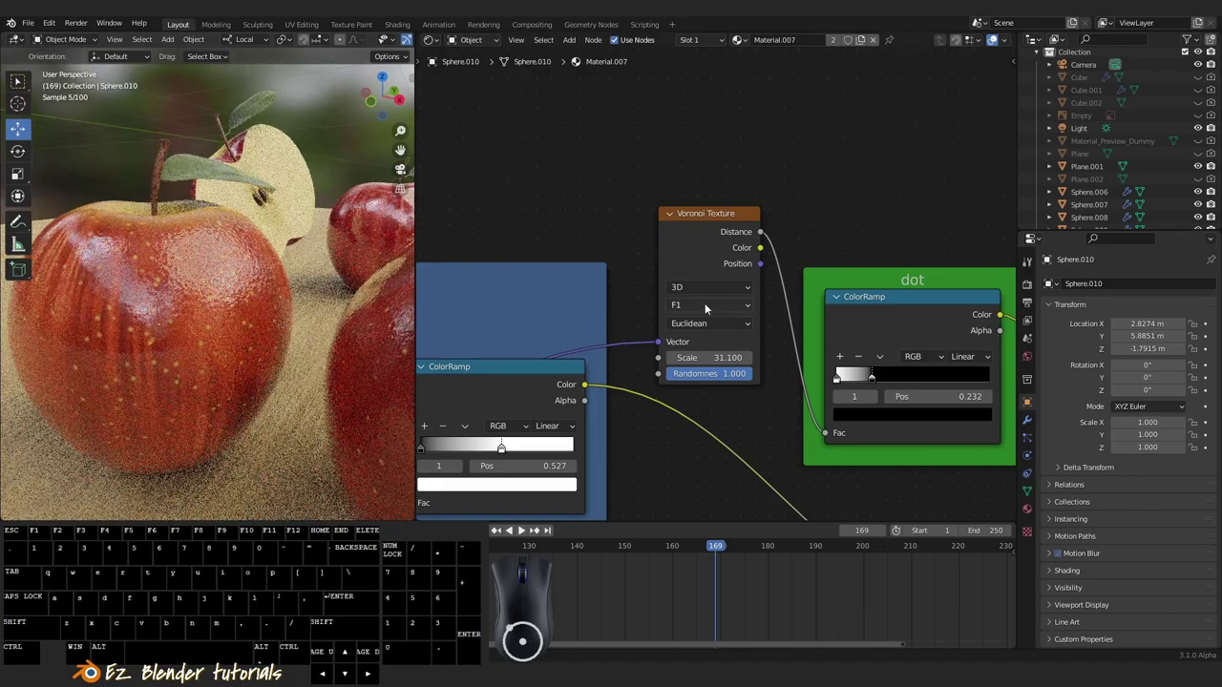
click(707, 311)
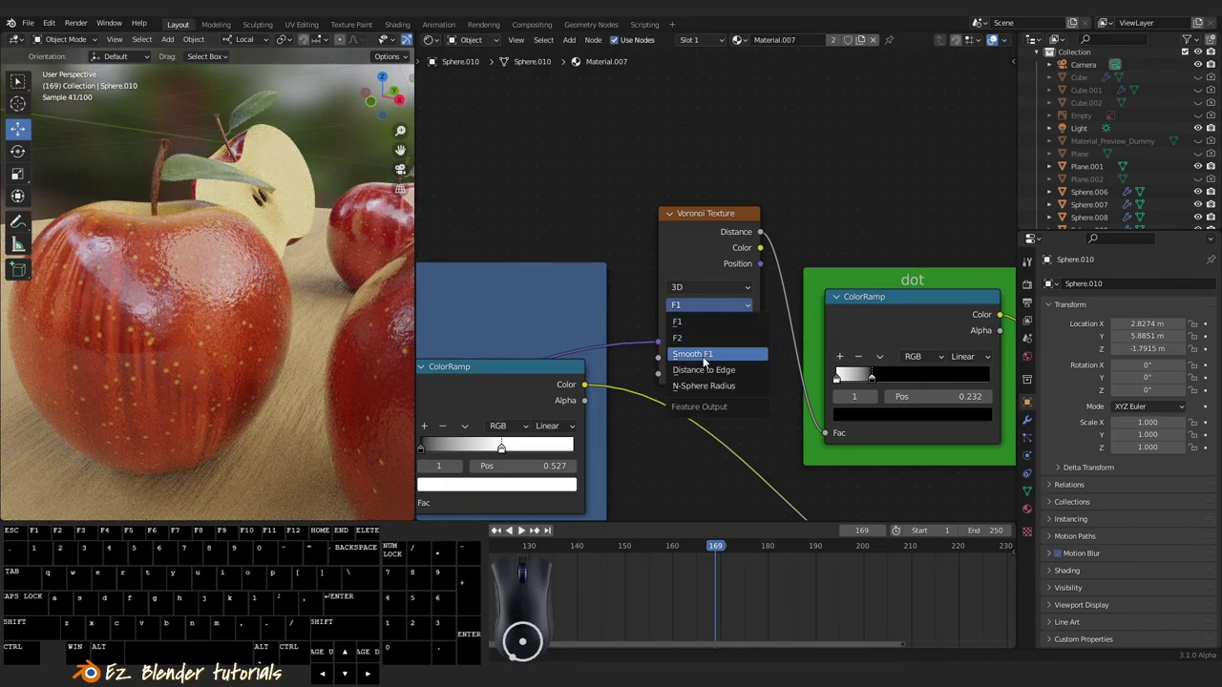
click(707, 361)
drag(219, 368, 308, 368)
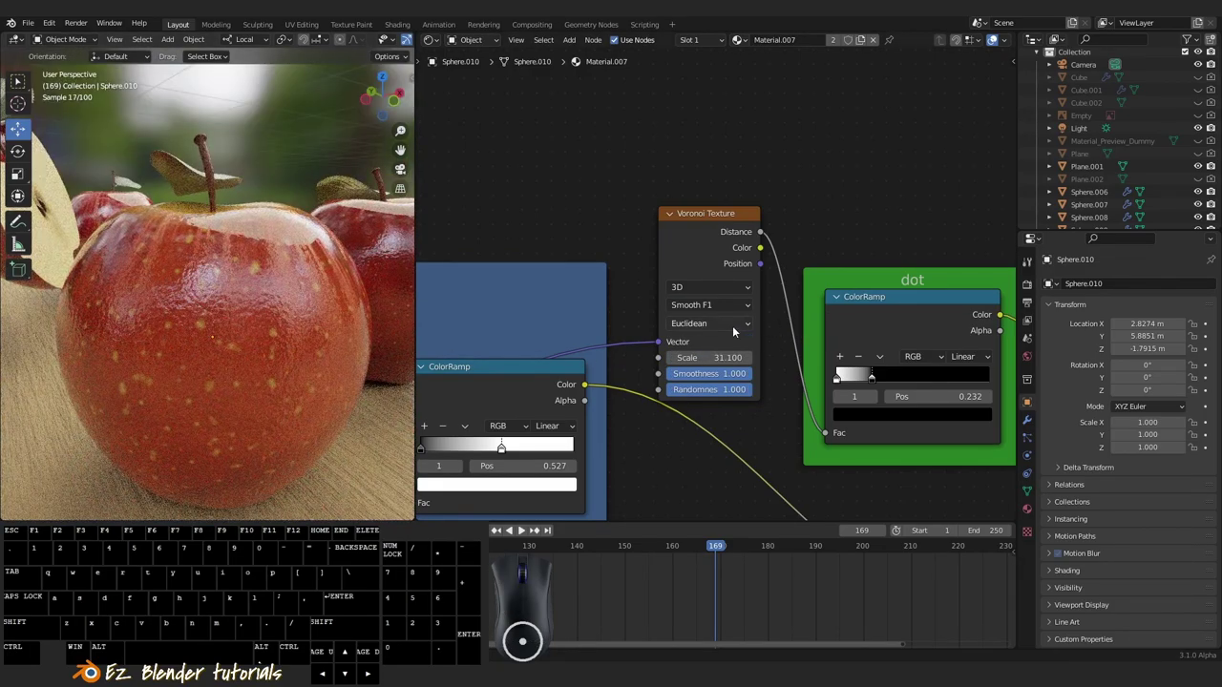
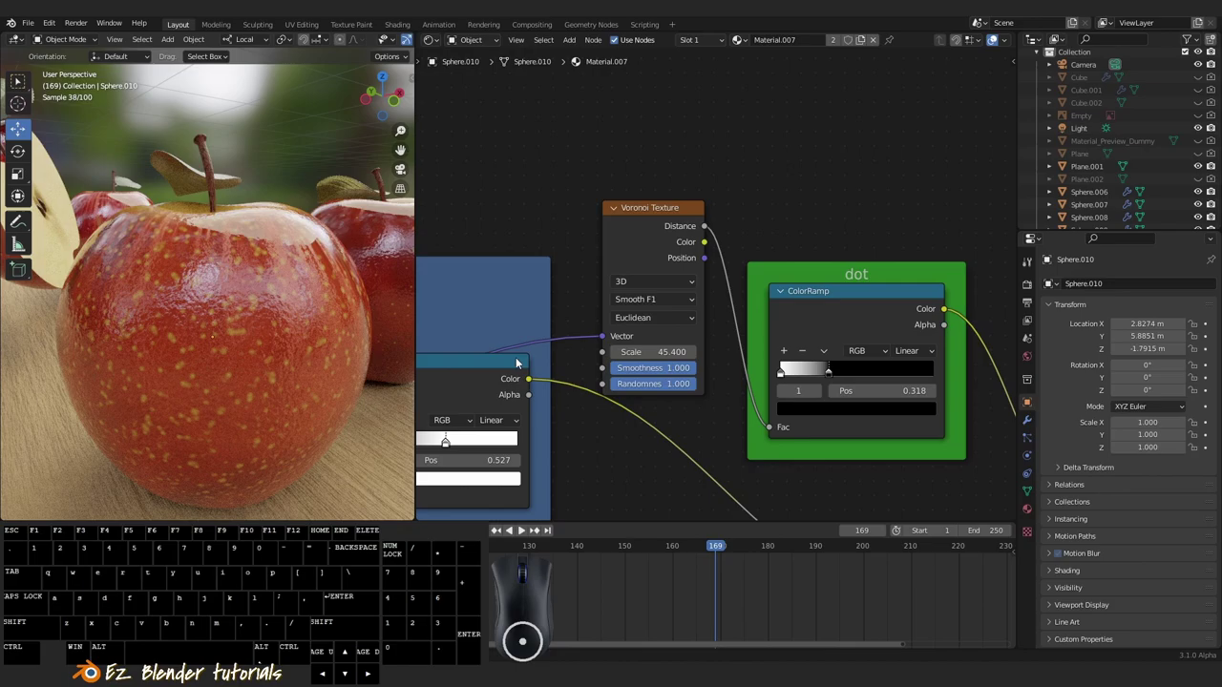
drag(678, 388, 649, 388)
Zoom the viewport in on the apples to check the finer speckle pattern.
scroll(up, 3)
scroll(down, 3)
scroll(up, 3)
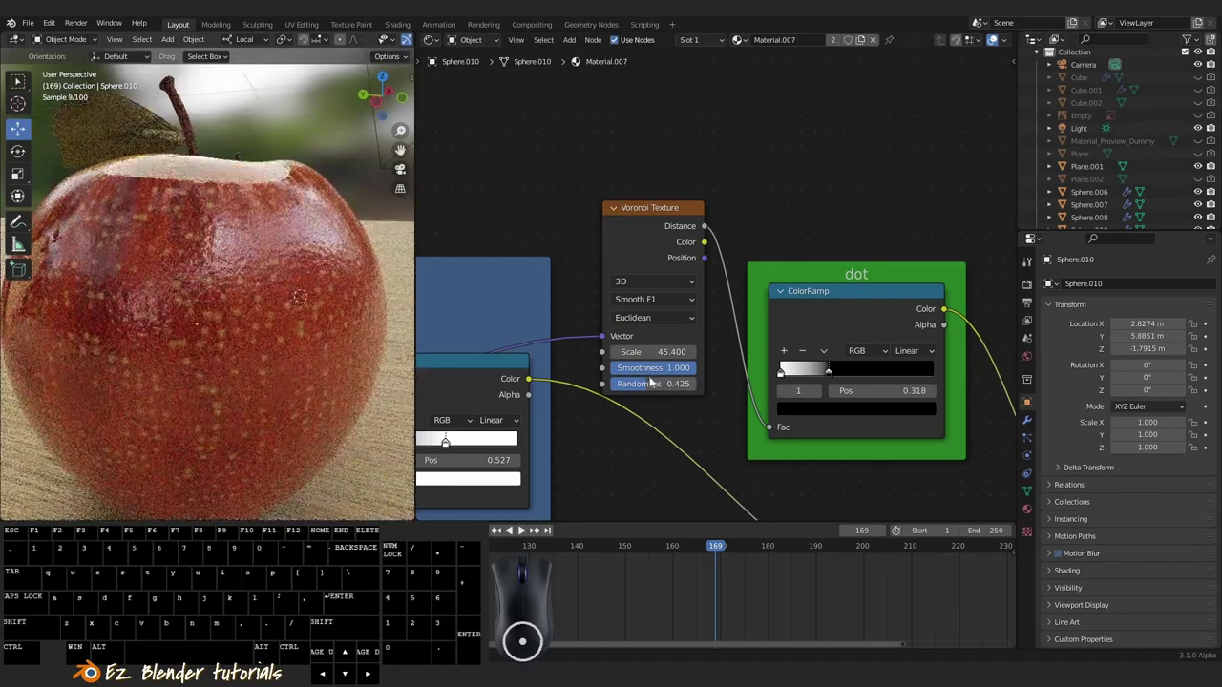
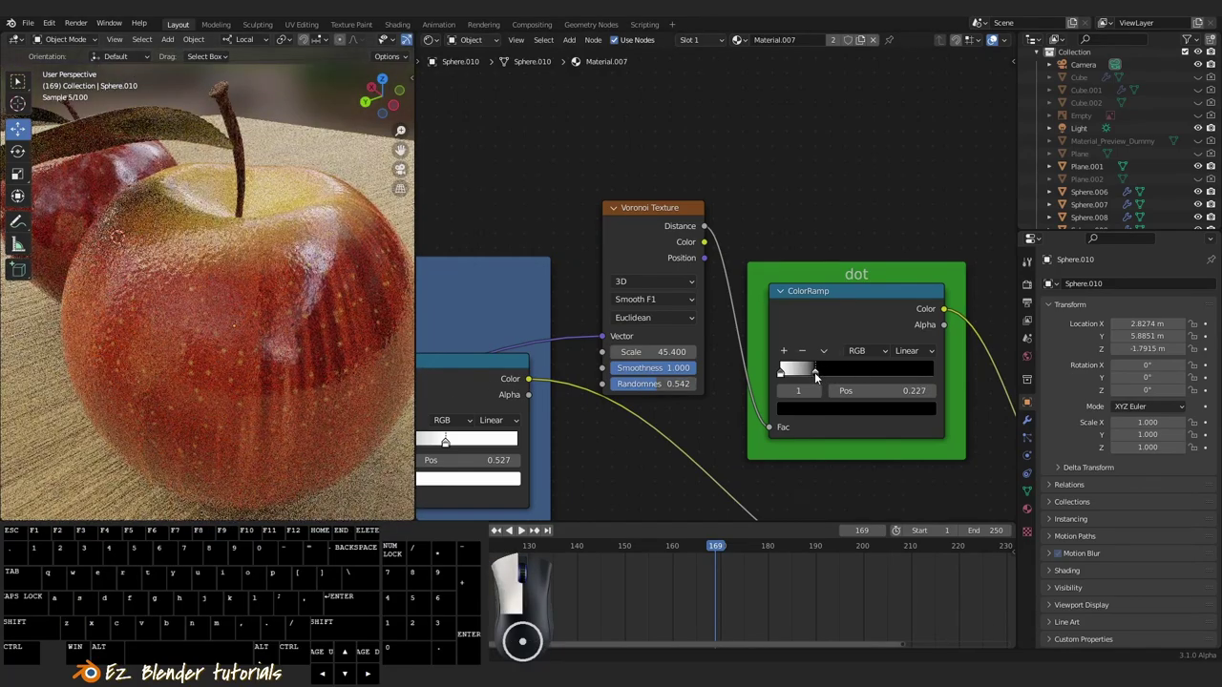
scroll(up, 3)
scroll(up, 3)
scroll(up, 3)
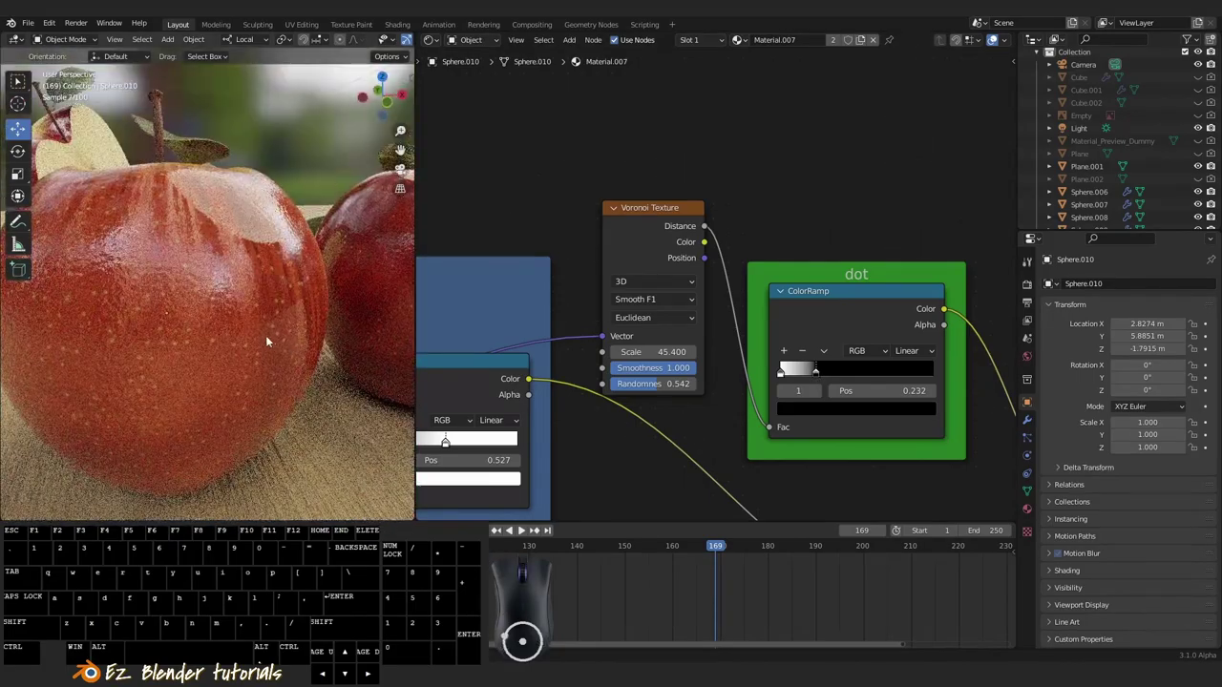
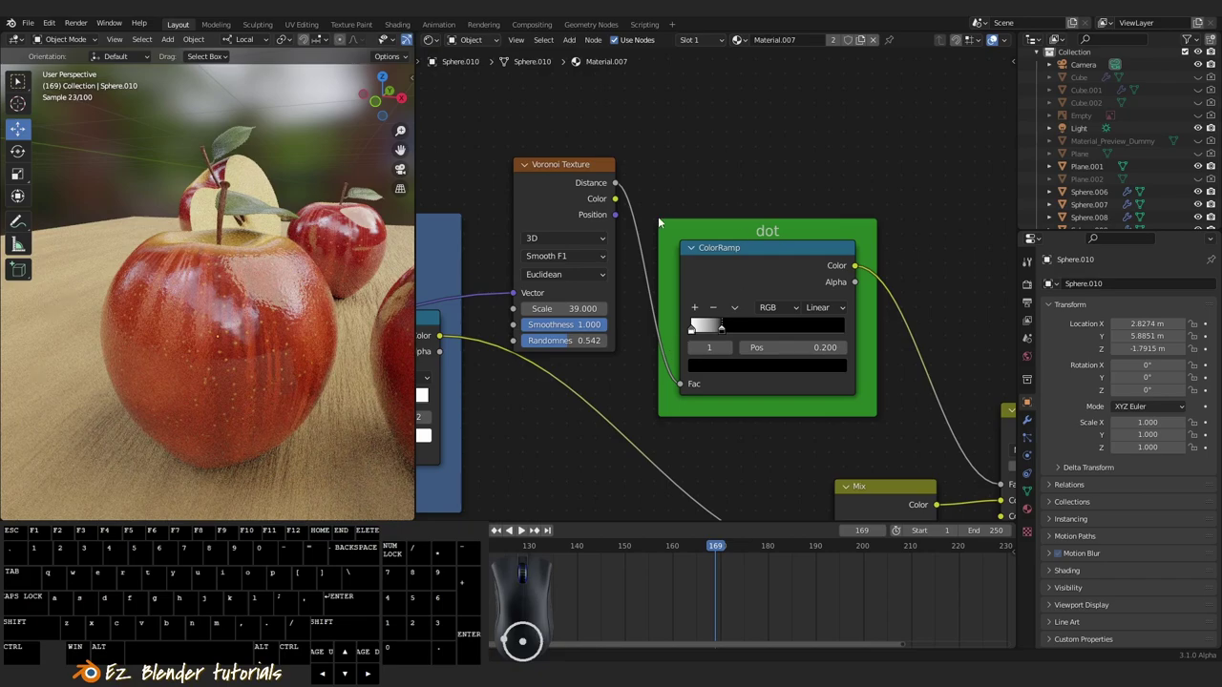
Move the Voronoi Texture node inside the 'dot' frame and tidy its position there.
click(575, 194)
click(774, 275)
drag(584, 199, 624, 176)
click(740, 156)
click(777, 244)
click(616, 189)
drag(754, 239, 757, 233)
Lower the Voronoi scale to about 29.6 and shift the dot ramp's white stop near 0.186.
click(528, 111)
drag(775, 172, 840, 187)
click(677, 167)
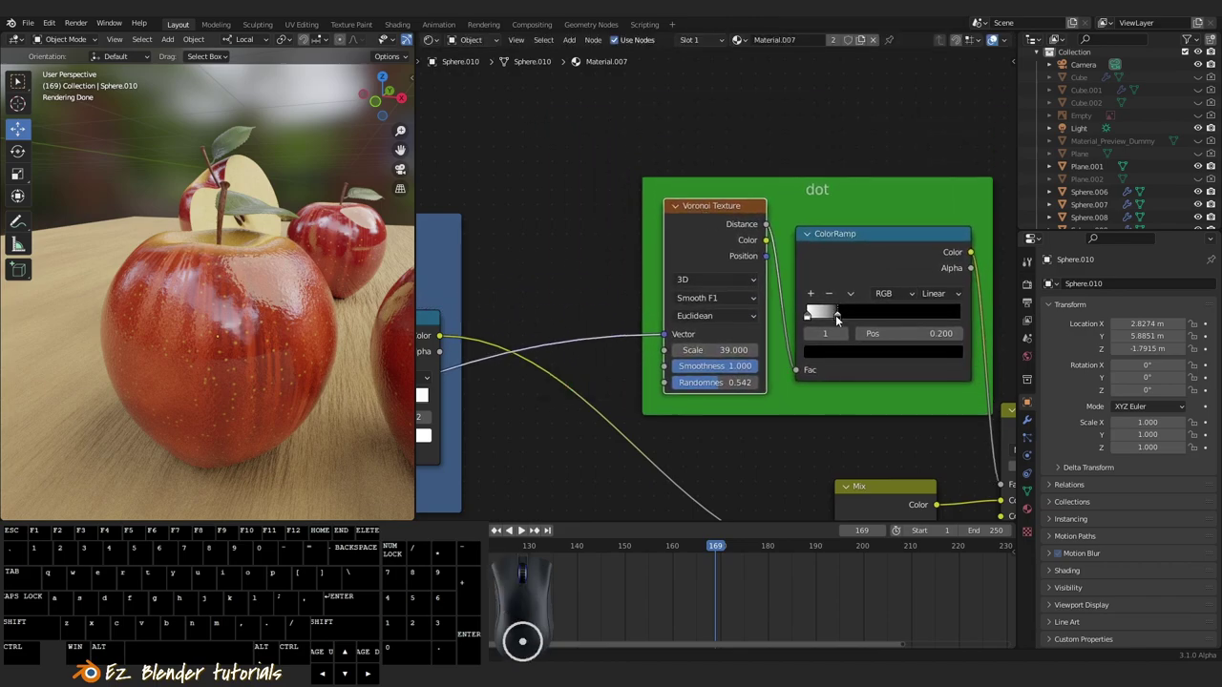
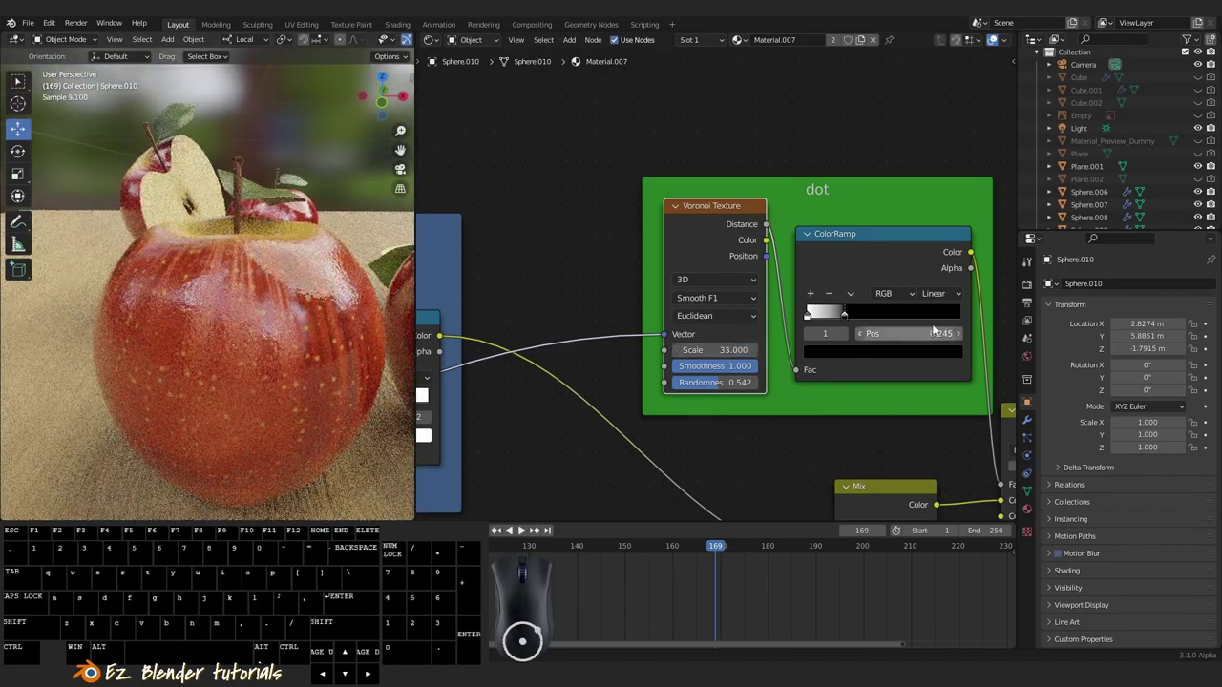
click(846, 314)
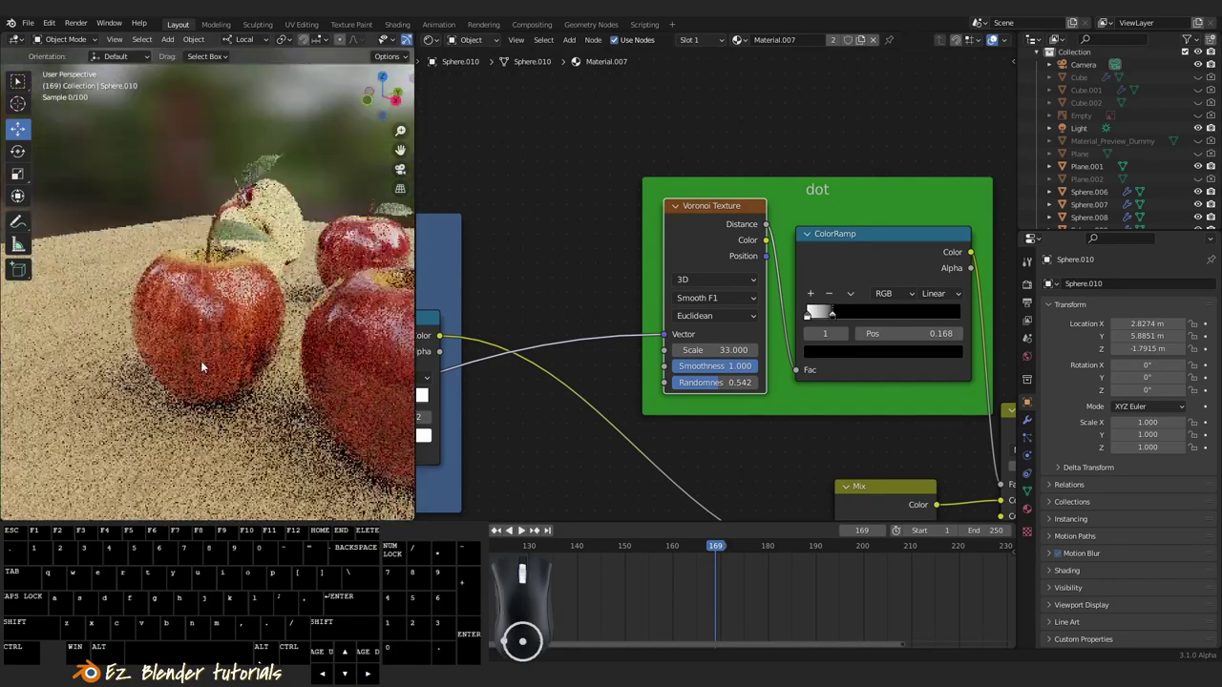
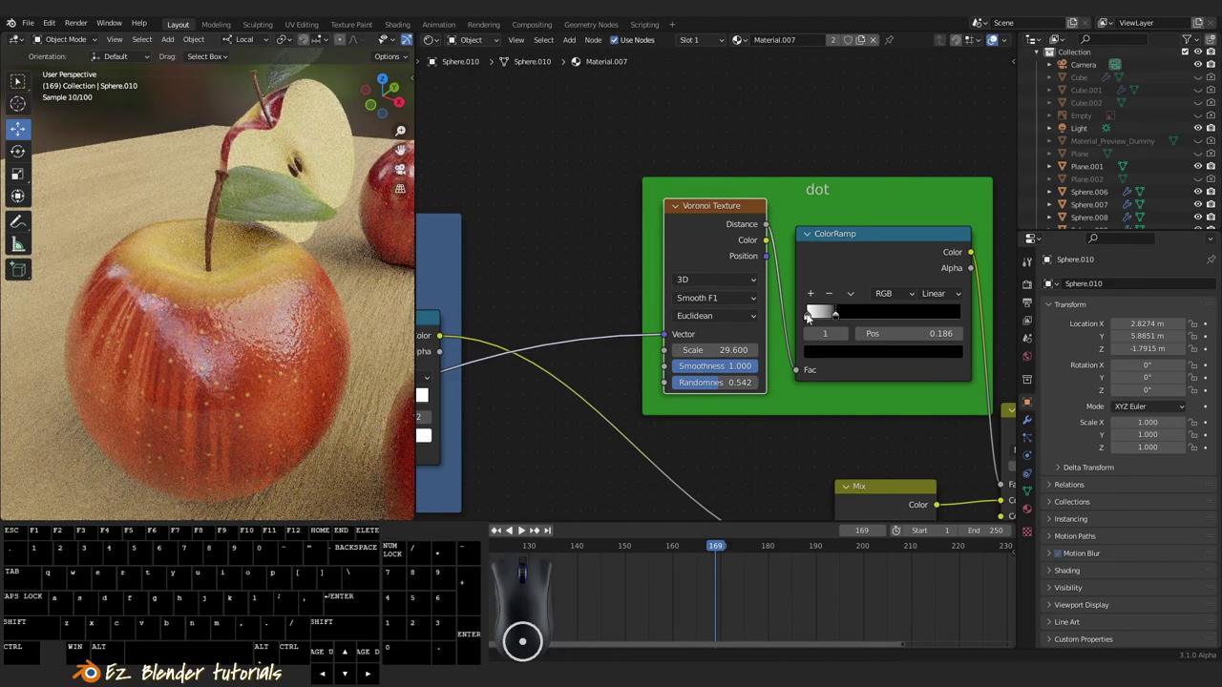
Nudge the dot ramp stop to 0.218, orbit the view and select the front apple.
middle_click(273, 327)
drag(288, 348, 207, 348)
drag(206, 367, 281, 315)
drag(285, 355, 308, 415)
scroll(up, 3)
click(835, 316)
Pan the node editor over to the 'head' frame's spherical gradient ramp.
scroll(up, 3)
drag(286, 350, 220, 375)
drag(280, 377, 356, 383)
drag(234, 319, 243, 287)
right_click(242, 286)
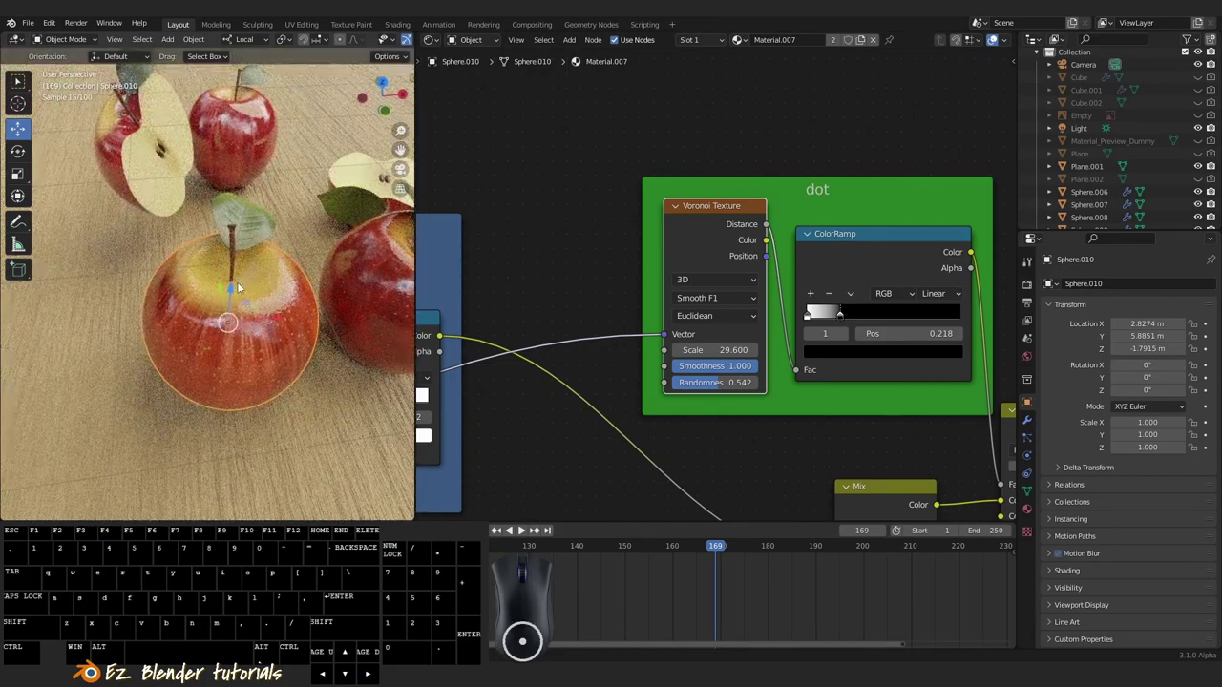
drag(298, 319, 215, 328)
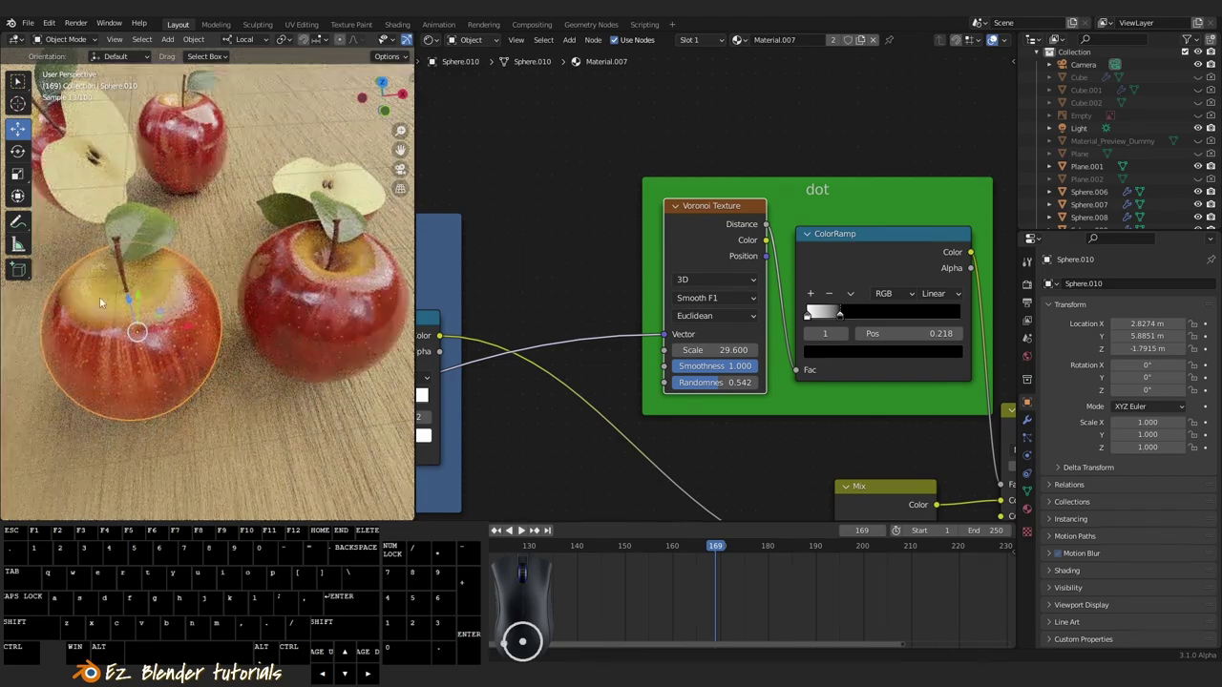
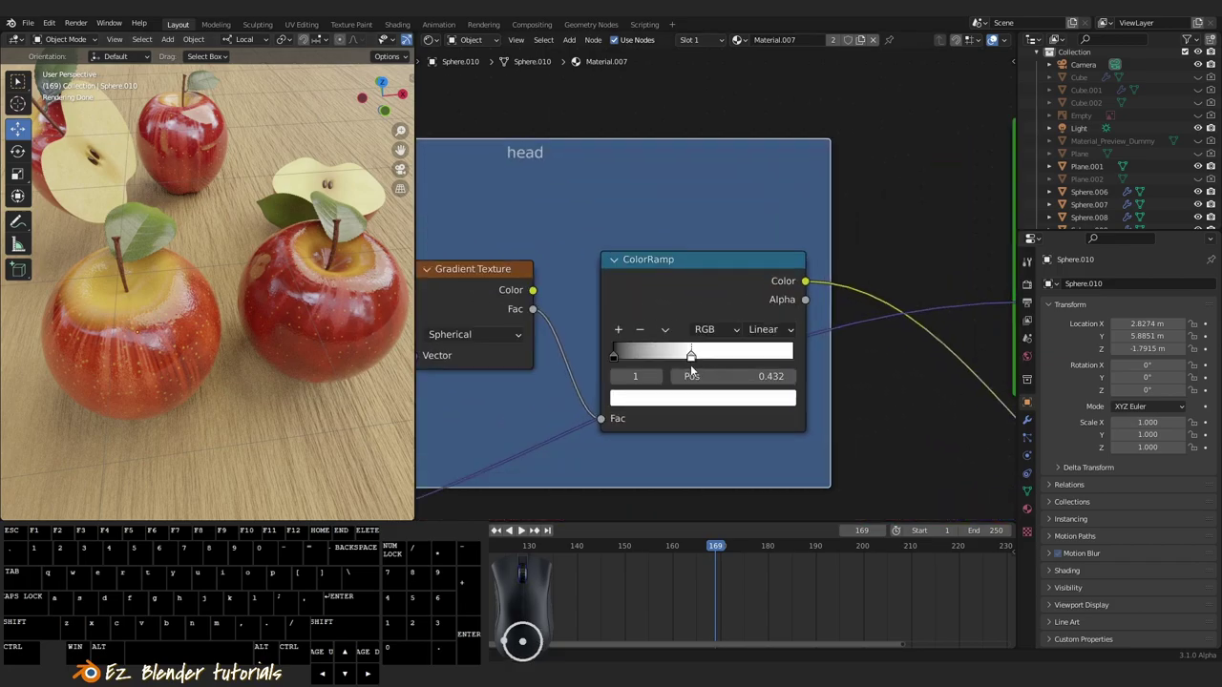
Add a third stop to the head ramp, place it at 0.864 and colour it black.
click(623, 357)
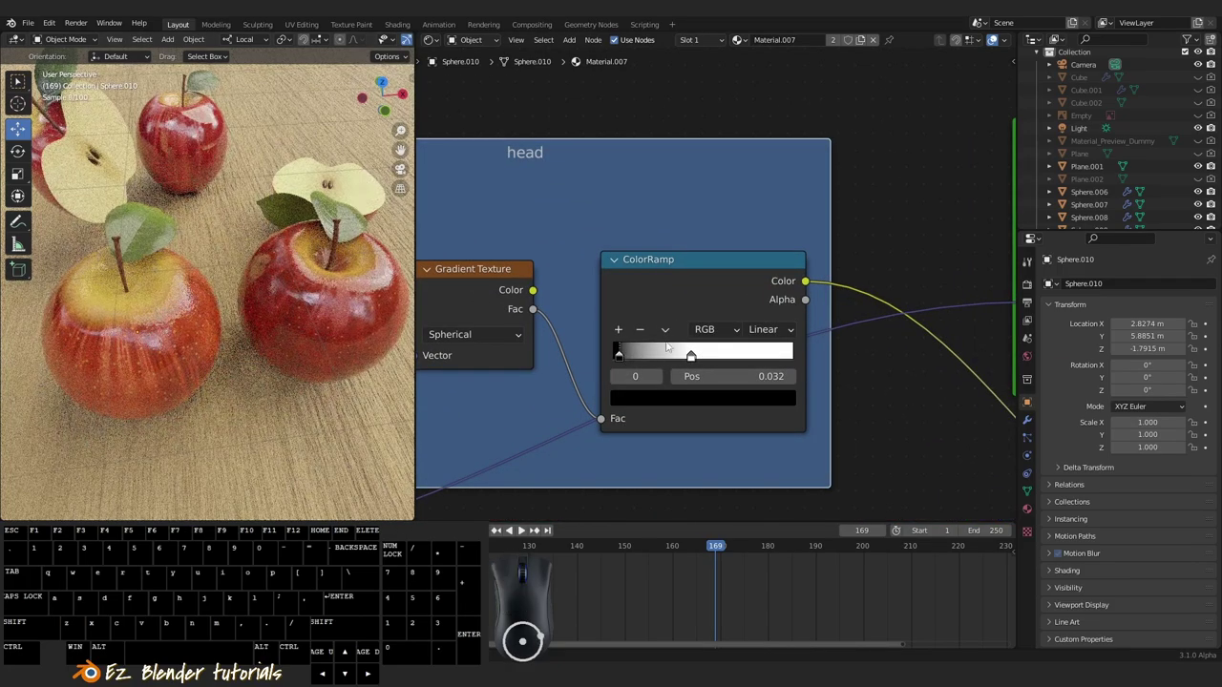
click(620, 334)
drag(660, 361, 780, 368)
click(769, 397)
click(783, 404)
drag(761, 262, 764, 277)
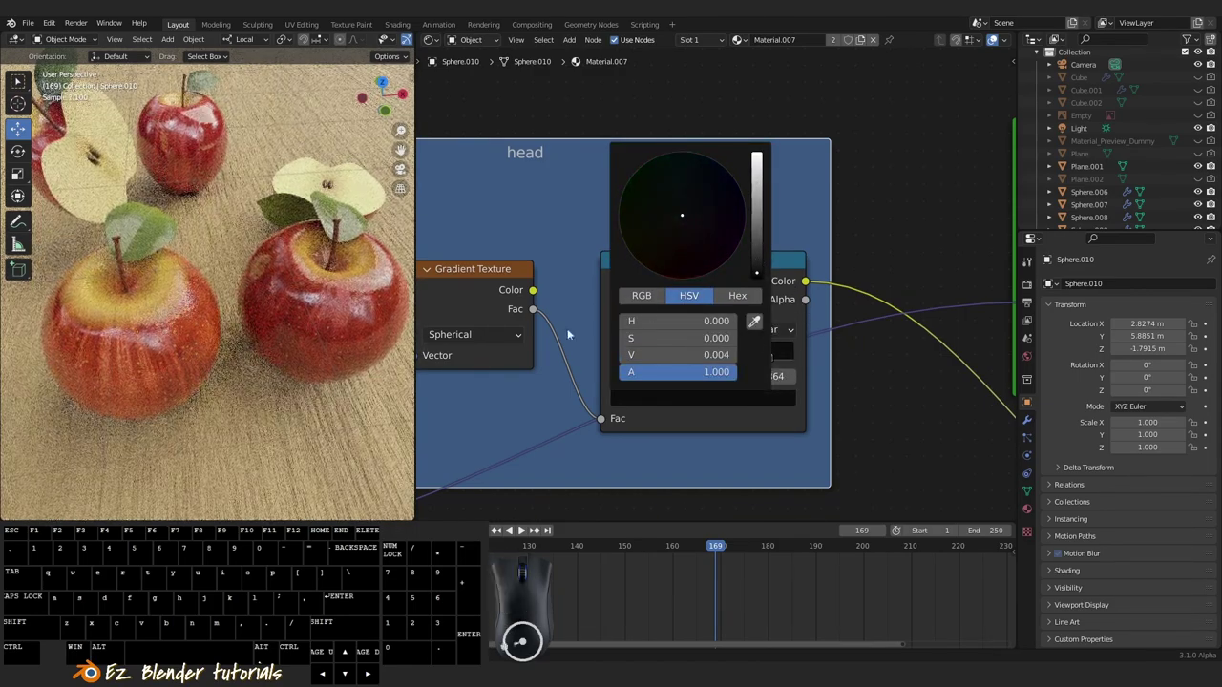
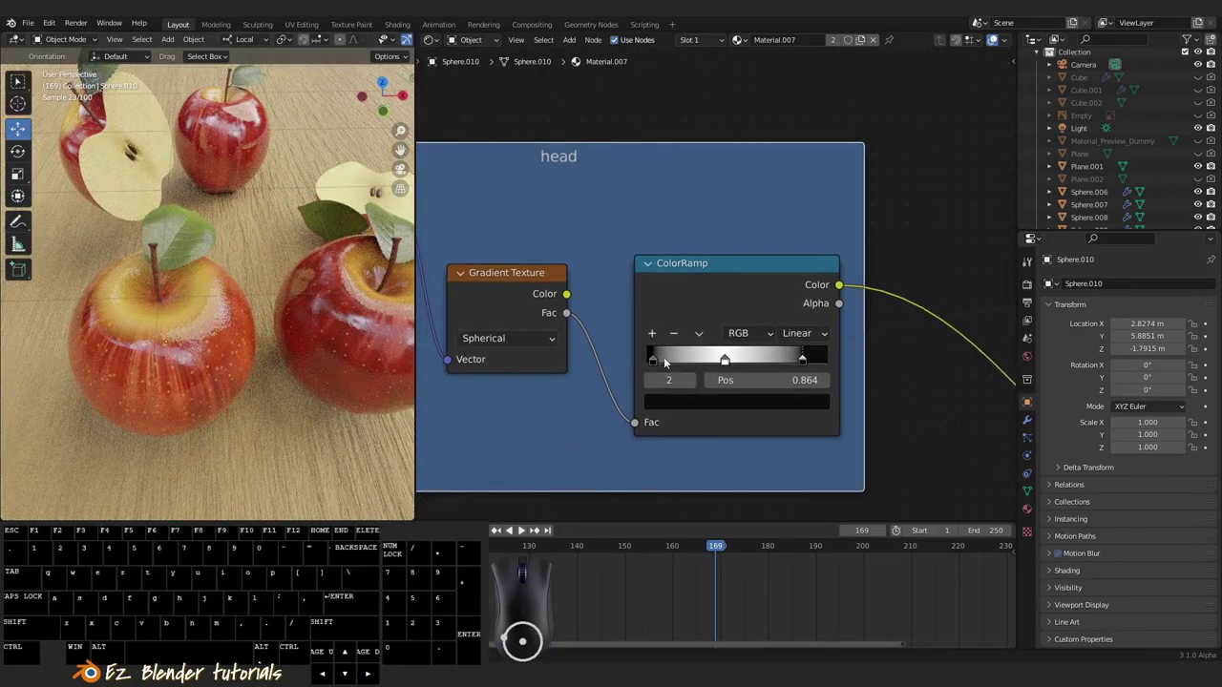
Slide the white stop to 0.573 so the ramp runs black-white-black.
drag(660, 363, 695, 367)
drag(726, 361, 753, 359)
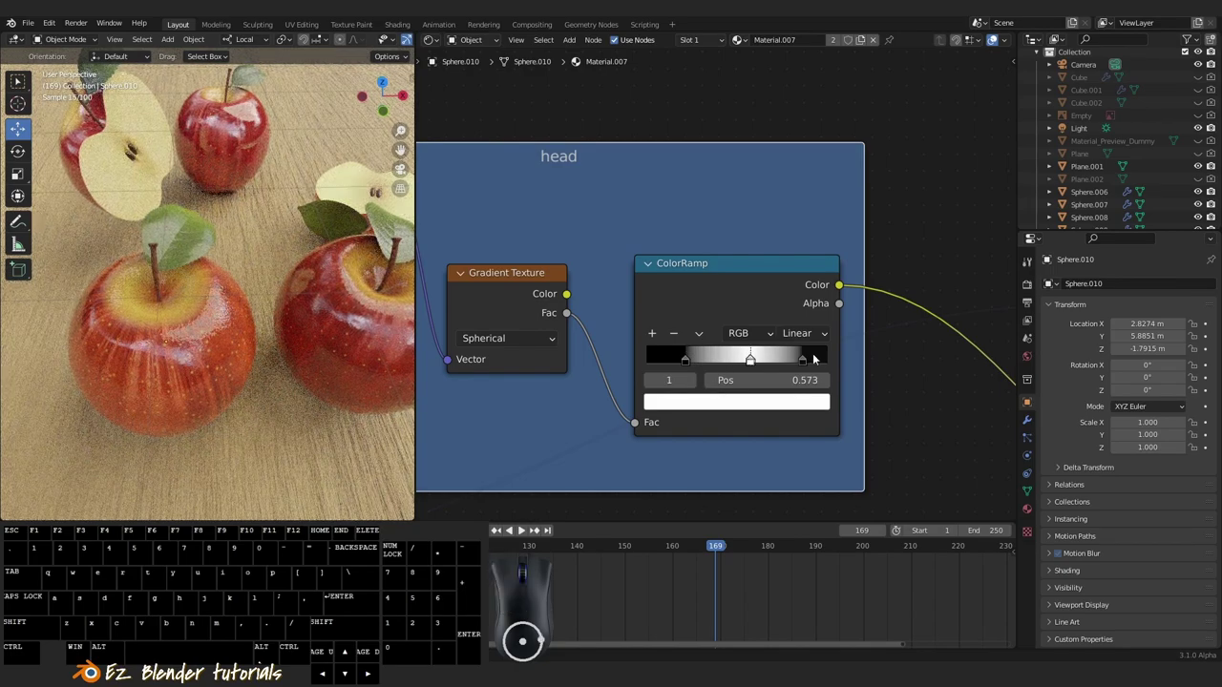
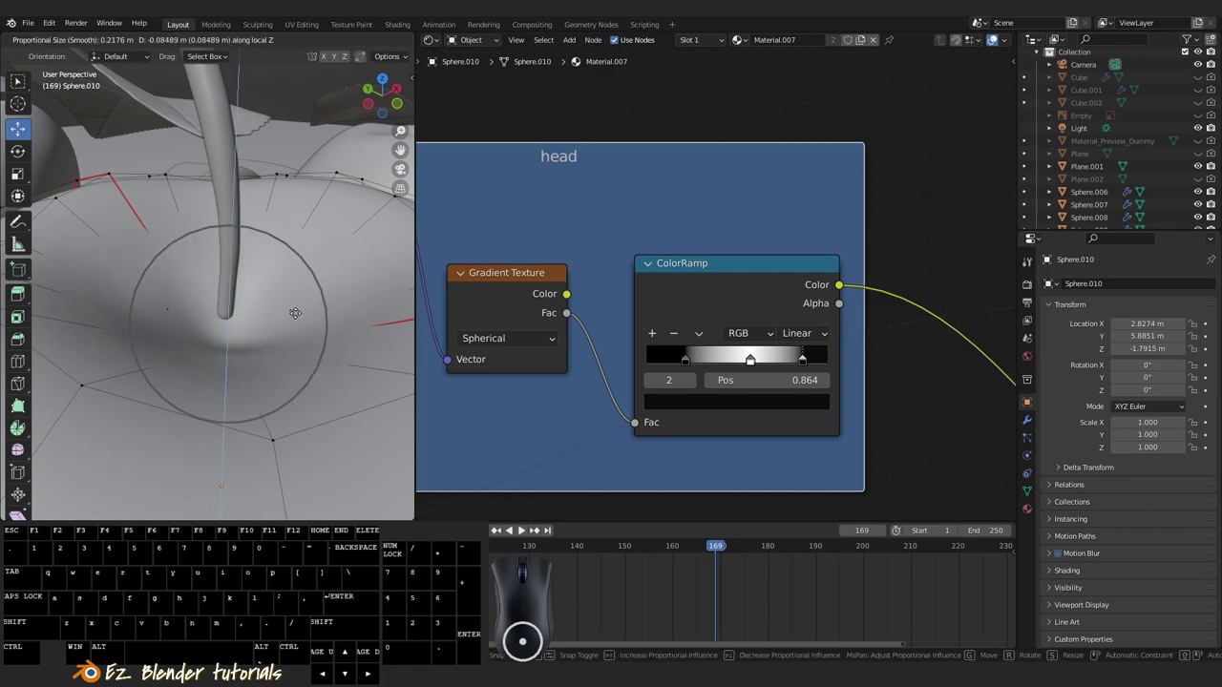
Push the stem vertices down into a dimple, then set Global orientation to lower the stem along Z.
scroll(up, 3)
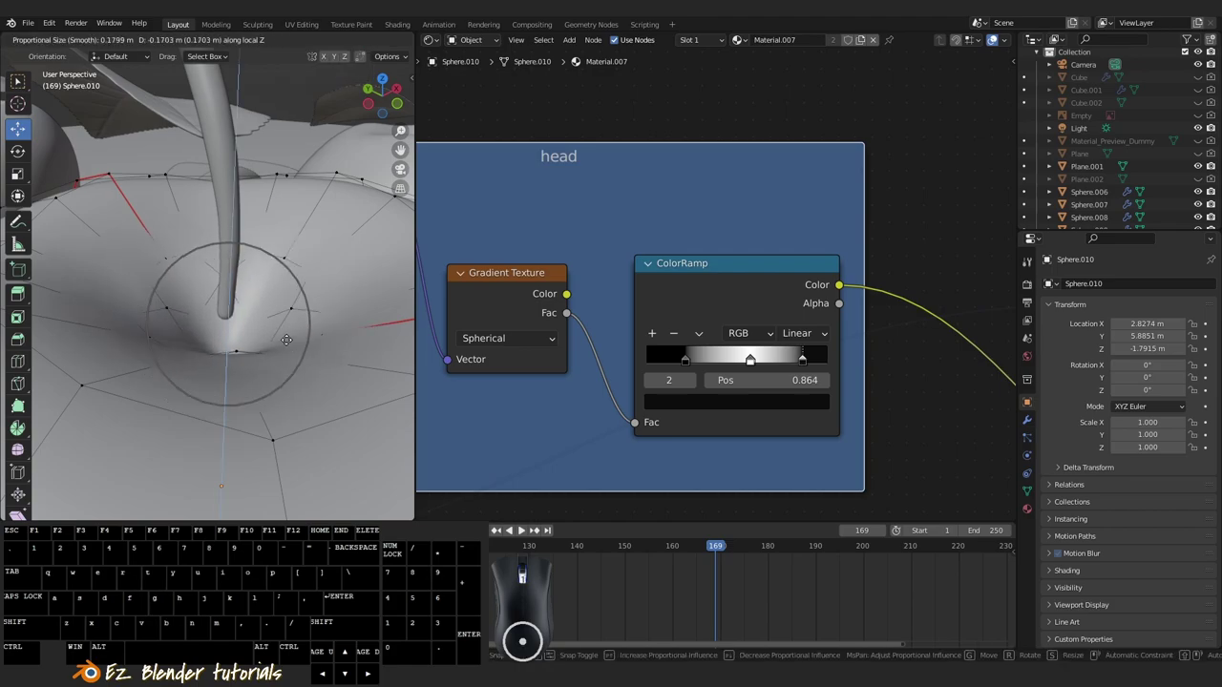
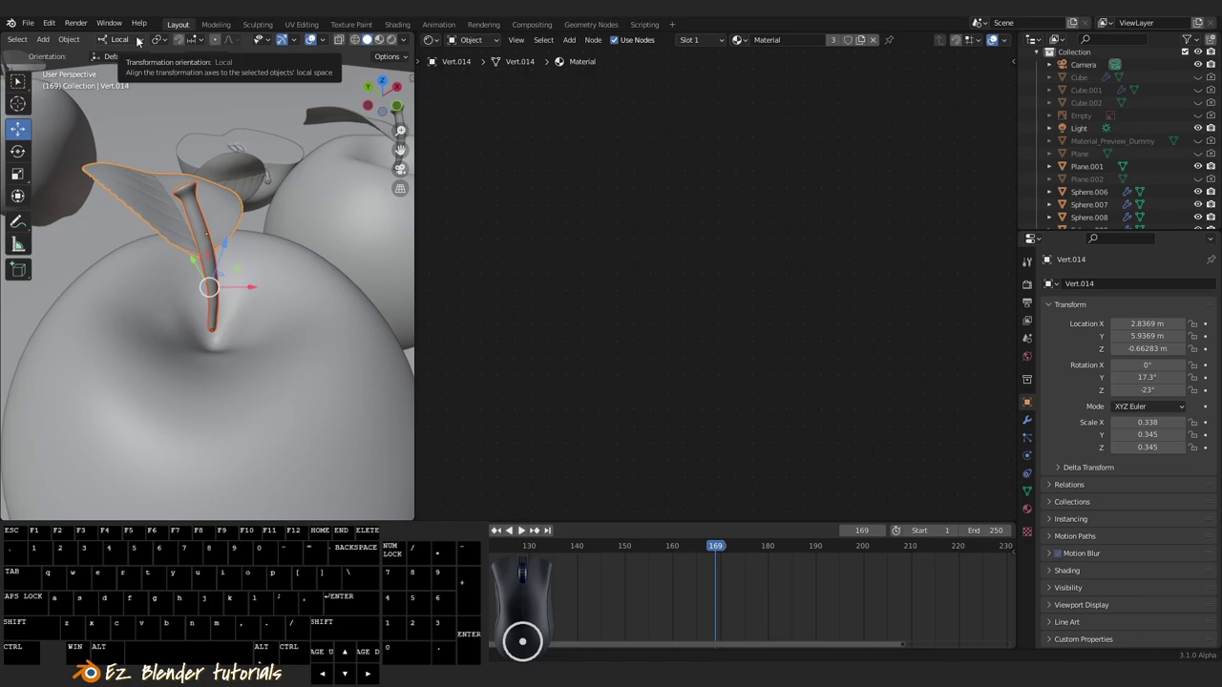
click(141, 41)
click(106, 87)
scroll(up, 3)
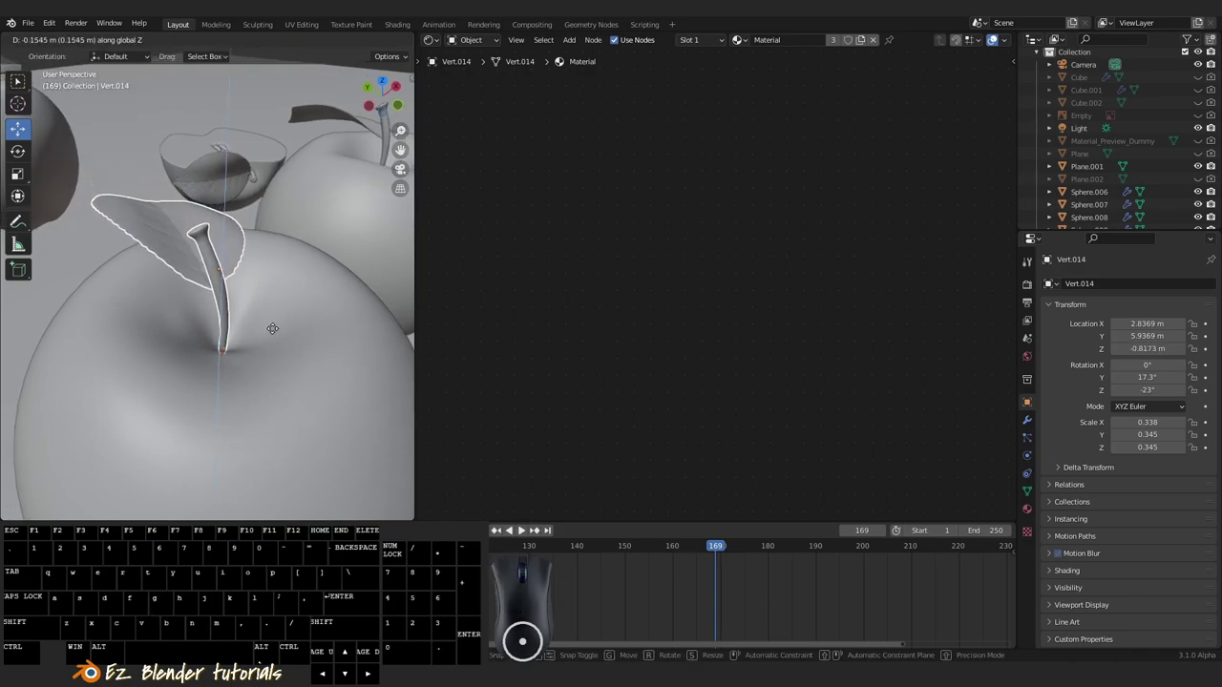
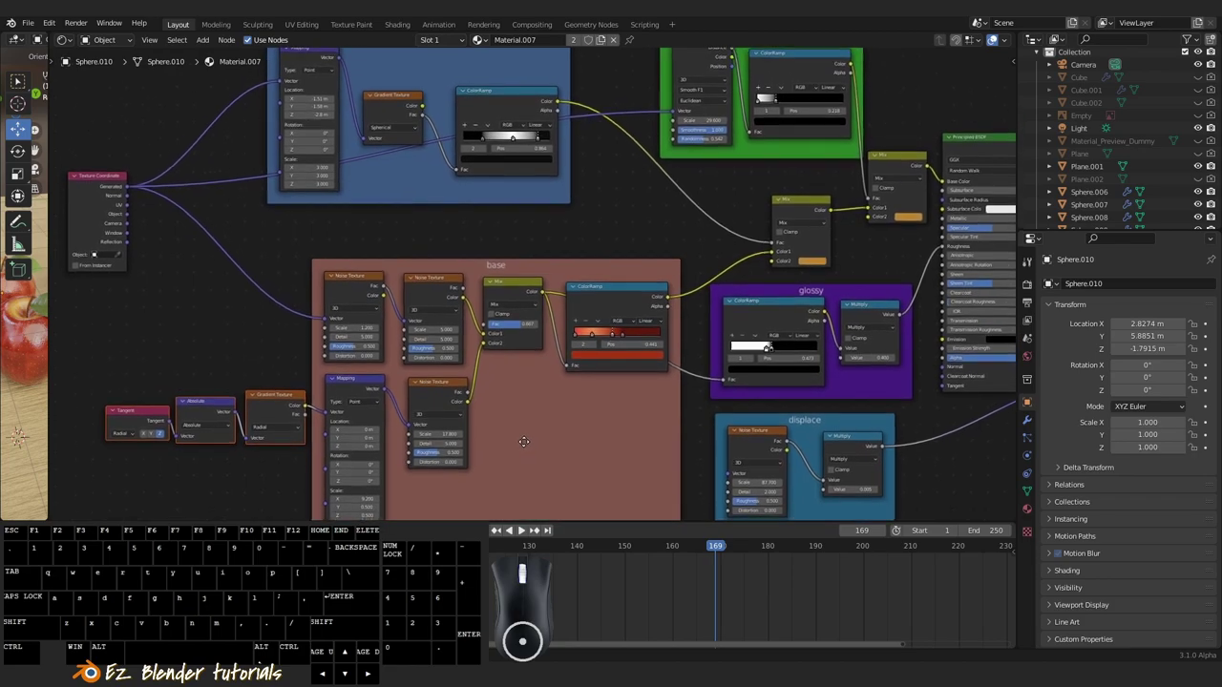
Review the material's Mix and Voronoi nodes and lower the dot randomness to about 0.517.
drag(525, 440, 513, 437)
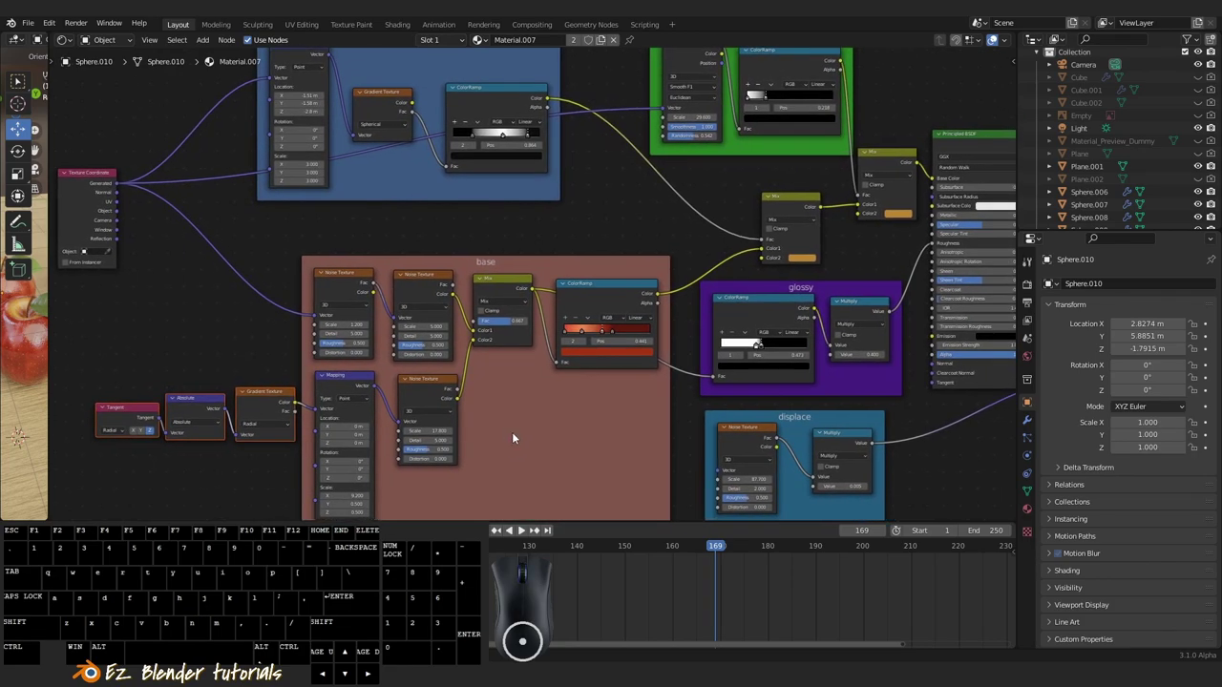
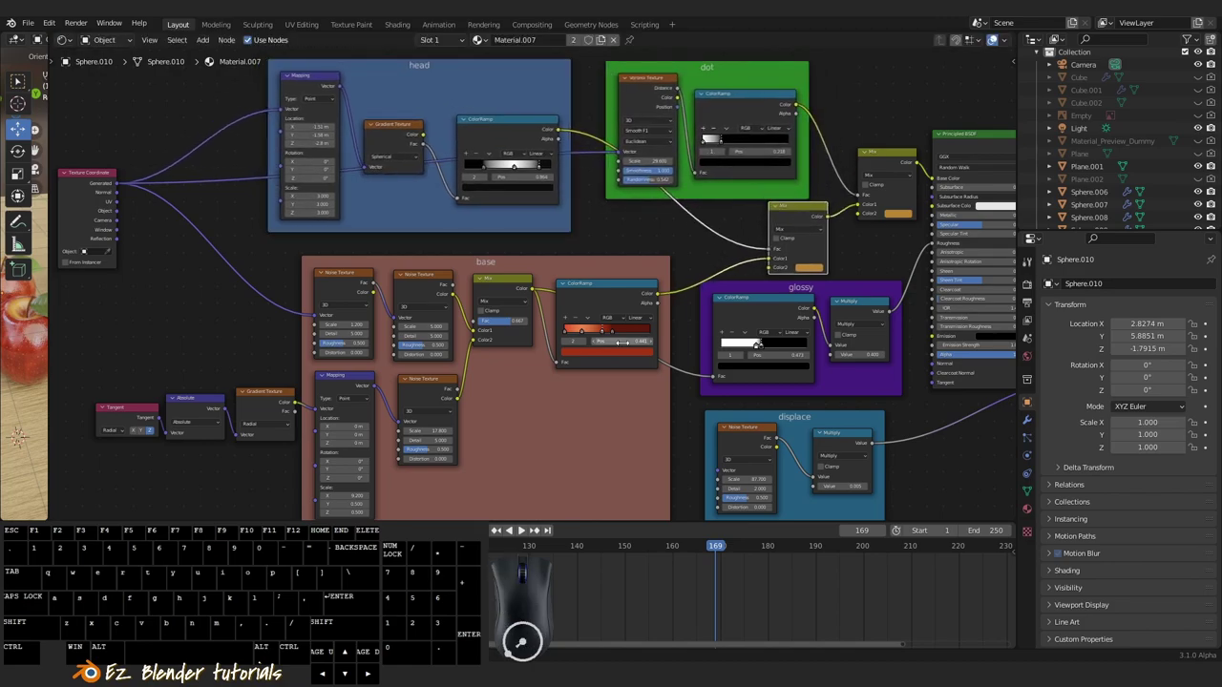
drag(71, 358, 305, 462)
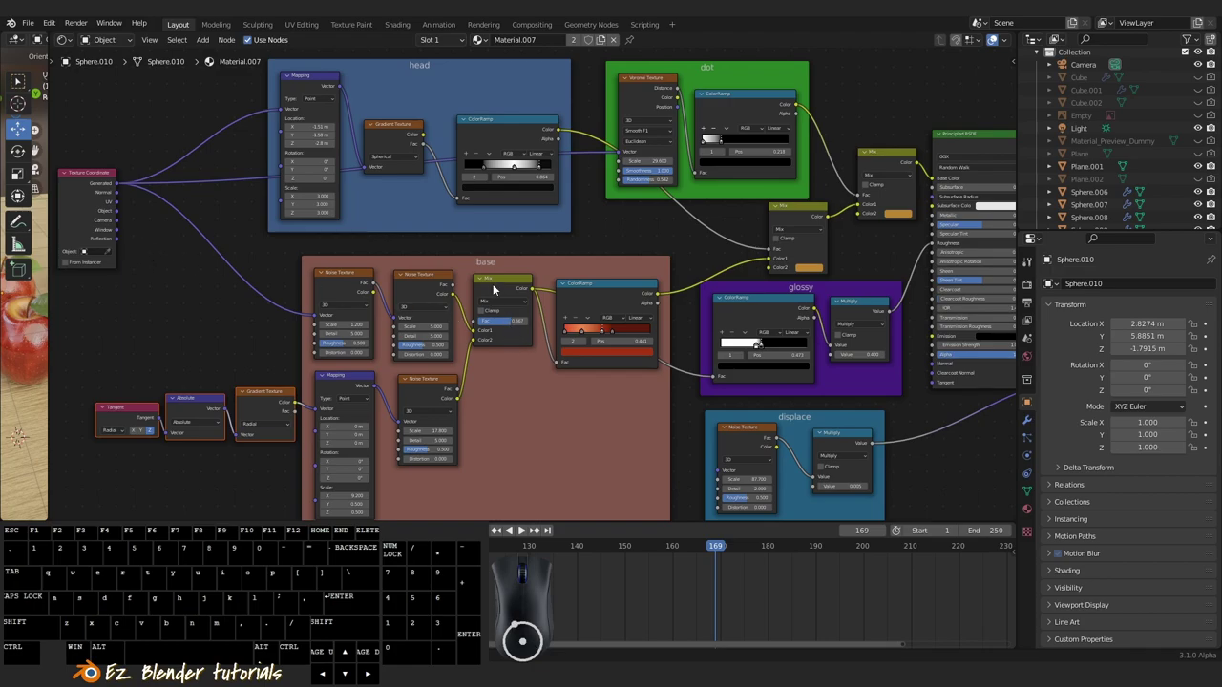
click(505, 285)
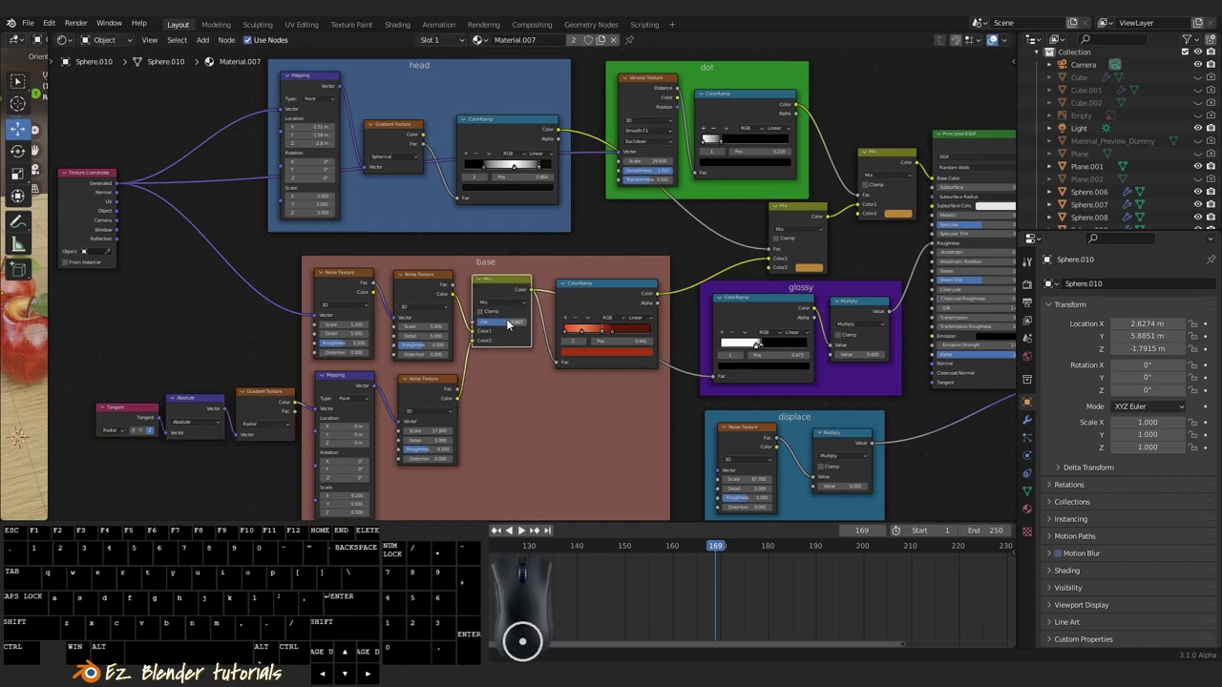
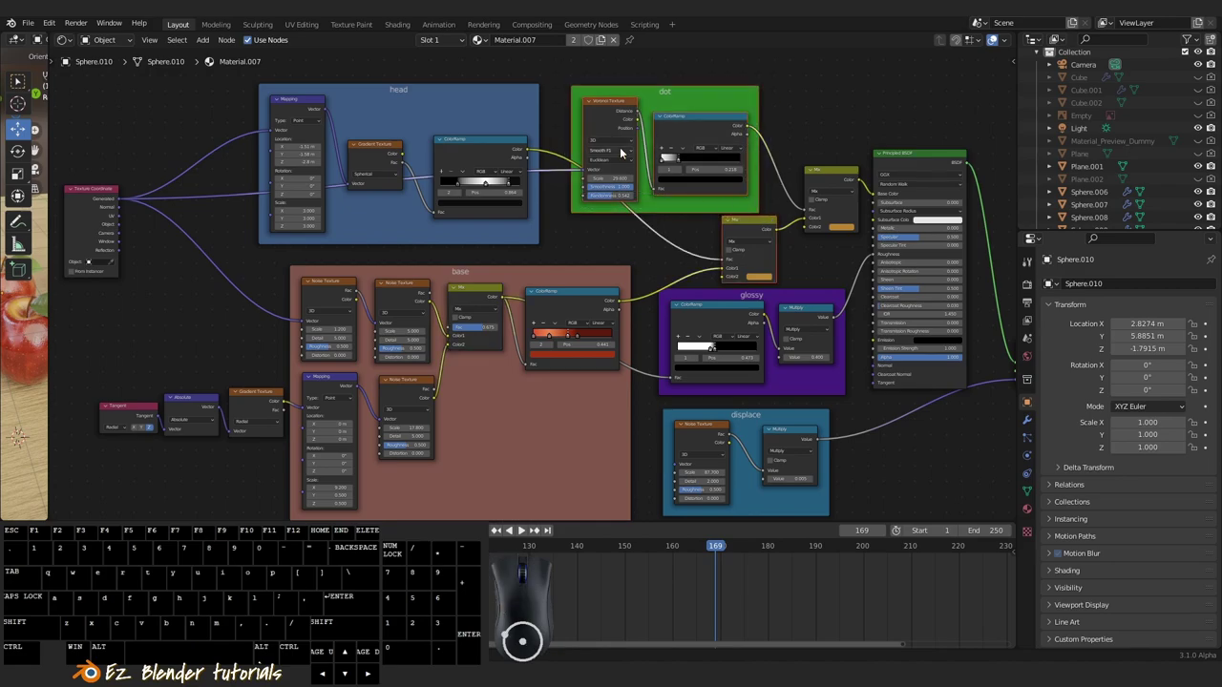
click(608, 110)
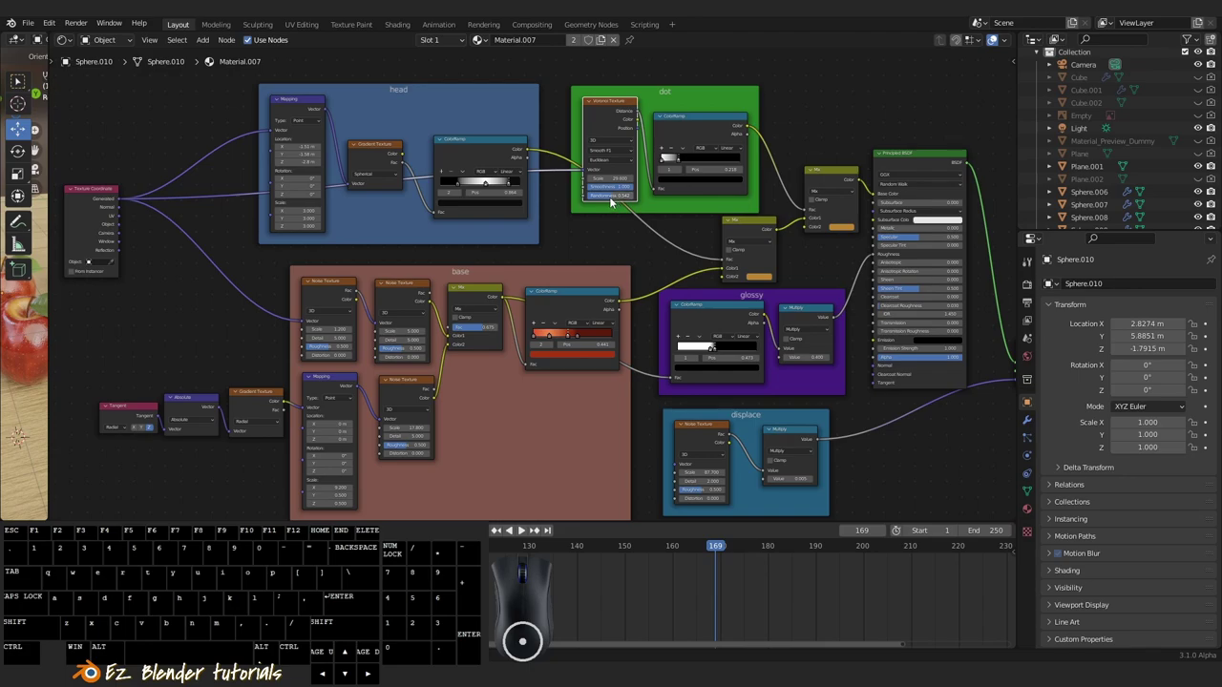
drag(619, 201, 614, 199)
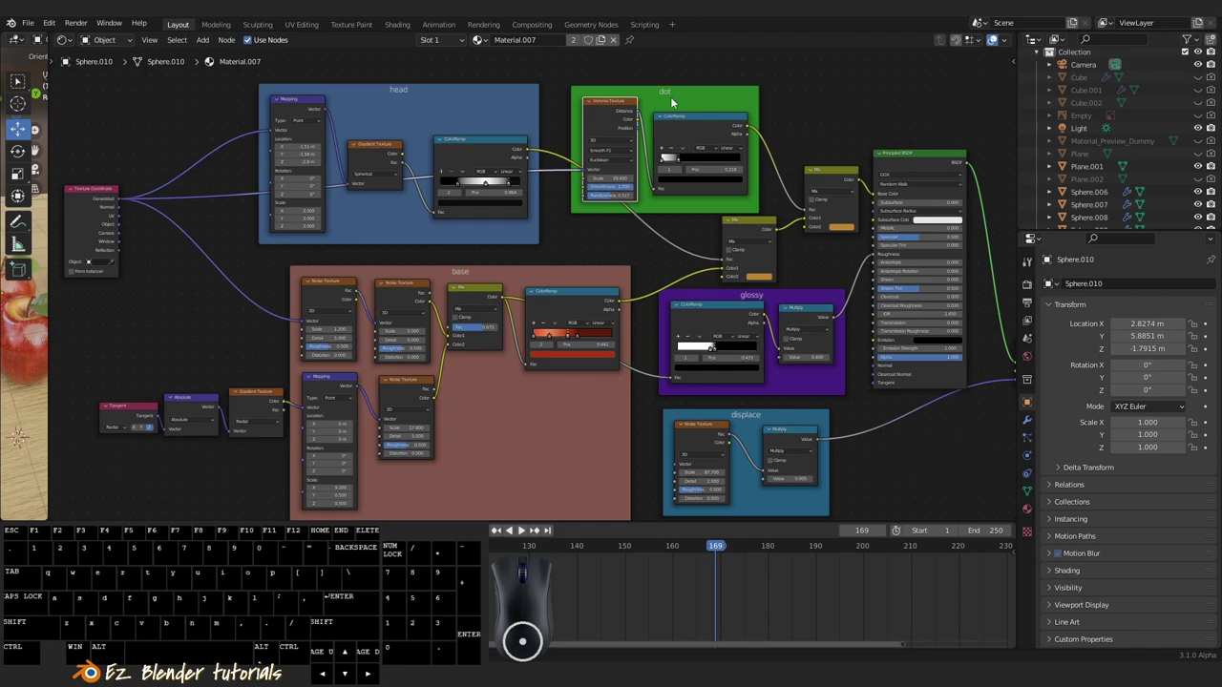
click(671, 99)
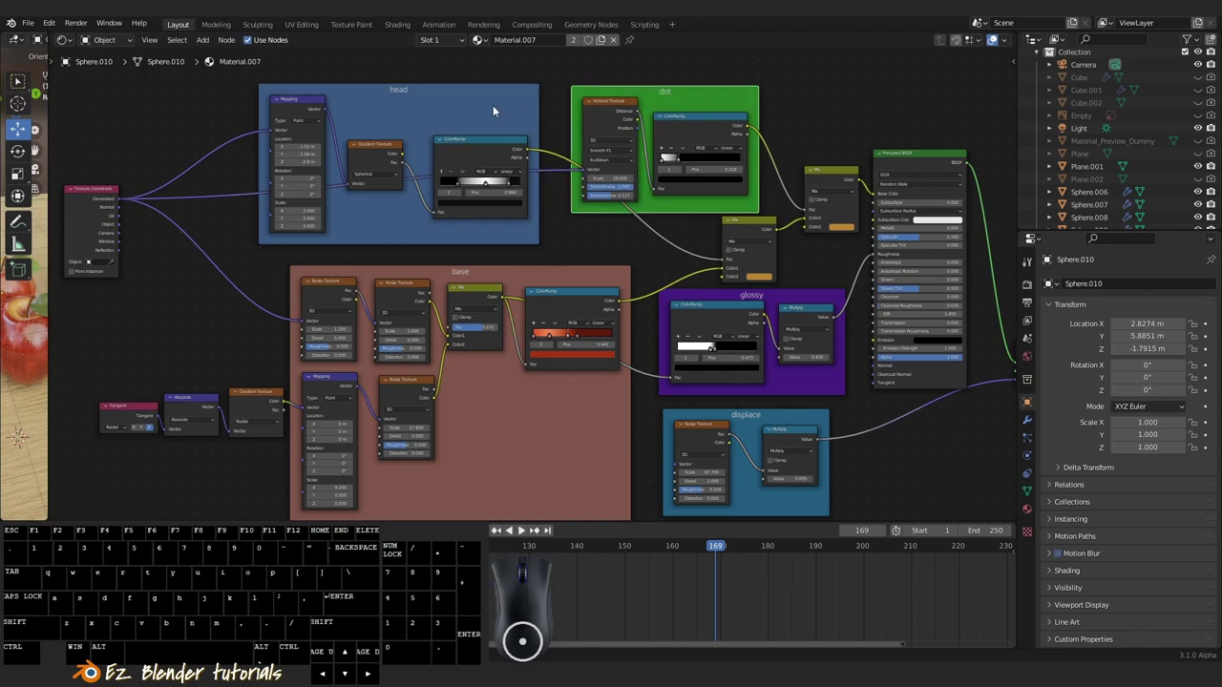
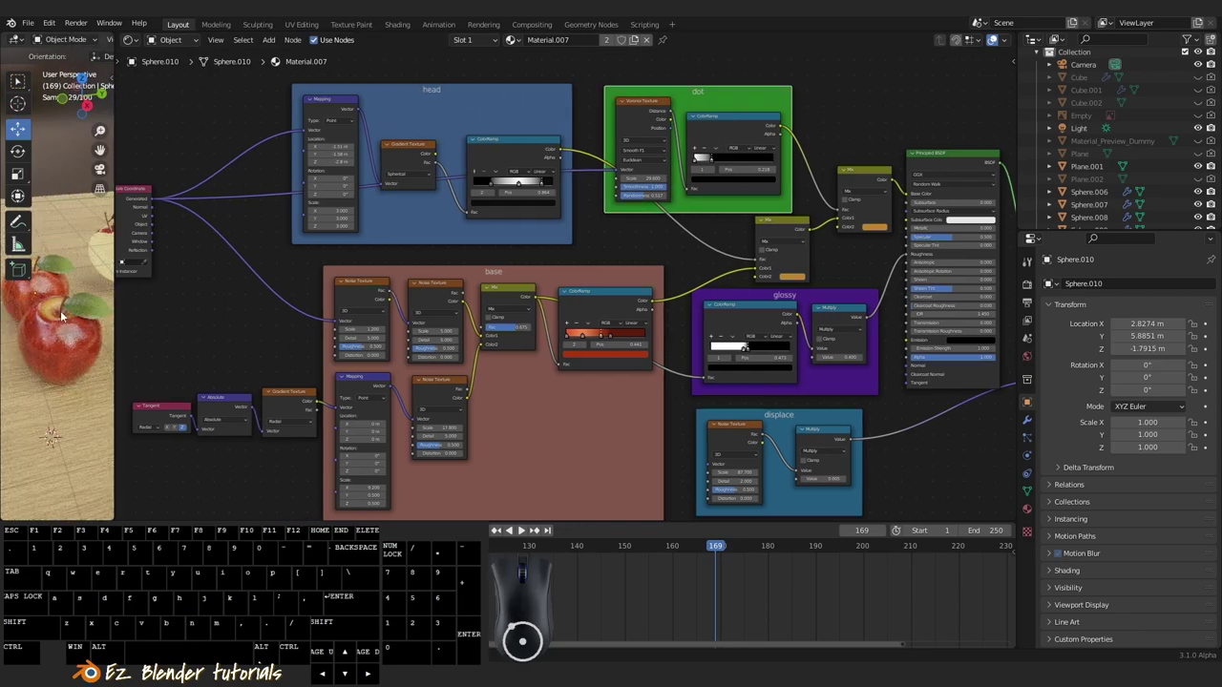
drag(57, 327, 71, 345)
middle_click(71, 345)
drag(79, 360, 57, 355)
click(441, 109)
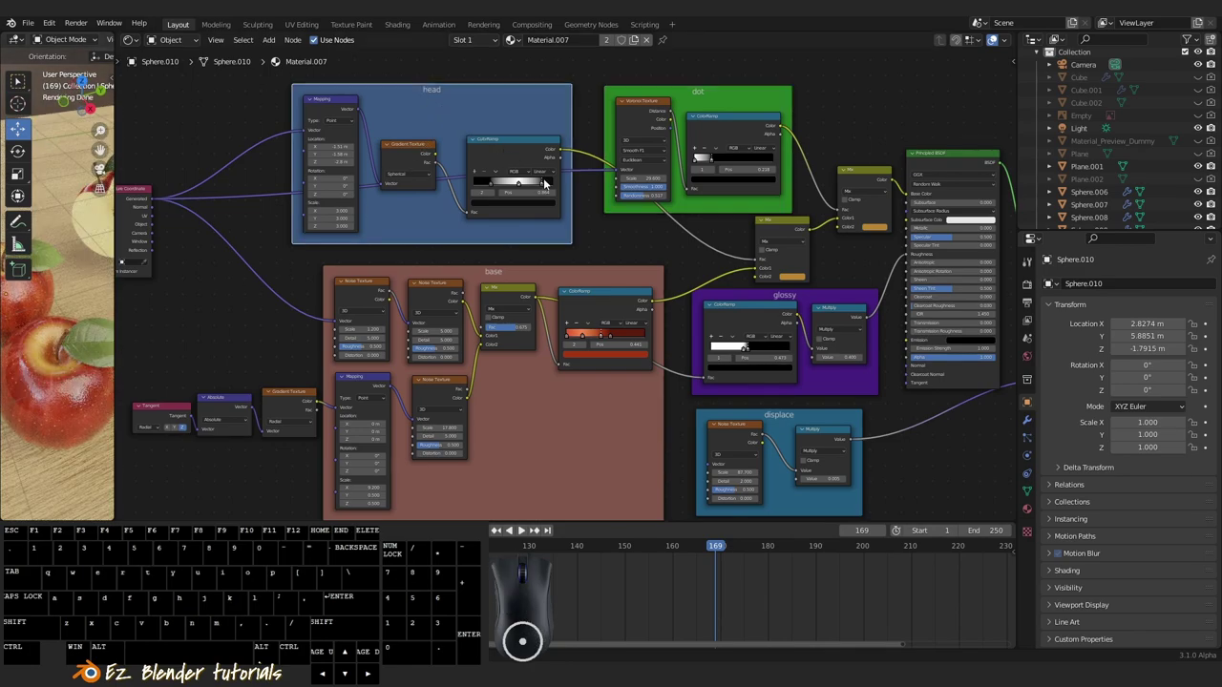
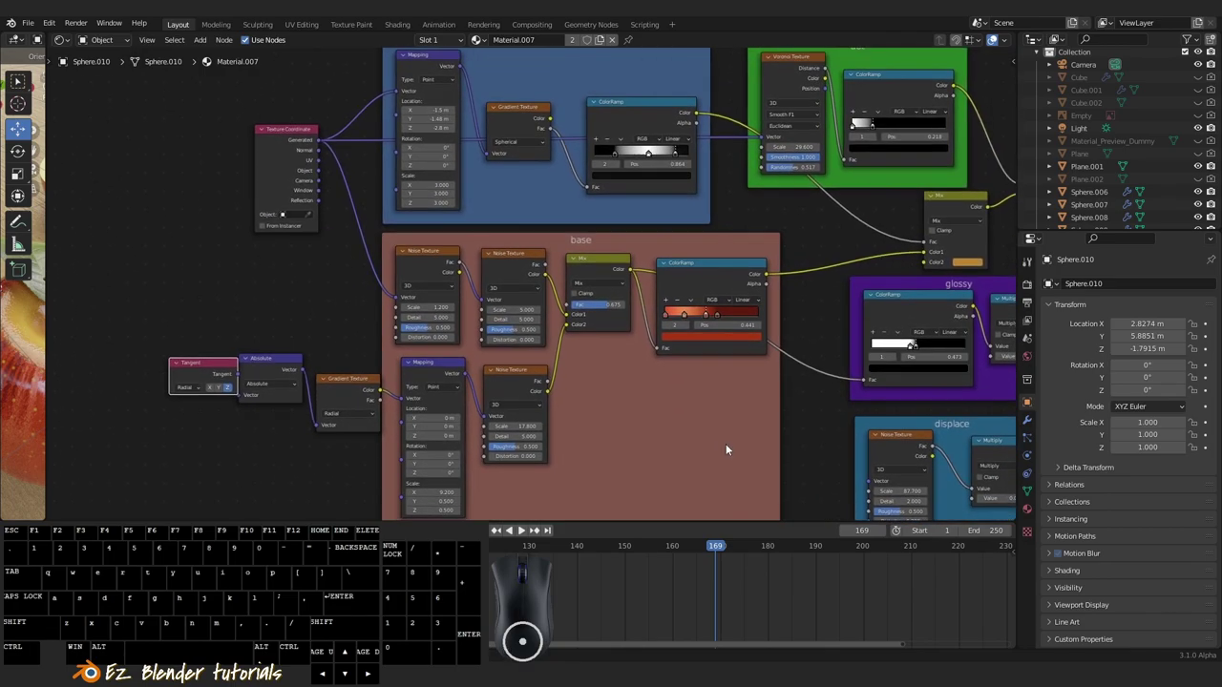
Select the Tangent node and pan to the Principled BSDF and Material Output nodes.
click(203, 370)
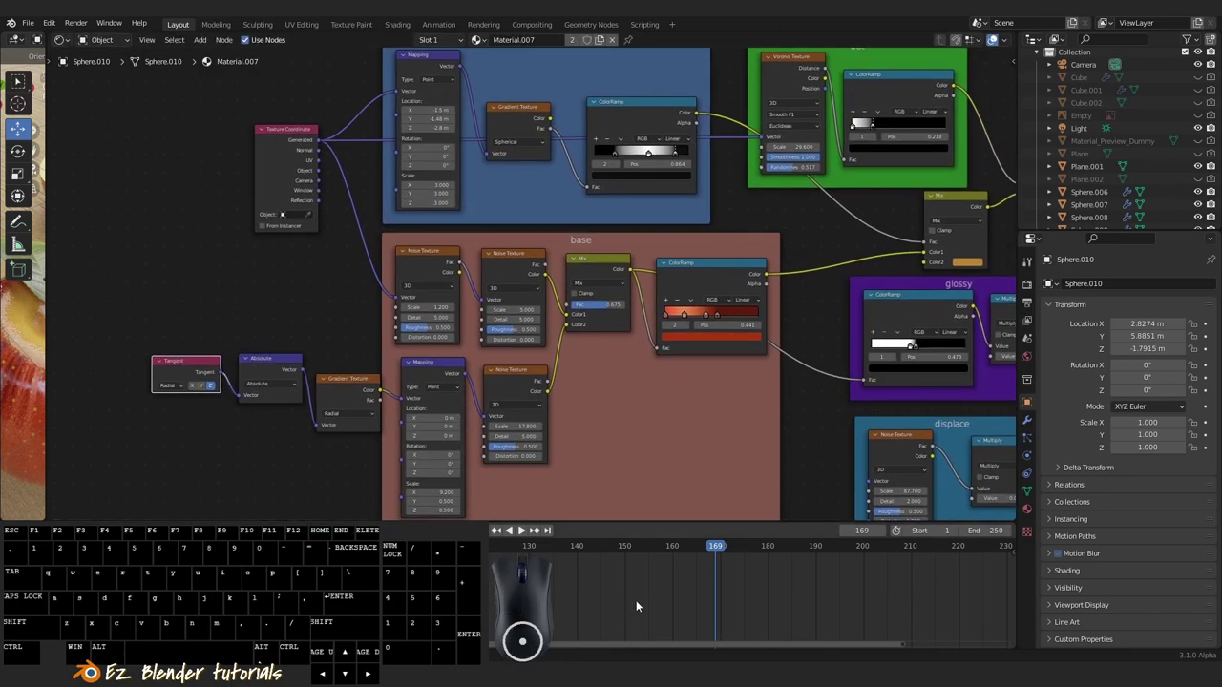
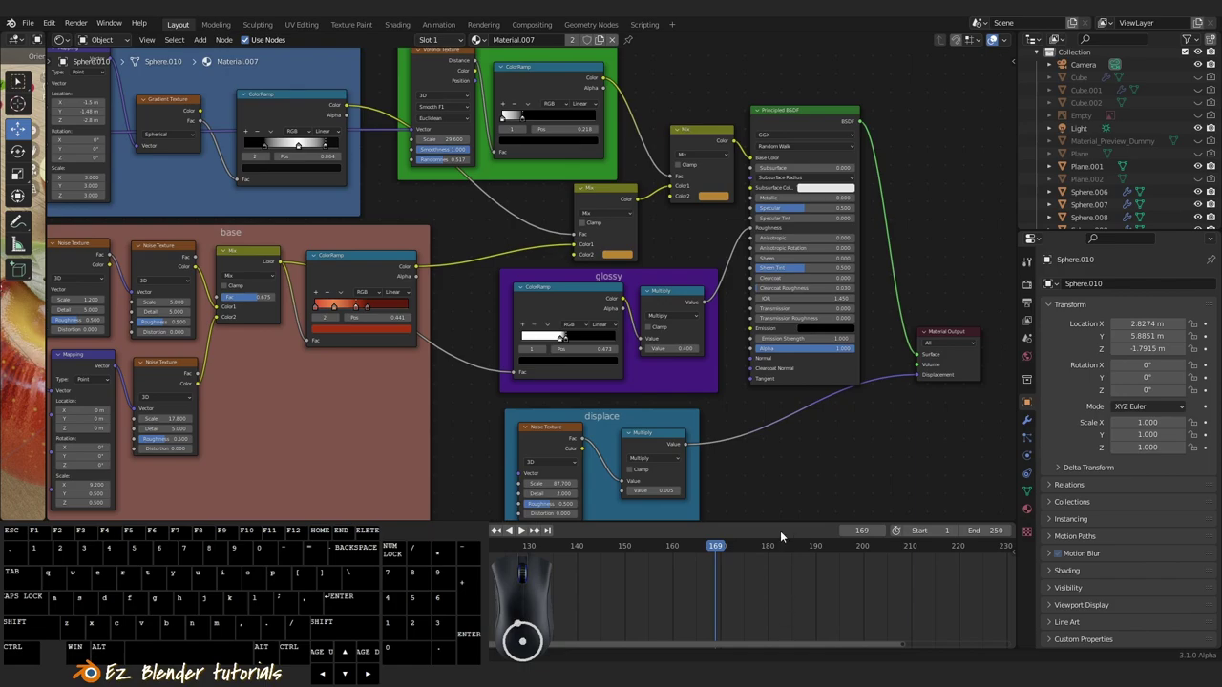
drag(788, 492, 793, 487)
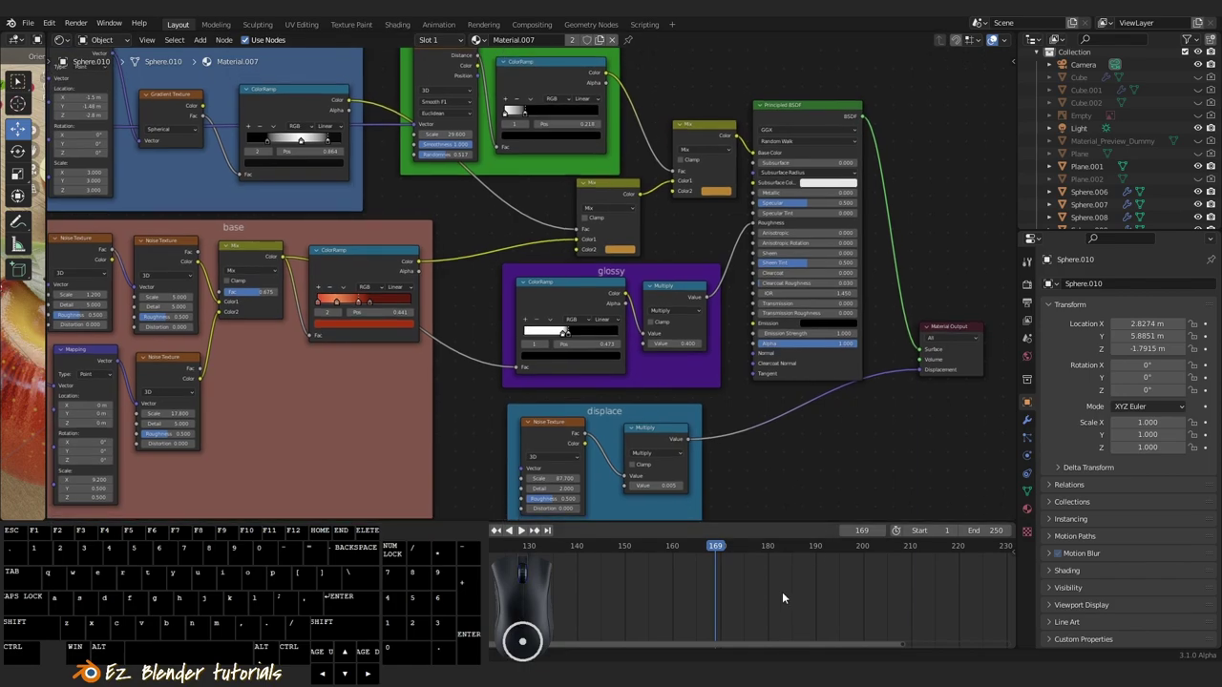
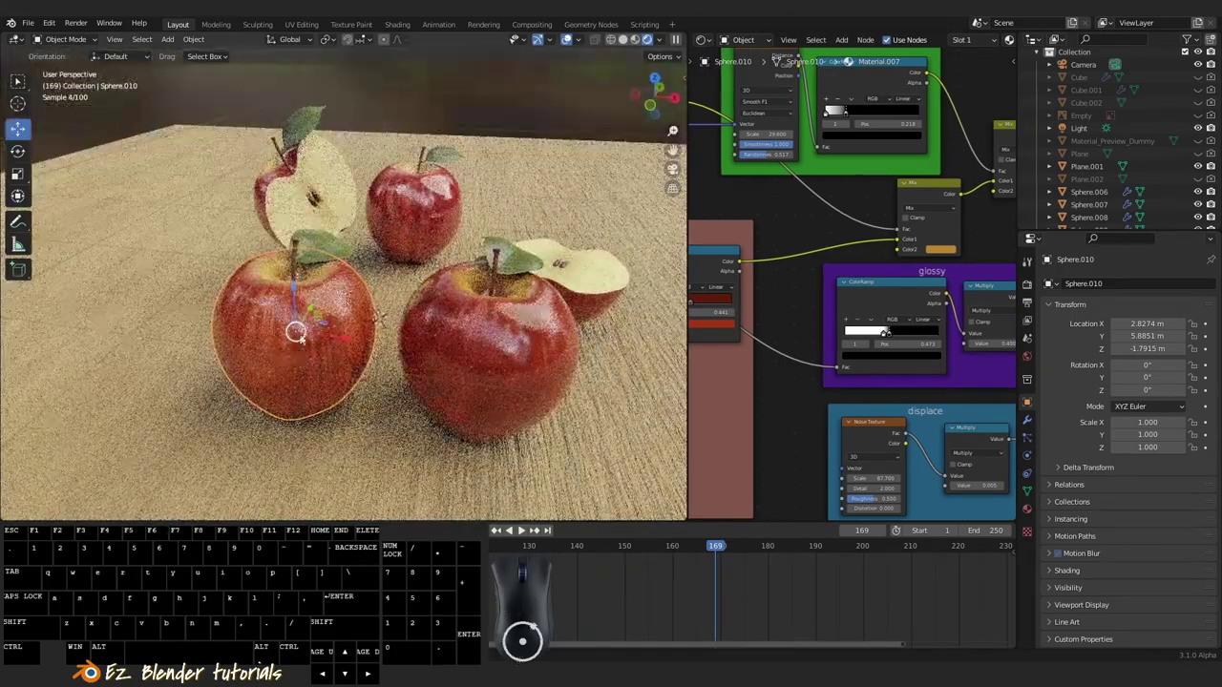
key(a)
drag(360, 359, 398, 359)
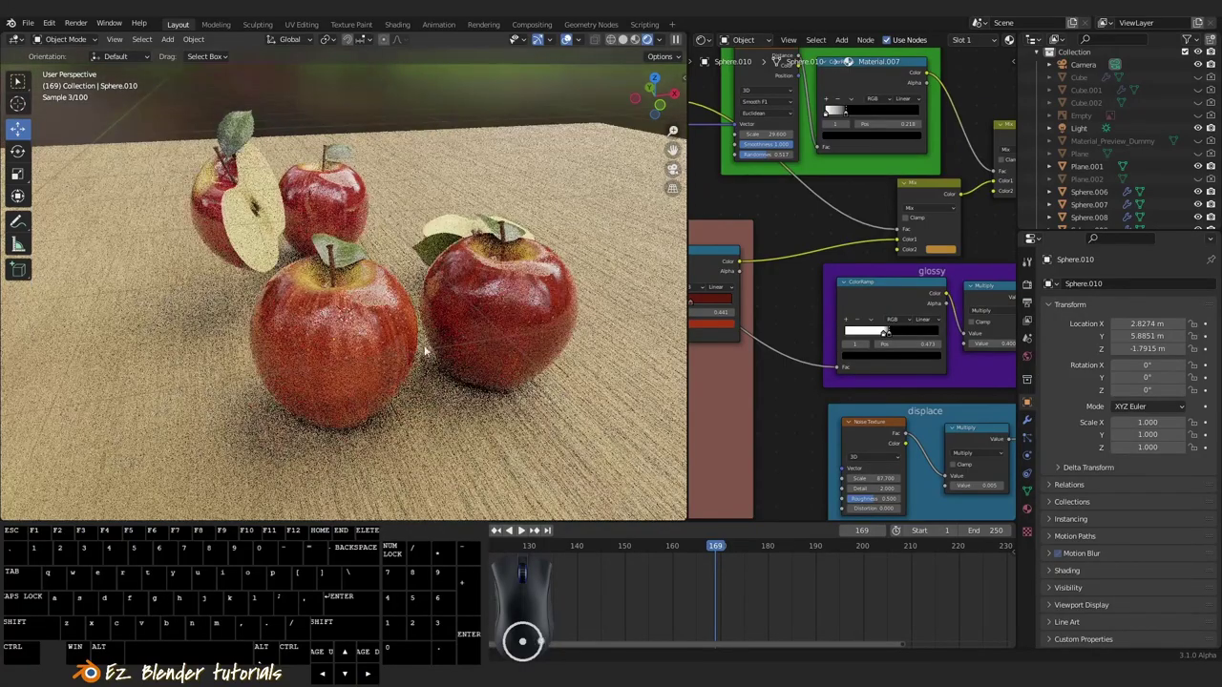
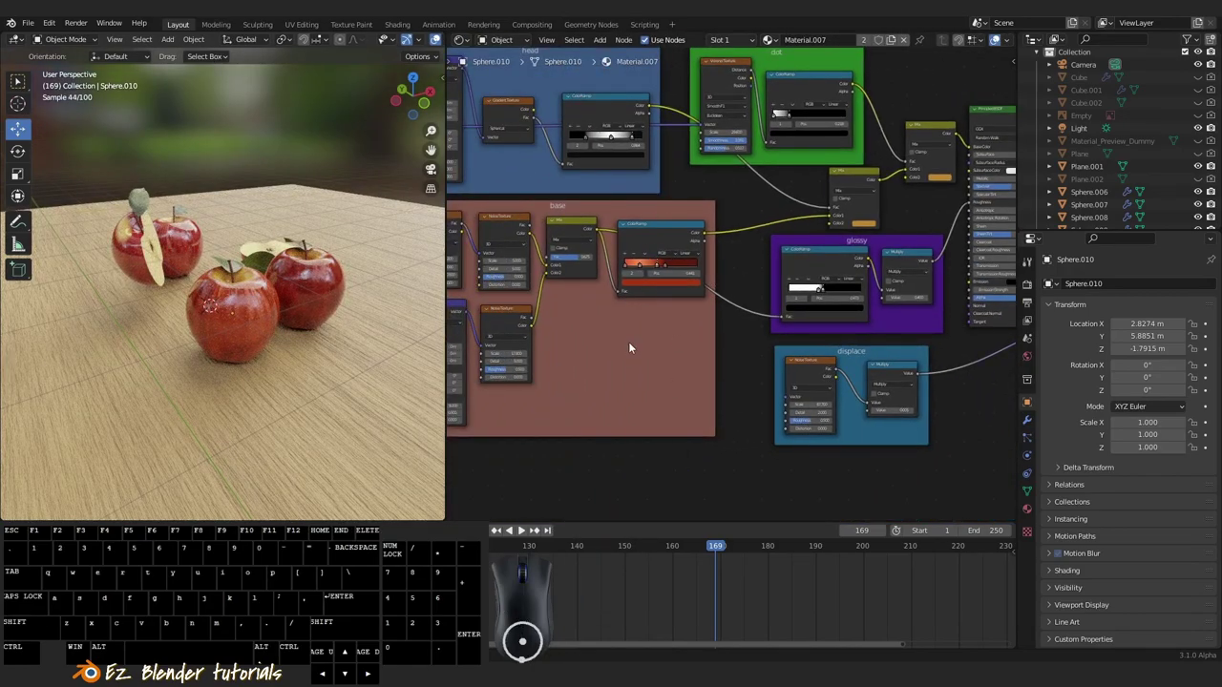
Add a second ColorRamp via Shift+A 'ramp' in the base frame and wire its Color into the Mix Color1.
scroll(down, 3)
scroll(up, 3)
right_click(228, 325)
key(a)
scroll(up, 3)
key(shift+a)
click(690, 350)
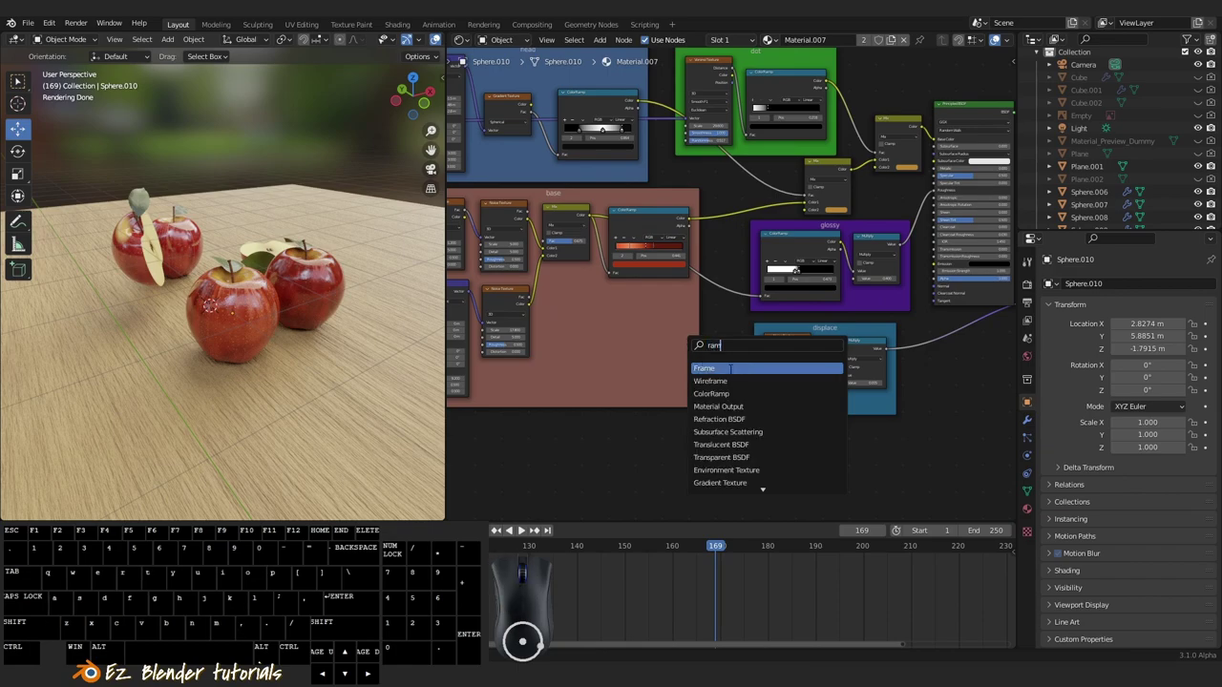
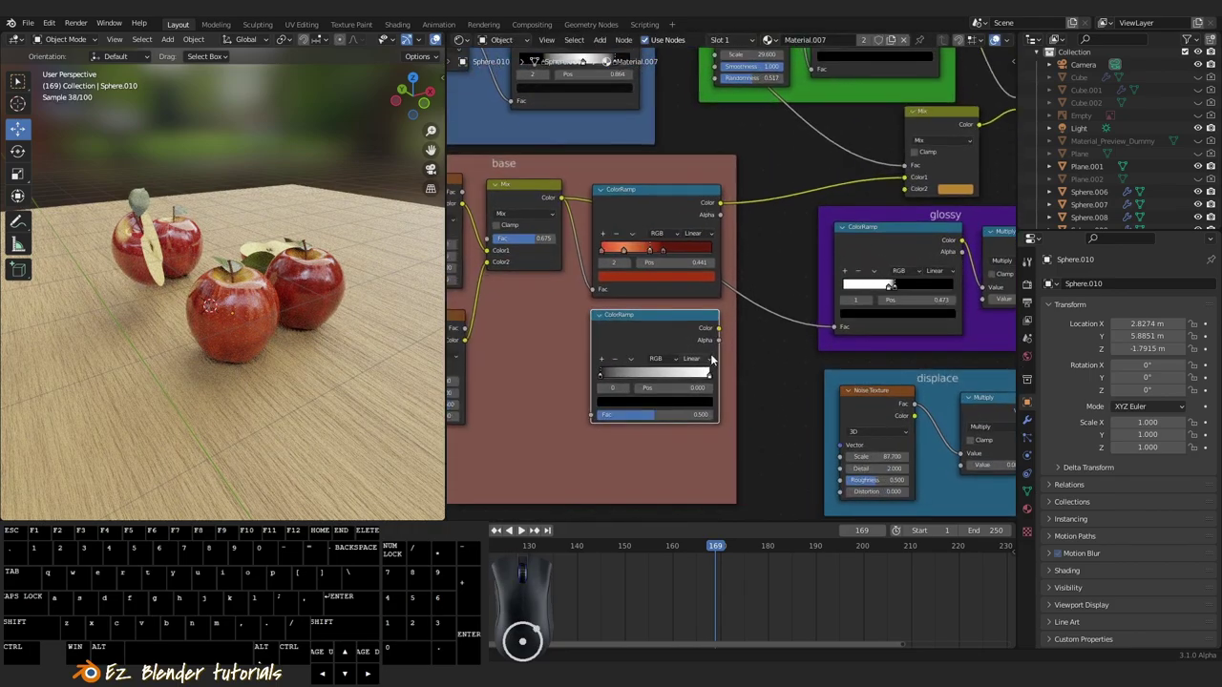
click(726, 331)
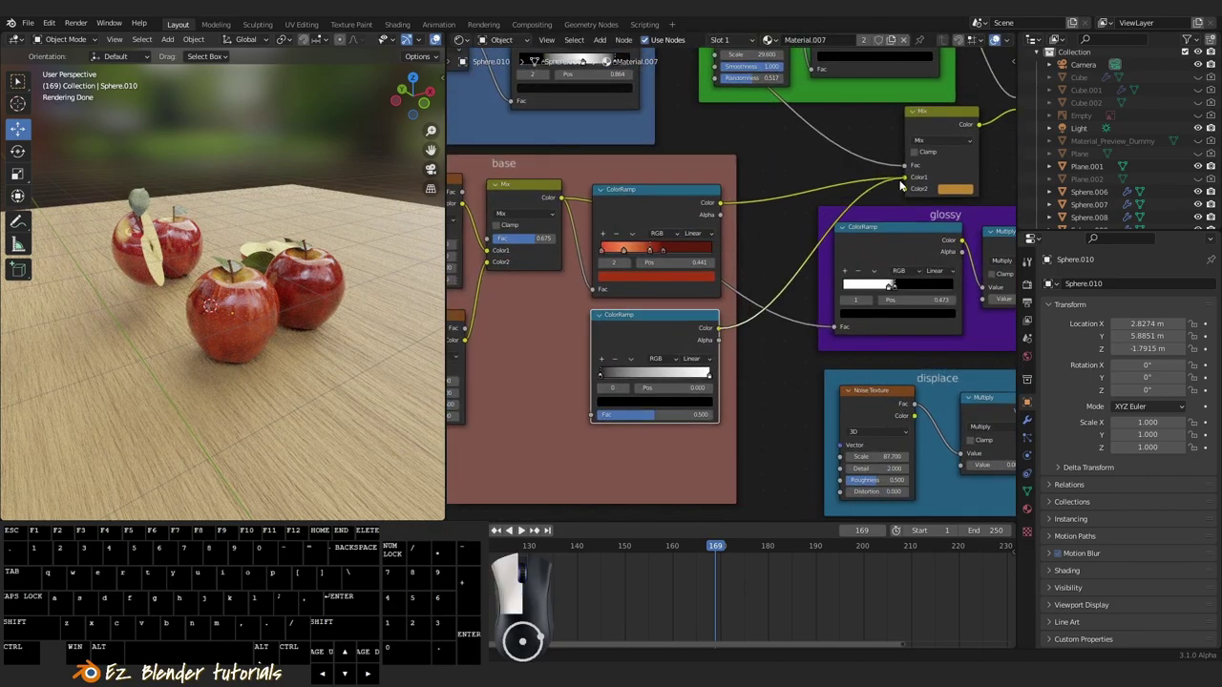
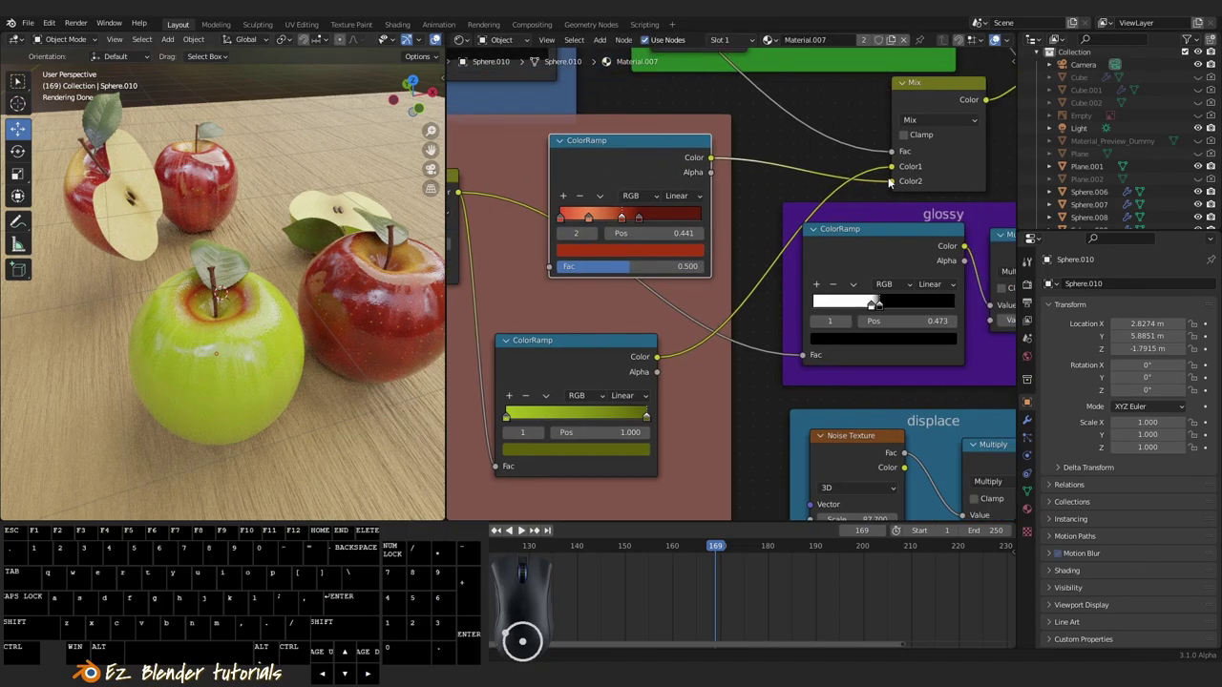
Tune the green ColorRamp stops from dark olive to bright lime for the front apple.
drag(897, 187, 812, 176)
middle_click(596, 315)
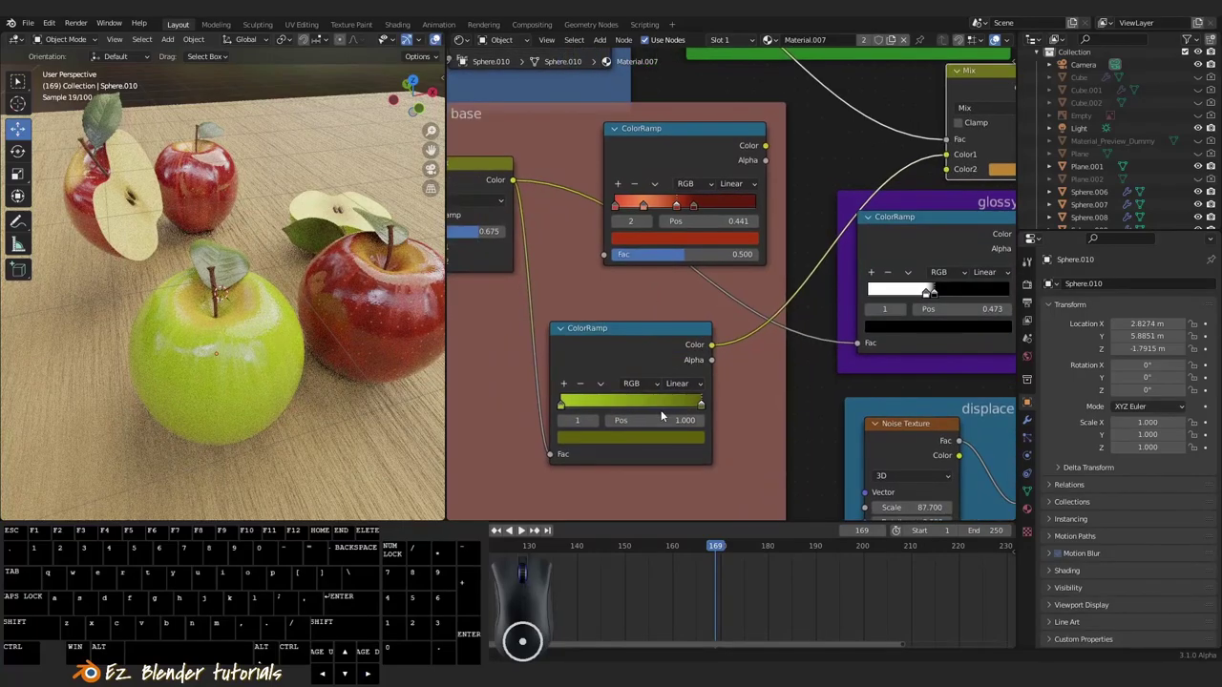
drag(701, 409, 592, 405)
drag(571, 410, 650, 403)
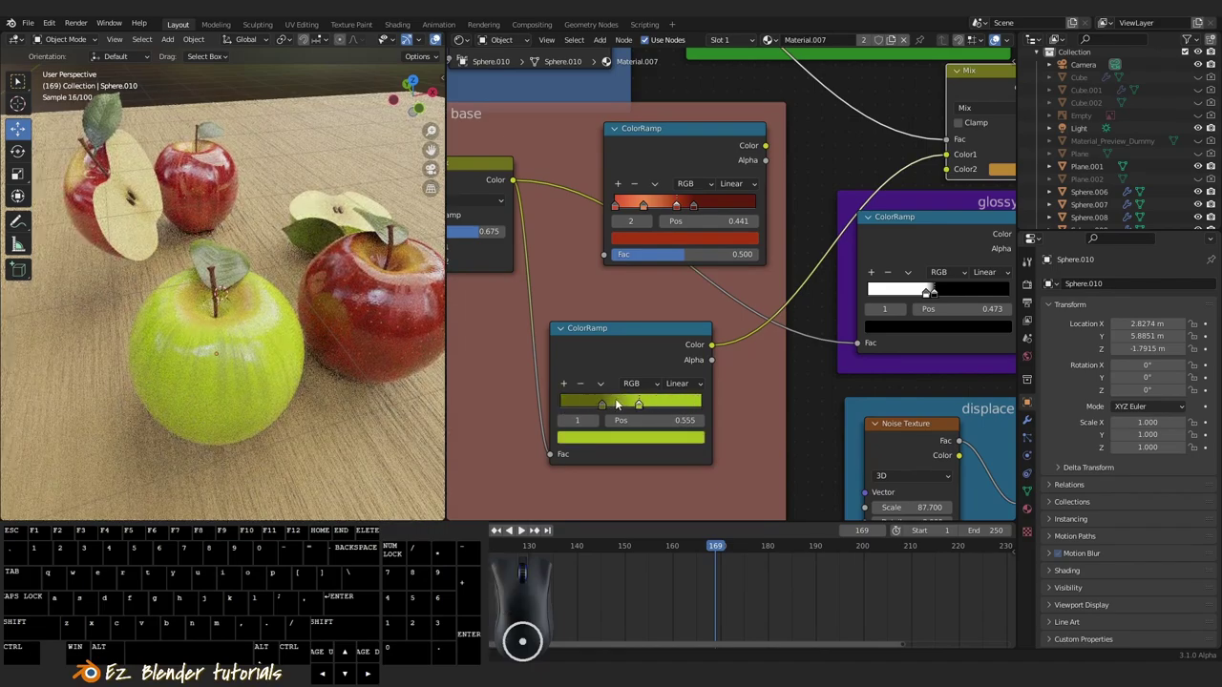
drag(598, 407, 570, 407)
drag(632, 404, 659, 404)
drag(581, 405, 603, 405)
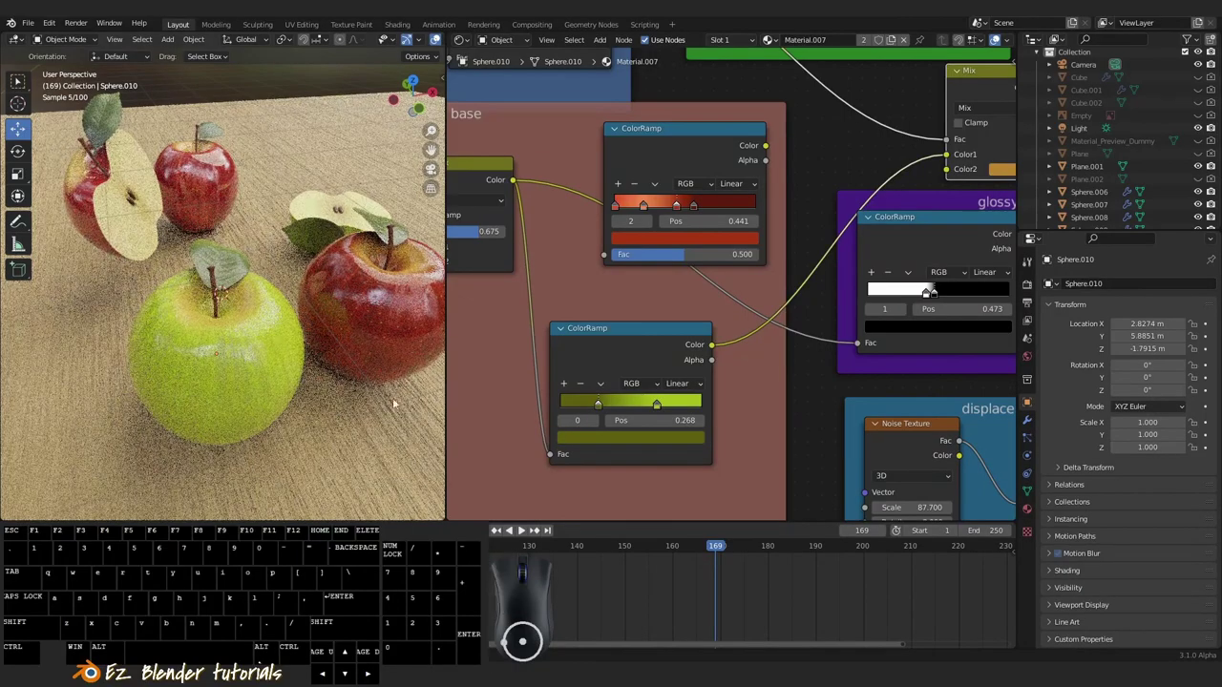
Zoom toward the green apple and pick a stop to set the Mix speckle colour light green.
drag(299, 379, 349, 348)
drag(348, 388, 282, 415)
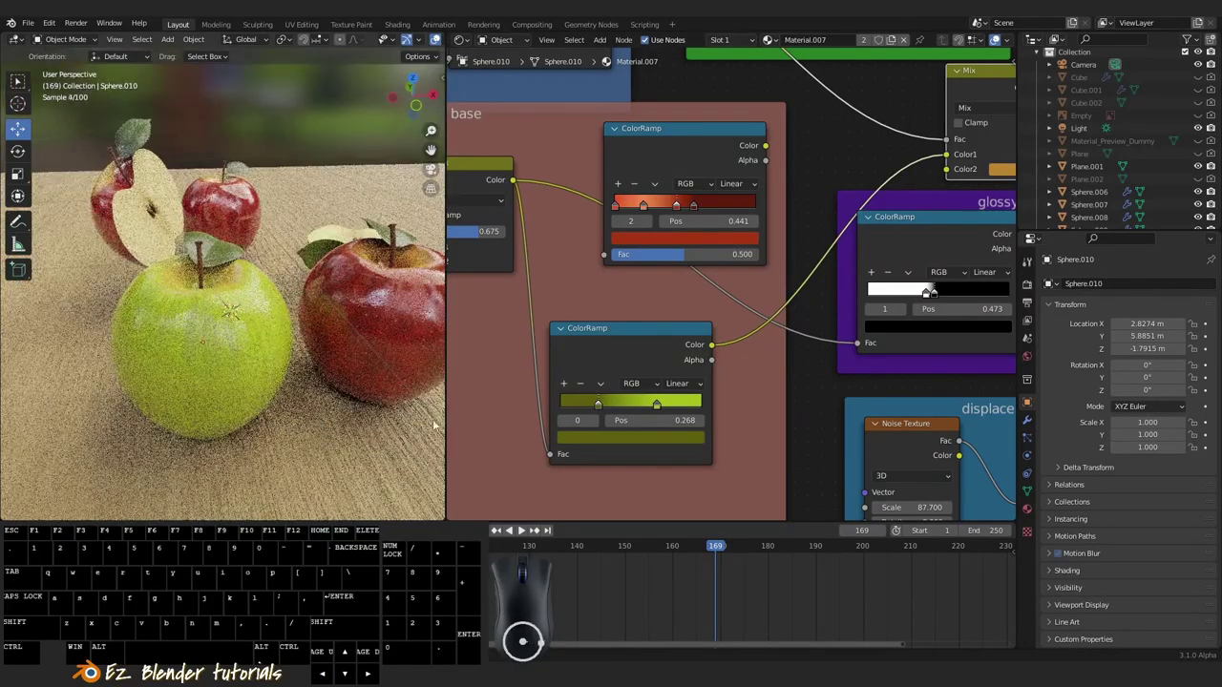
click(605, 405)
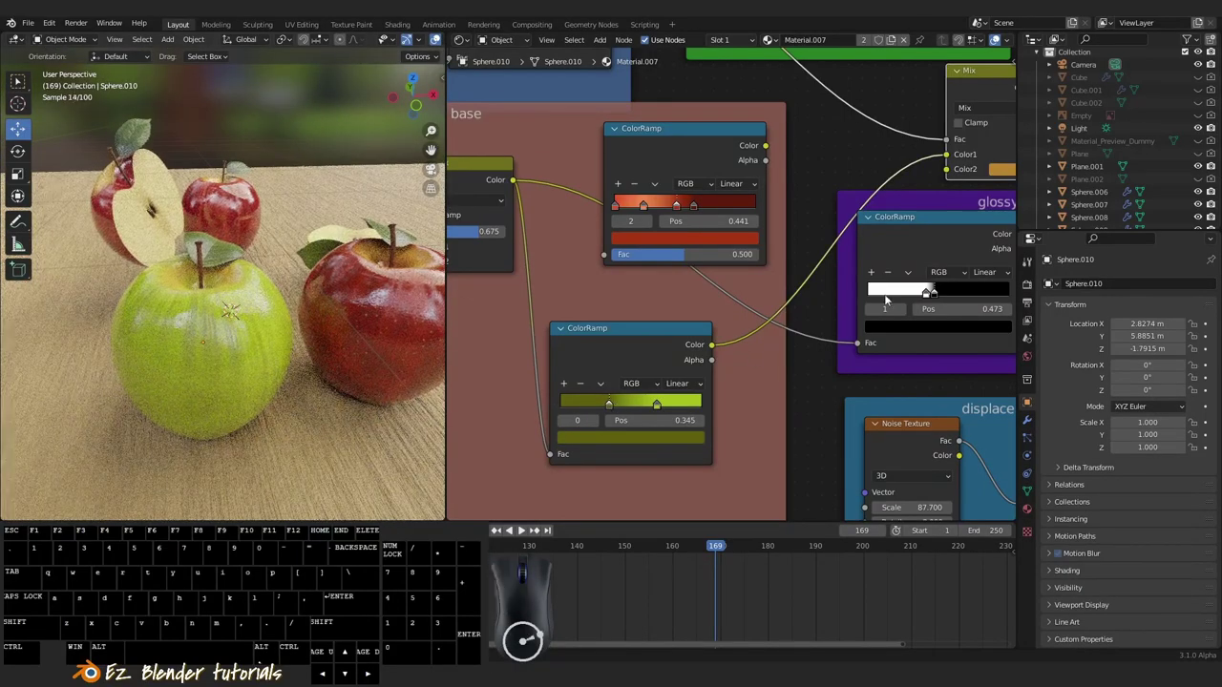
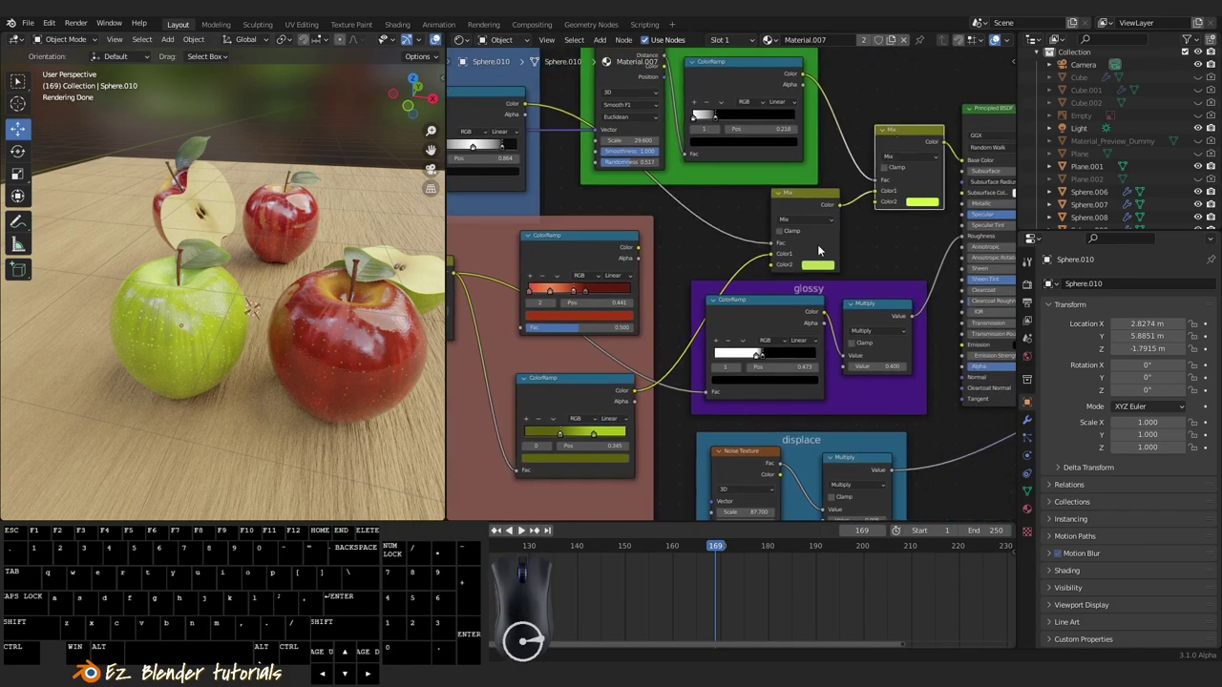
Enlarge the 3D viewport to show the red and green apples rendered large.
drag(919, 142, 913, 133)
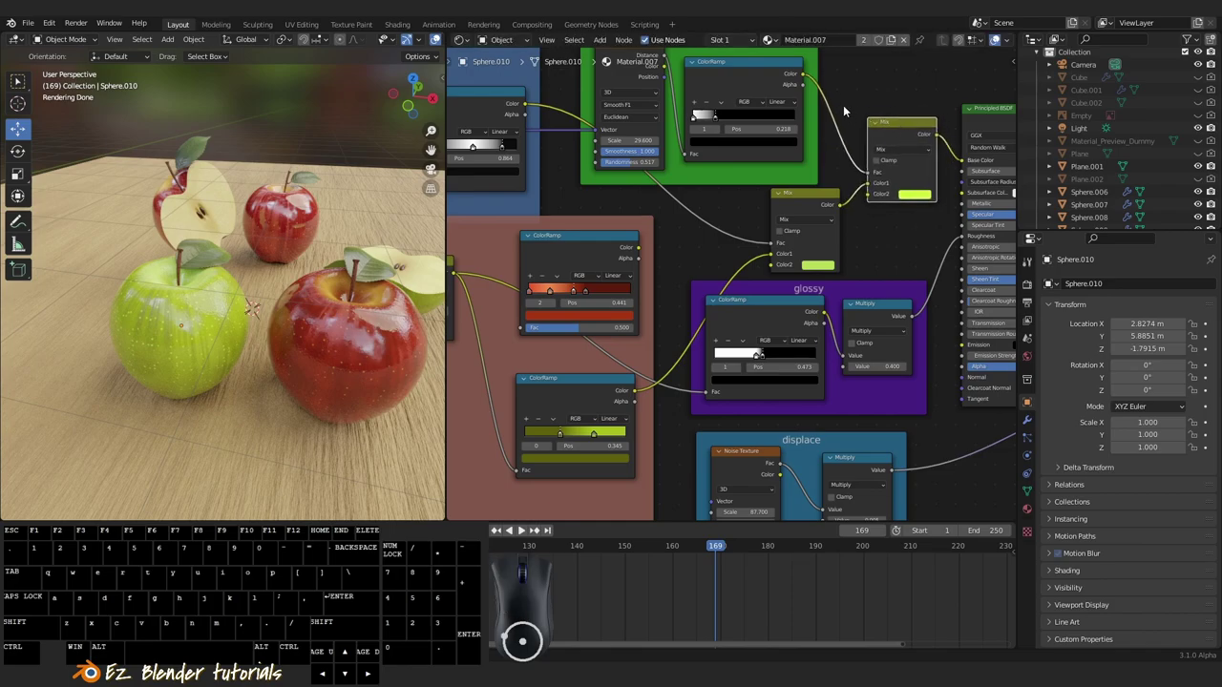
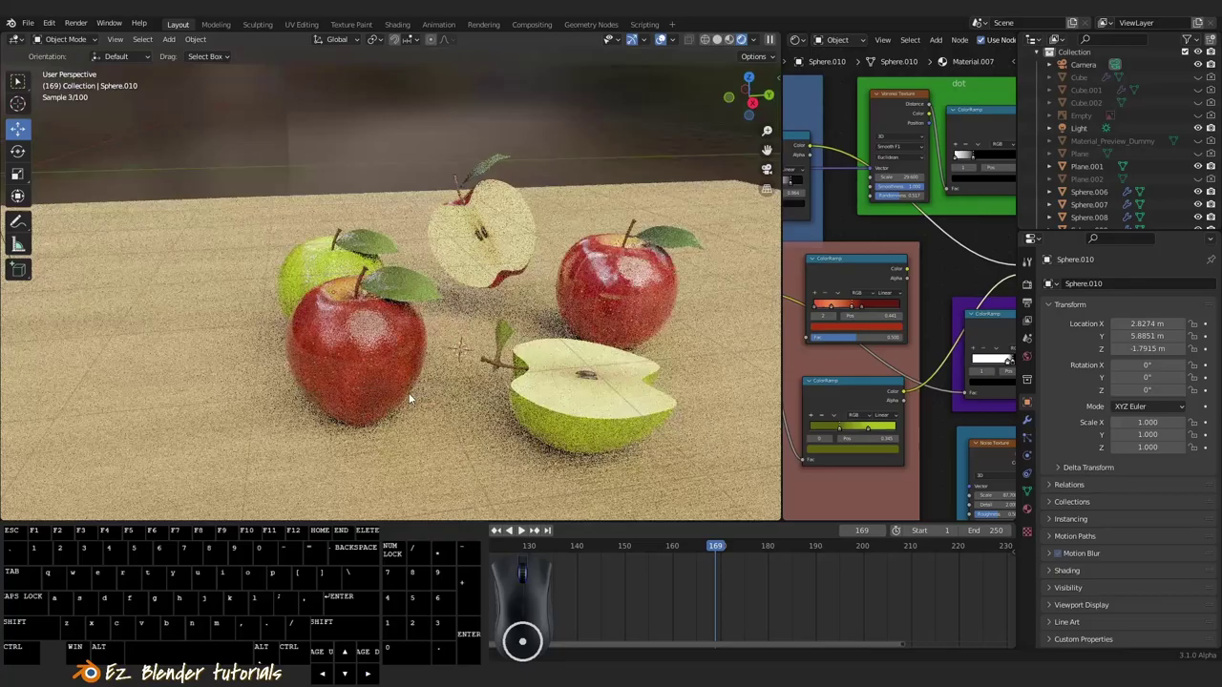
middle_click(445, 398)
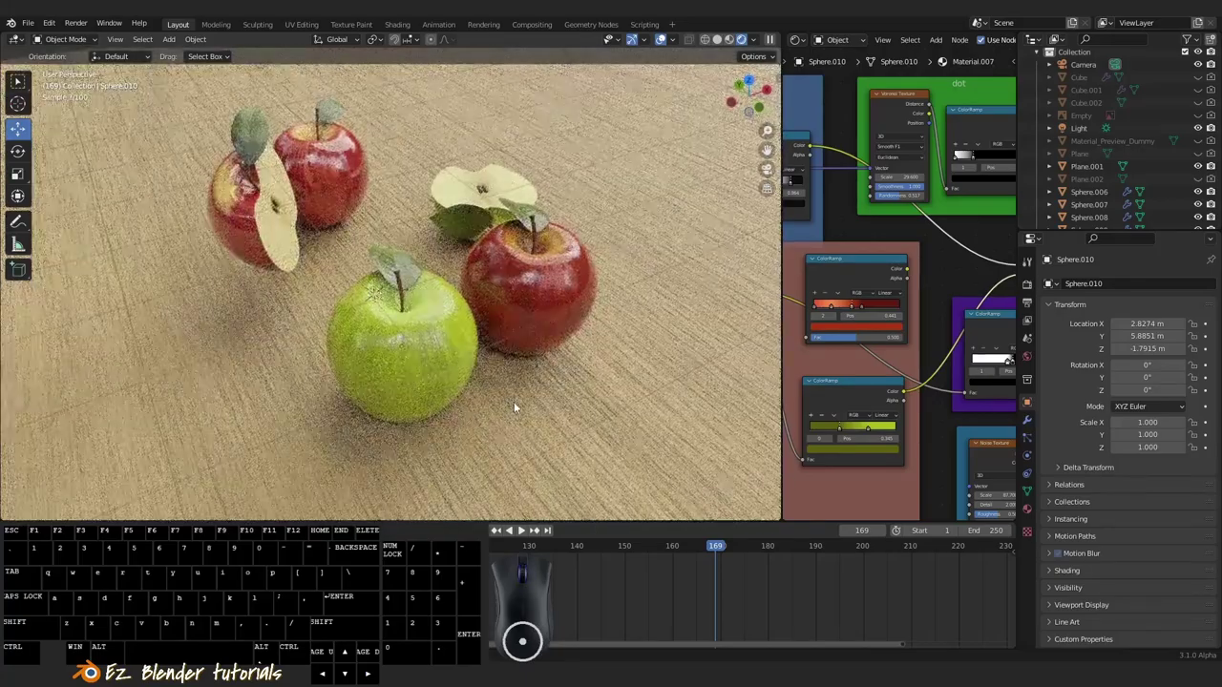
drag(512, 401, 405, 390)
drag(452, 405, 339, 391)
middle_click(398, 408)
middle_click(336, 387)
drag(475, 417, 543, 395)
middle_click(481, 407)
drag(482, 425, 495, 447)
middle_click(514, 428)
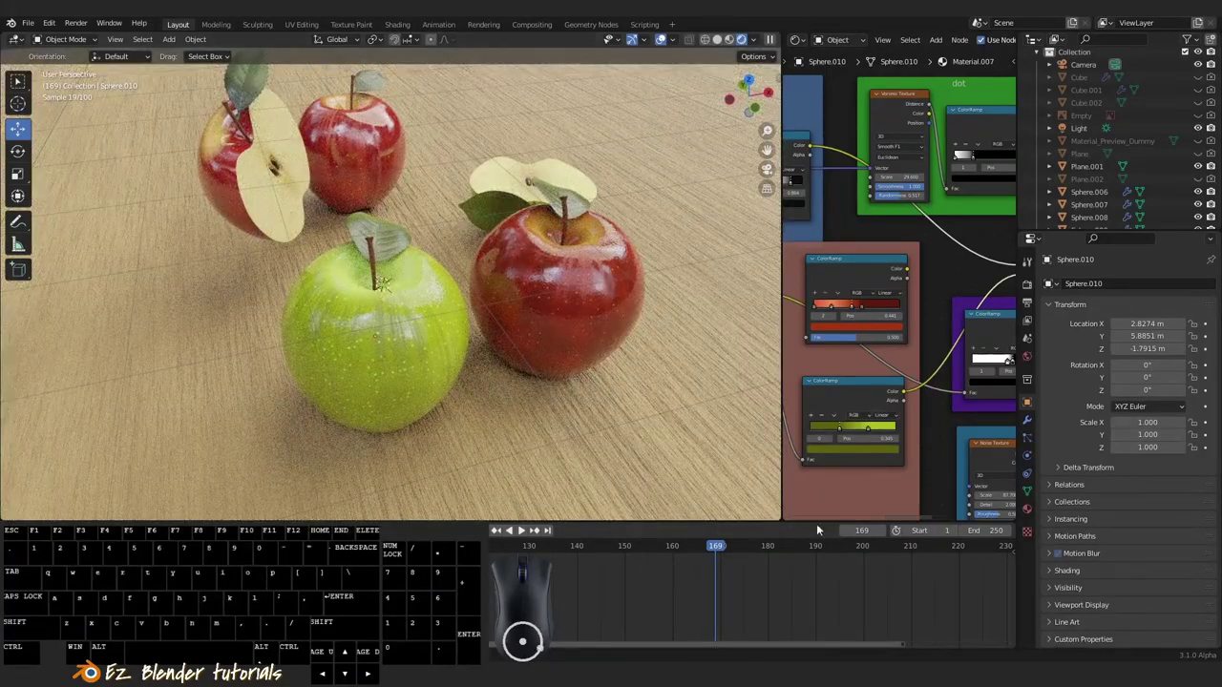